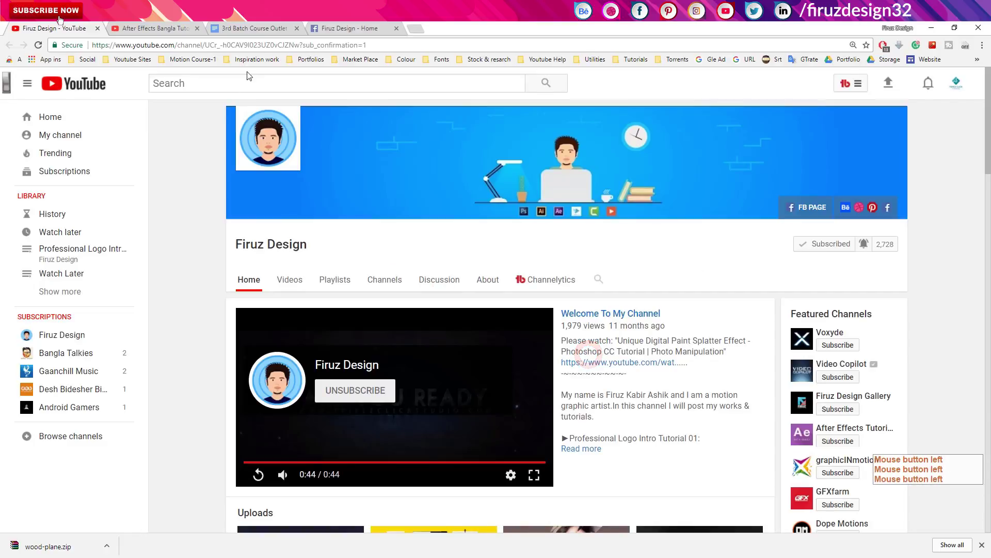
# Step: Browse the channel's Facebook page and the After Effects tutorial playlist video
pyautogui.click(347, 35)
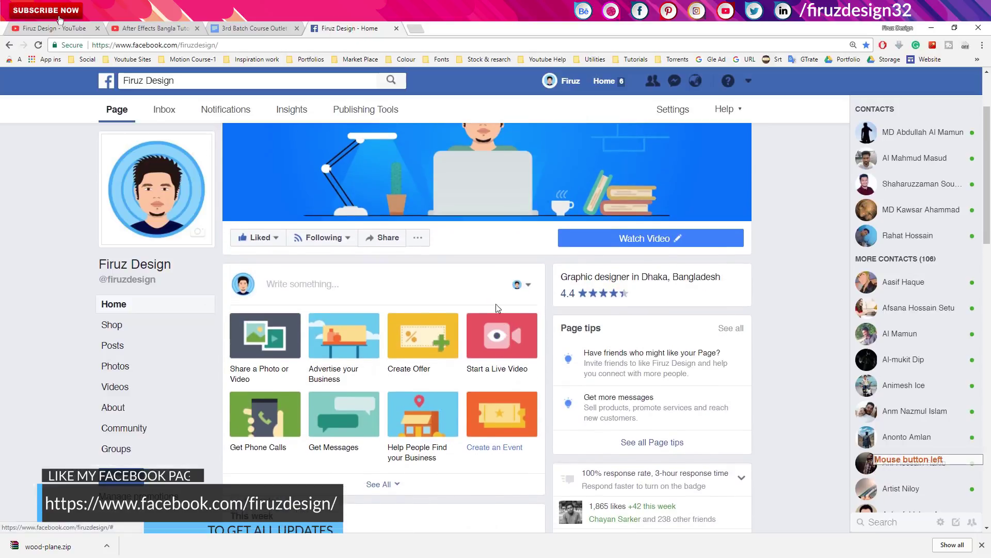
pyautogui.click(140, 25)
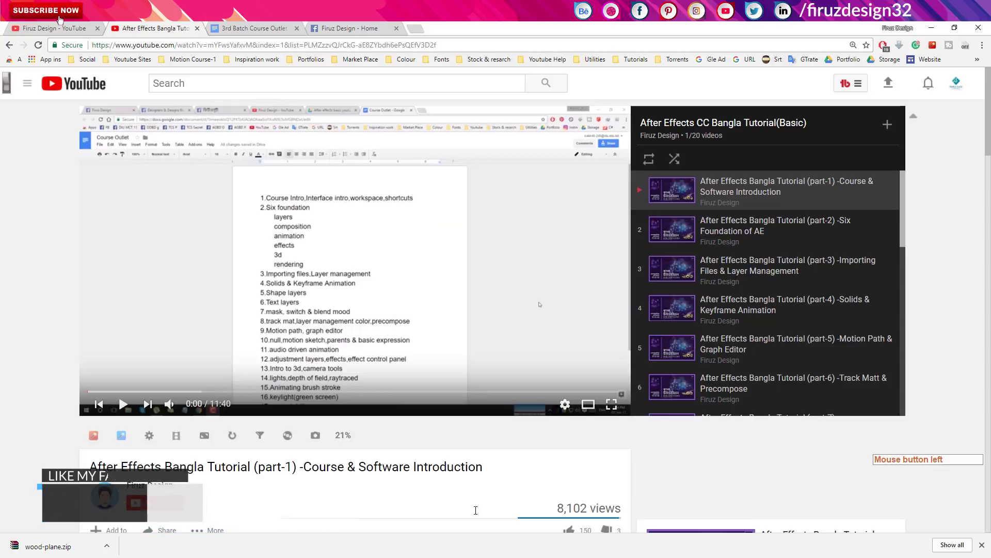
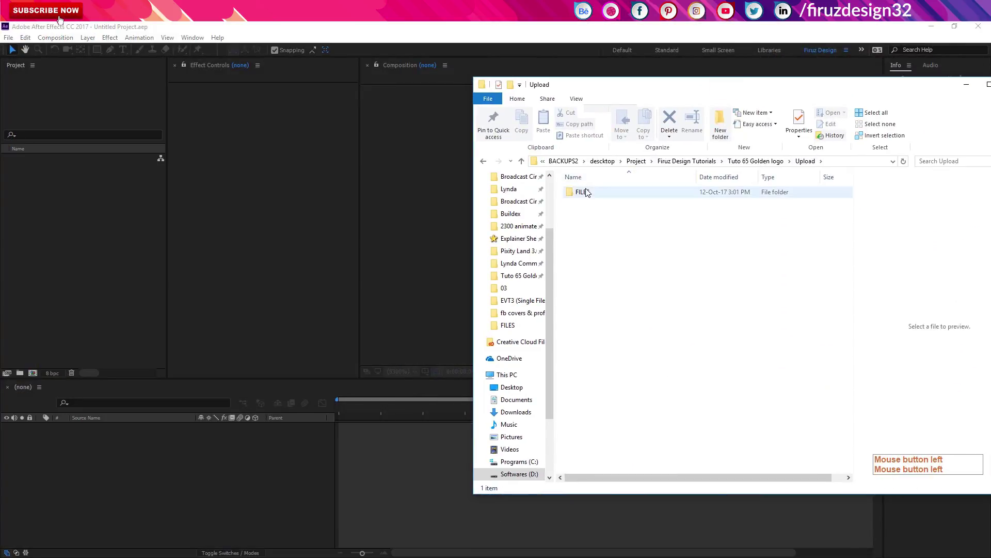
# Step: Enter the FILES folder holding the seven audio, logo, particle and reflection assets
pyautogui.click(589, 193)
pyautogui.click(584, 202)
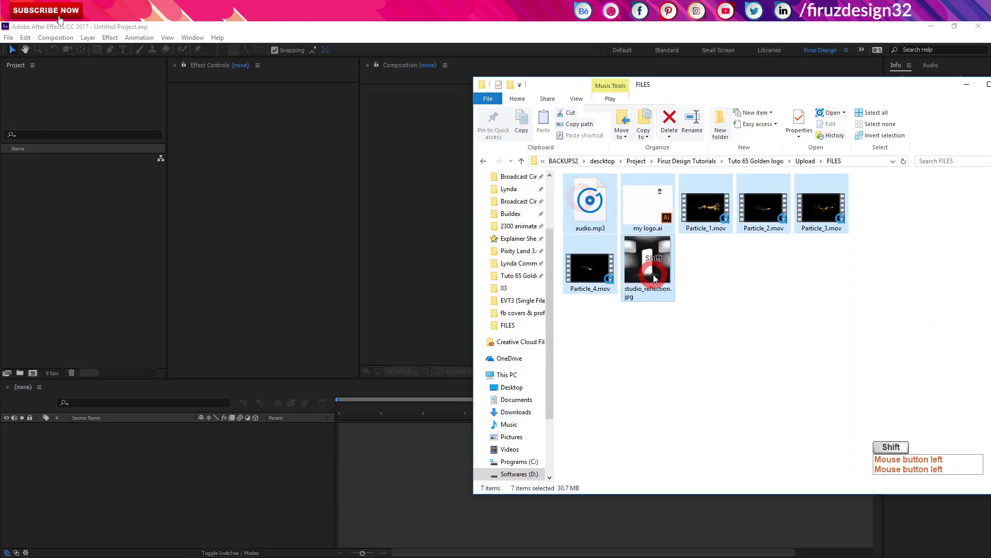
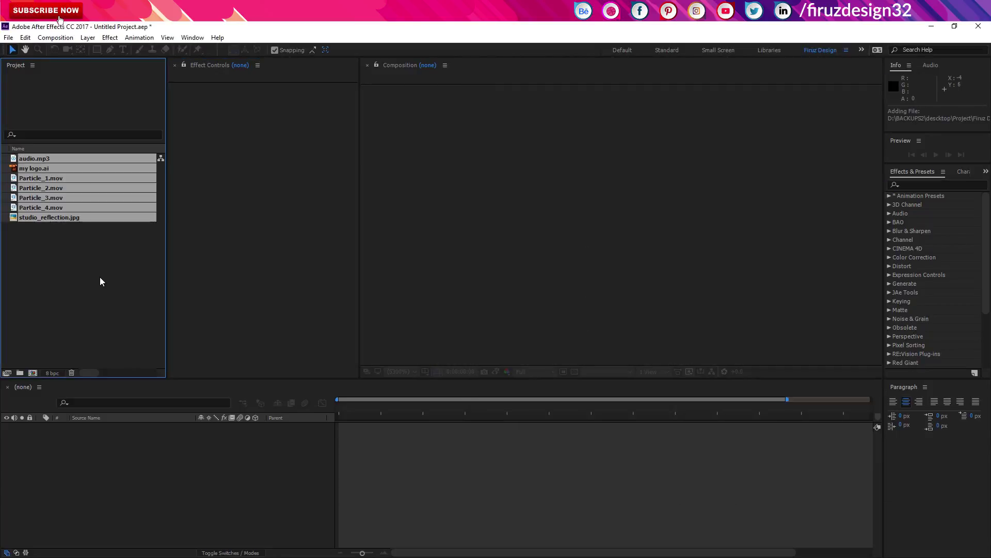
# Step: Create the 1920×1080, 30 fps 'main' composition from my logo.ai
pyautogui.click(102, 281)
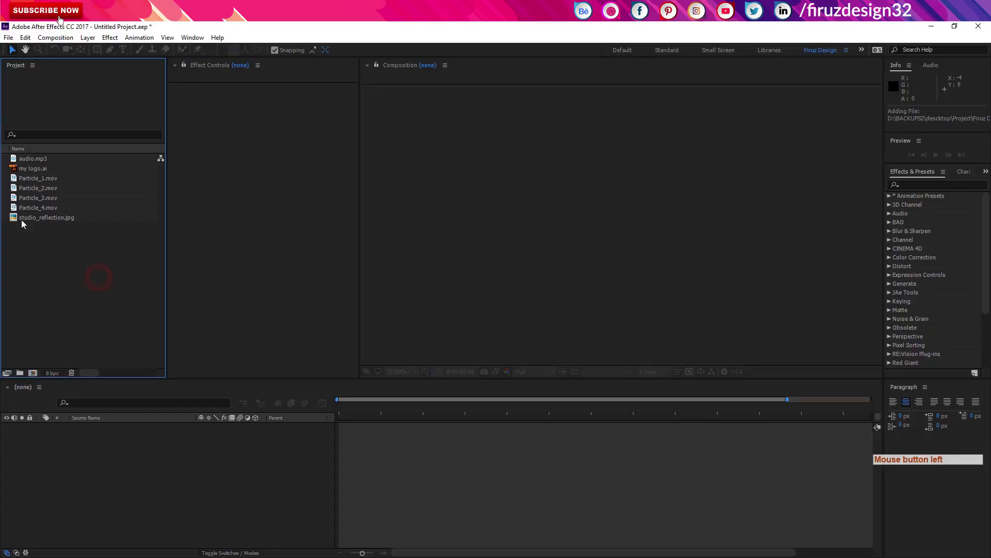
pyautogui.click(40, 170)
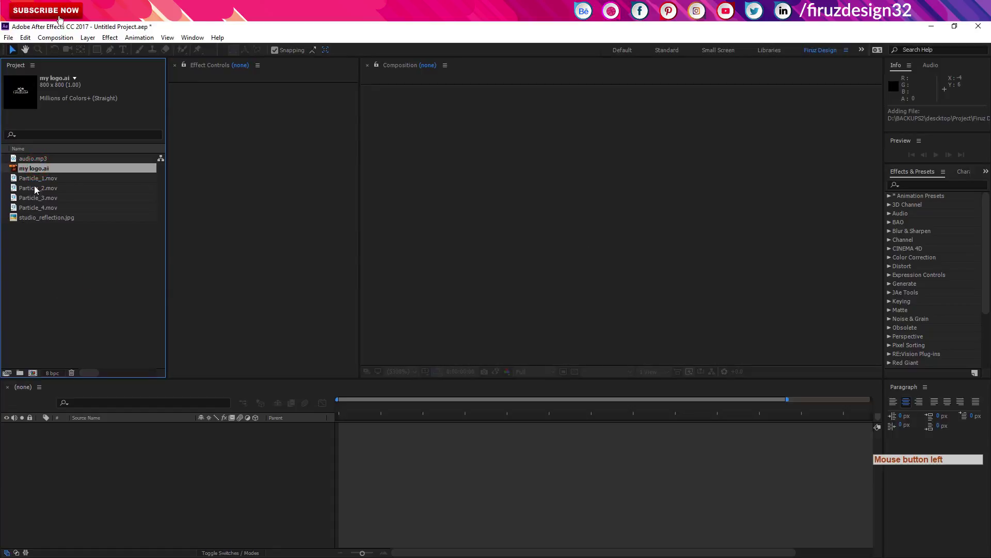
pyautogui.click(41, 174)
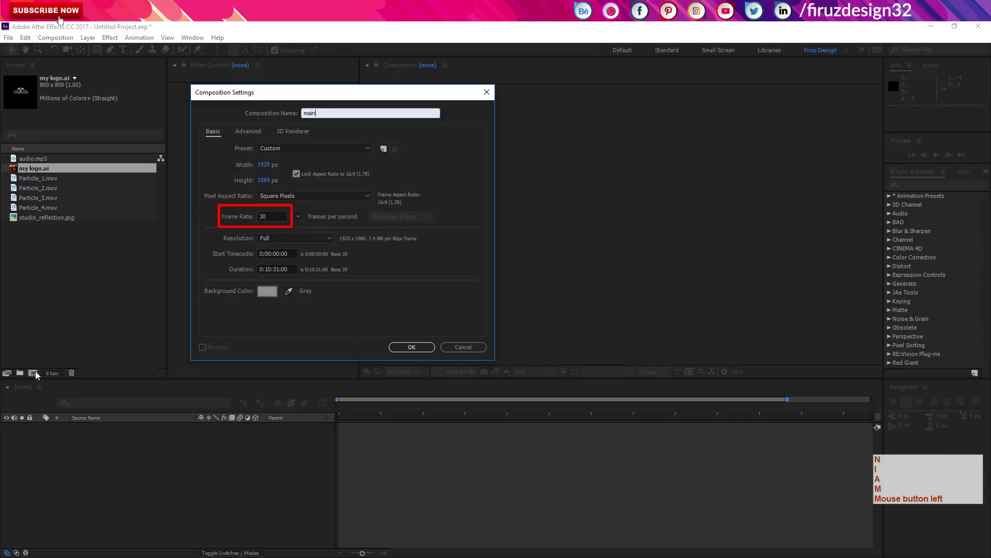
pyautogui.press('Return')
pyautogui.click(42, 181)
pyautogui.click(42, 184)
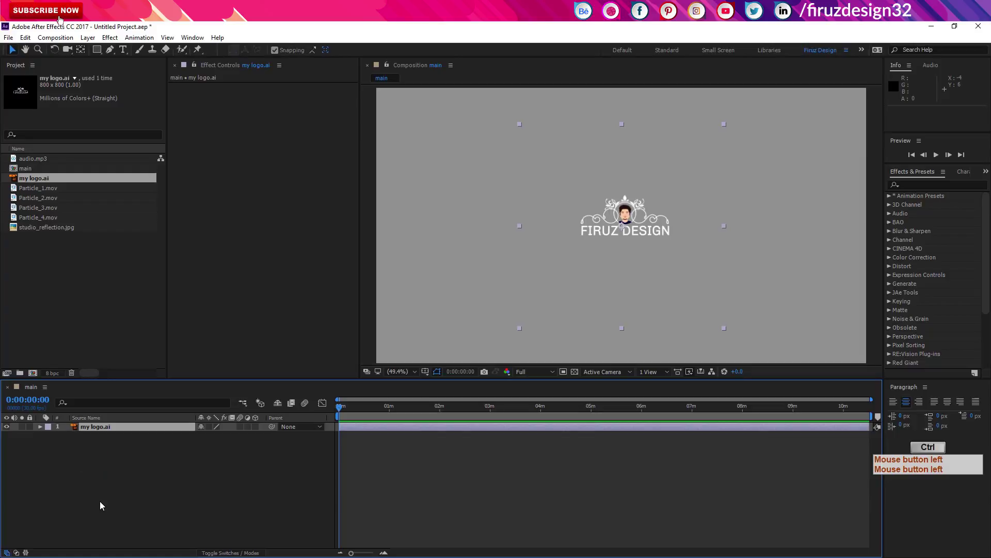
# Step: Add a full-size black solid behind the logo and scale the logo to 177%
pyautogui.press('ctrl+y')
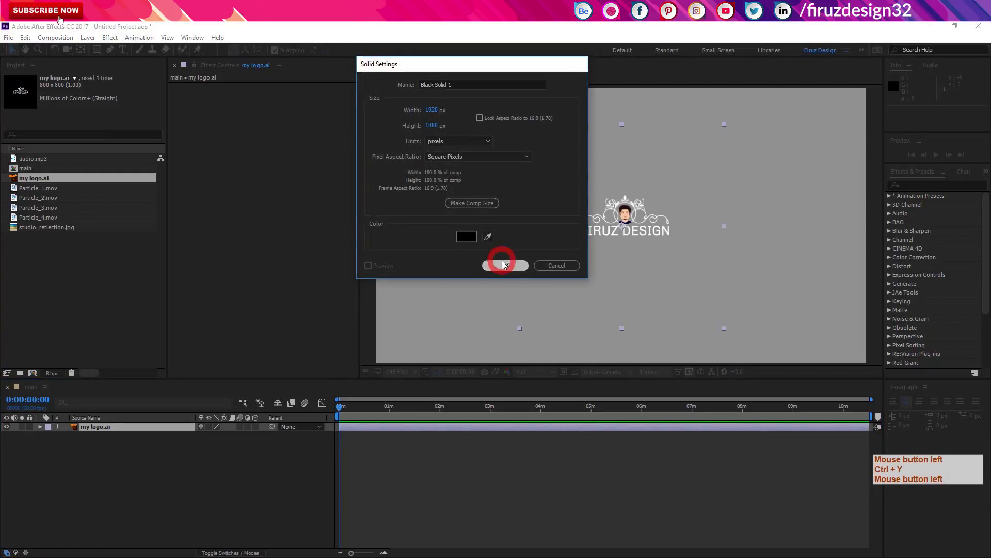
pyautogui.click(107, 430)
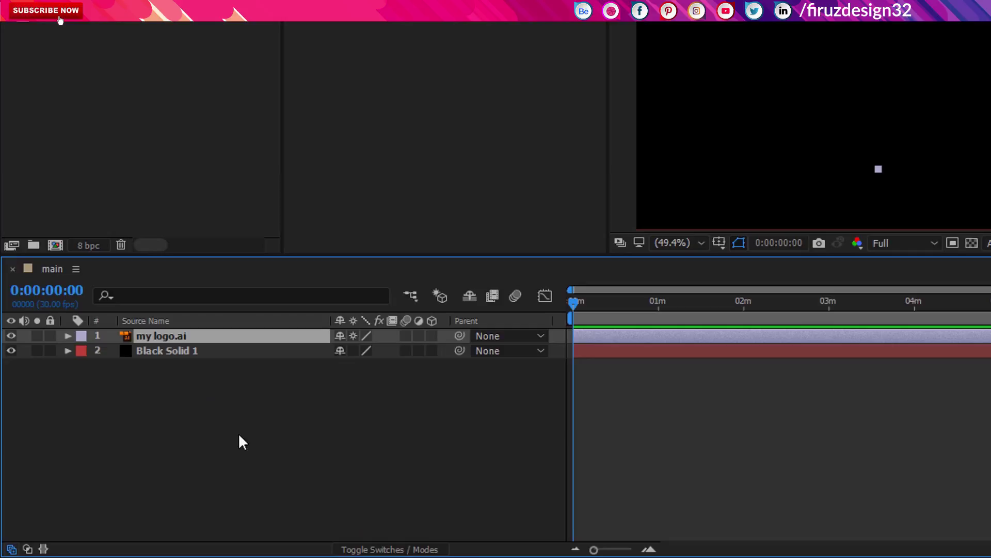
pyautogui.press('s')
# Step: Add studio_reflection.jpg to main, shrink it to about three quarters and apply CC RepeTile
pyautogui.click(62, 20)
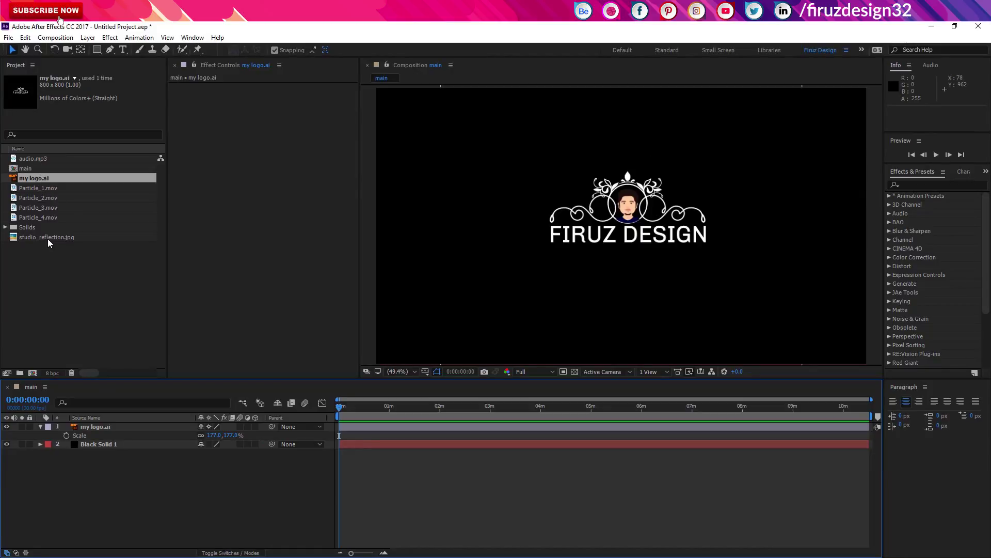
pyautogui.click(52, 241)
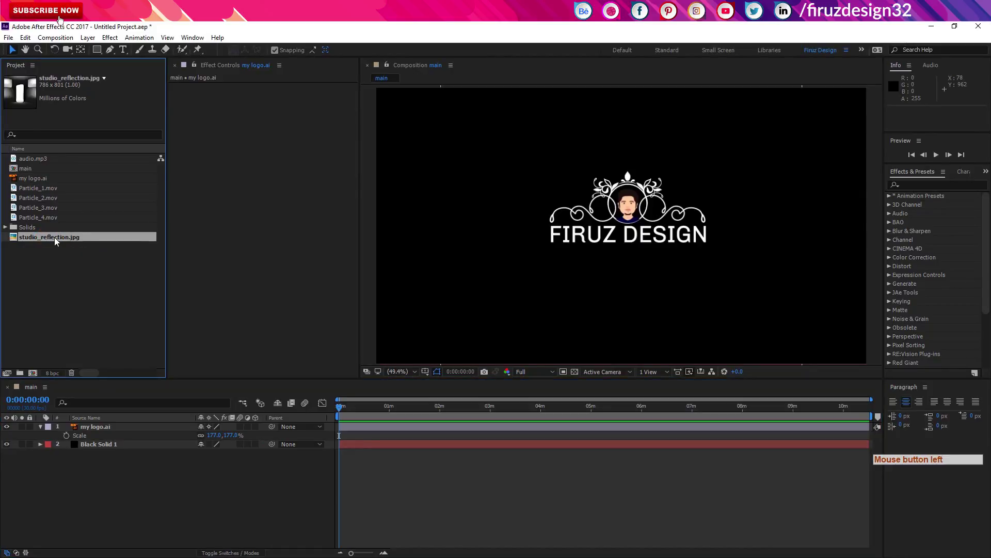
pyautogui.click(62, 239)
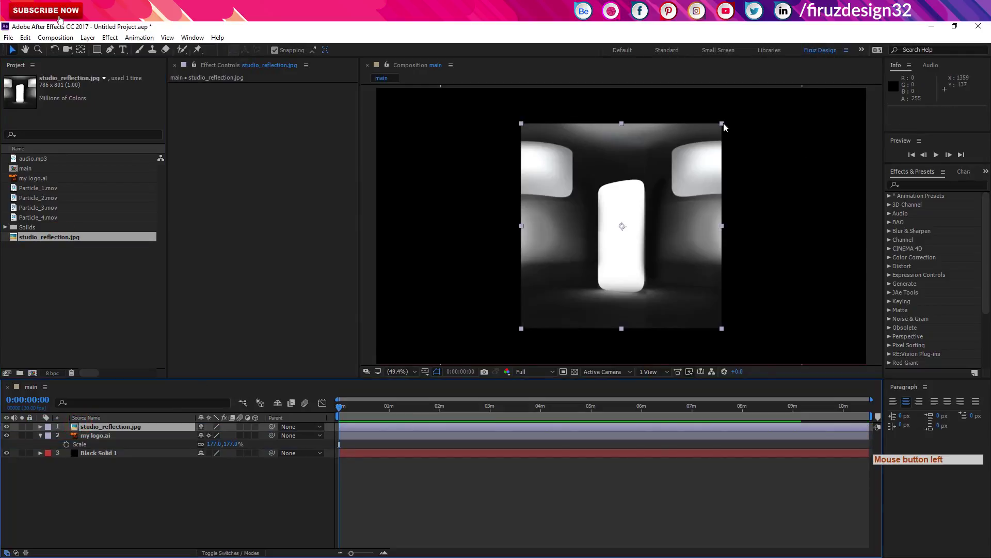
pyautogui.click(709, 140)
pyautogui.click(723, 126)
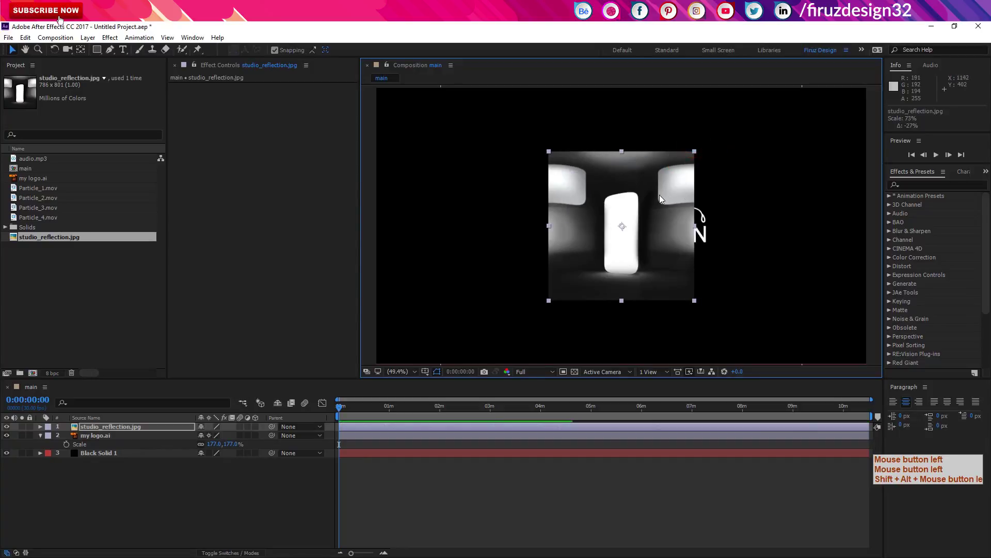
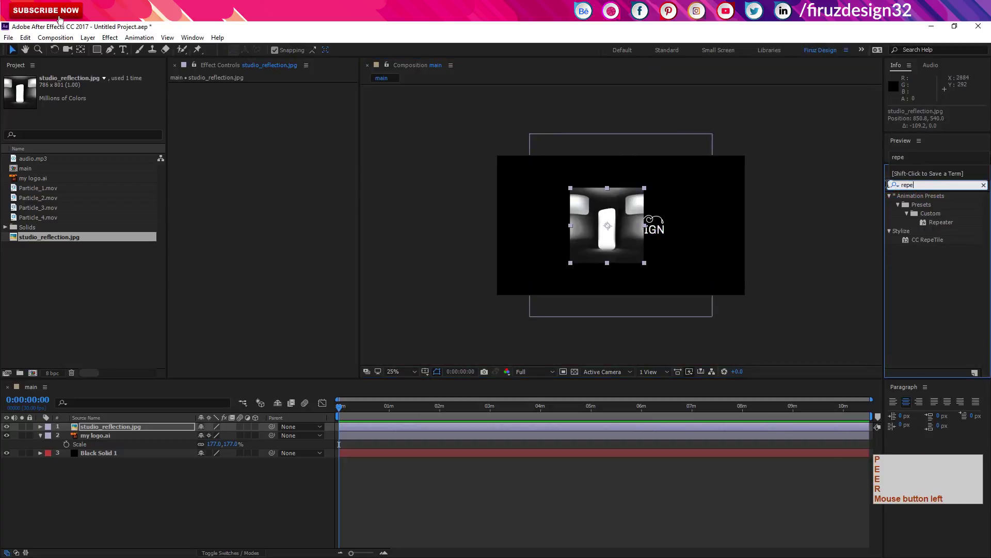
pyautogui.click(923, 241)
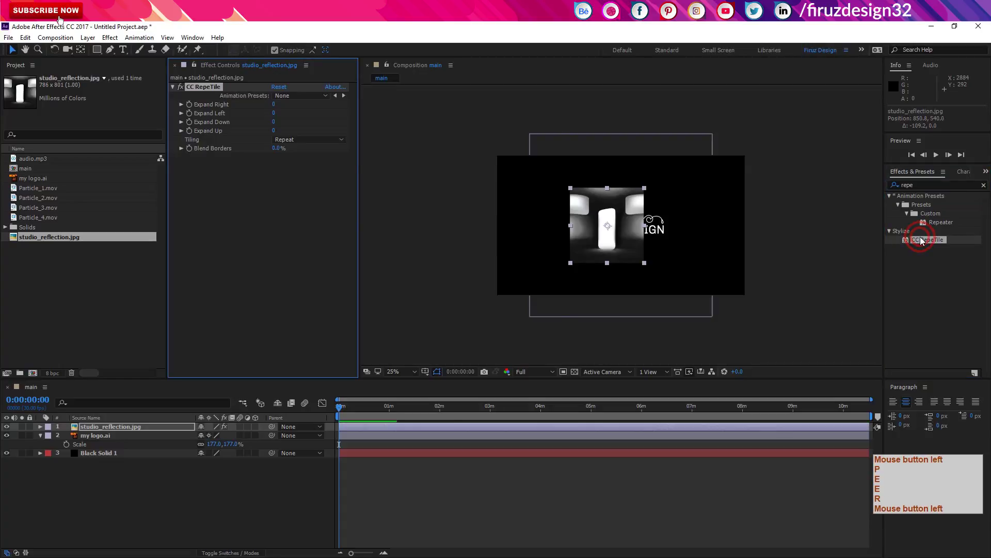
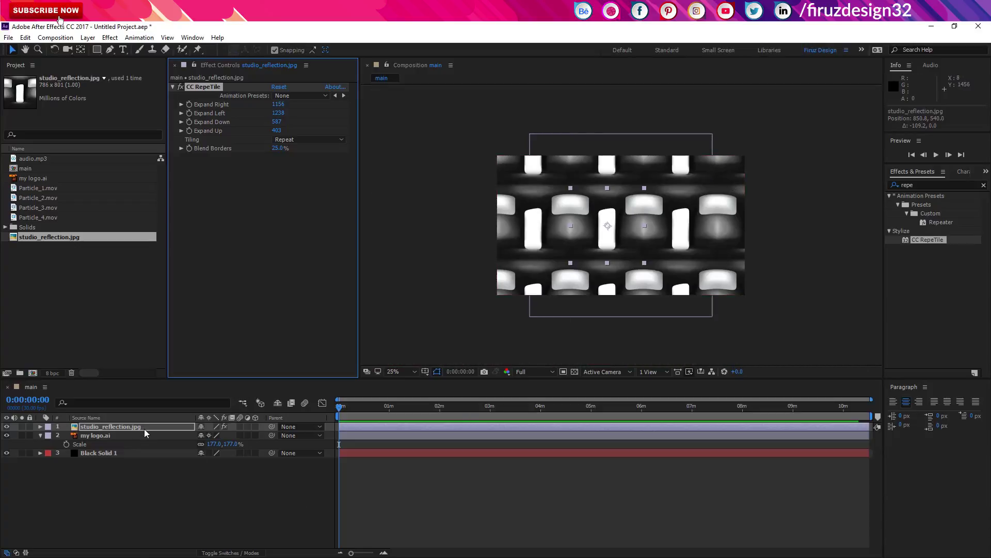
# Step: Precompose the reflection as 'matt' and the logo as 'Logo here'
pyautogui.click(147, 433)
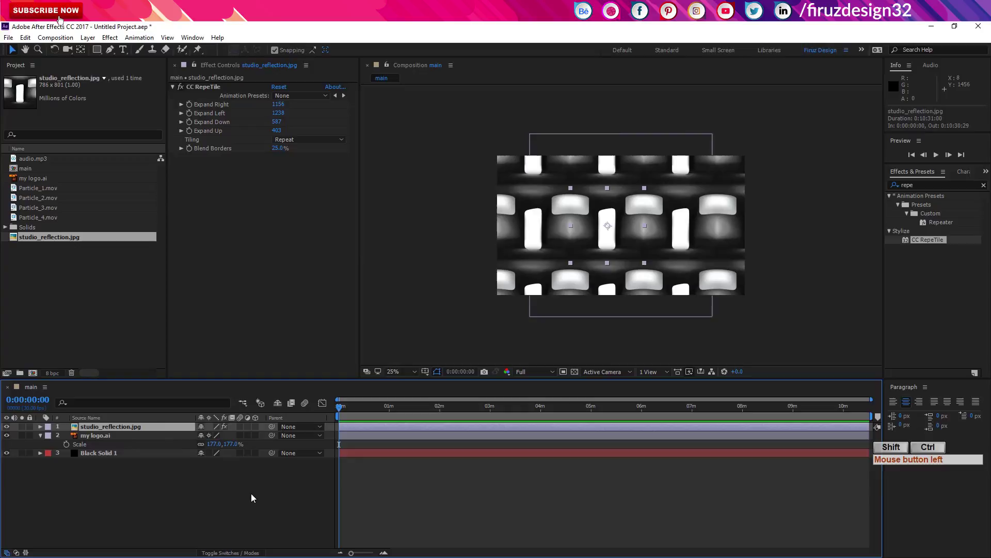
pyautogui.press('ctrl+shift+c')
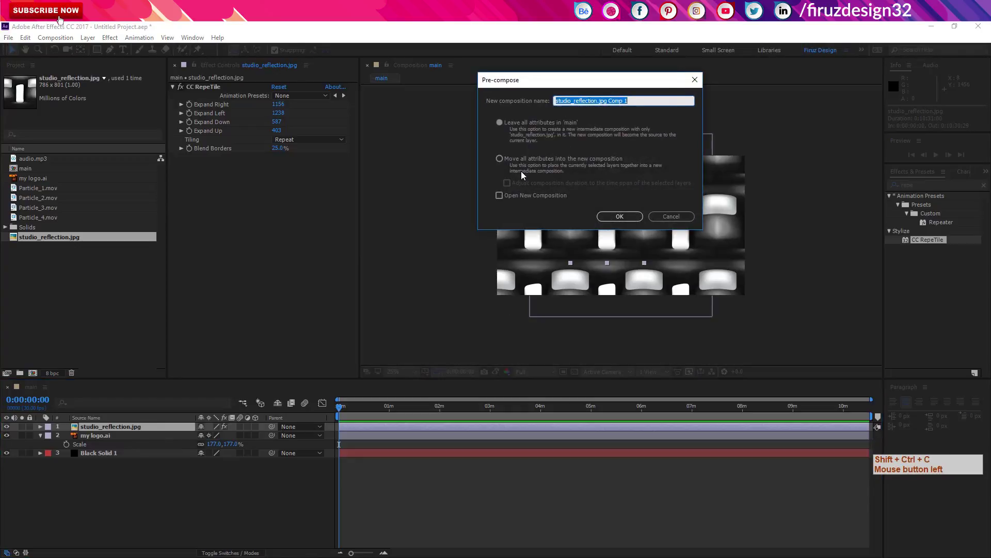
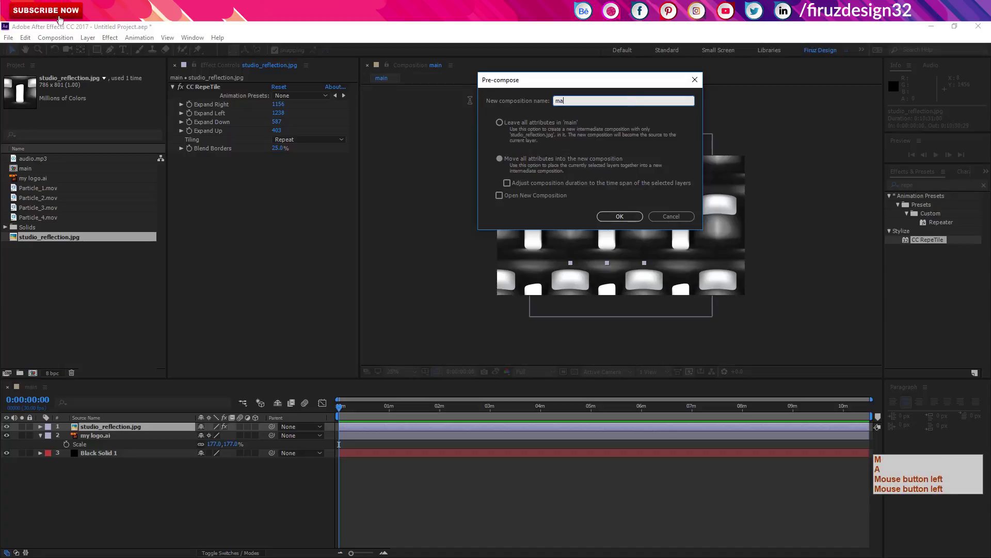
pyautogui.press('Return')
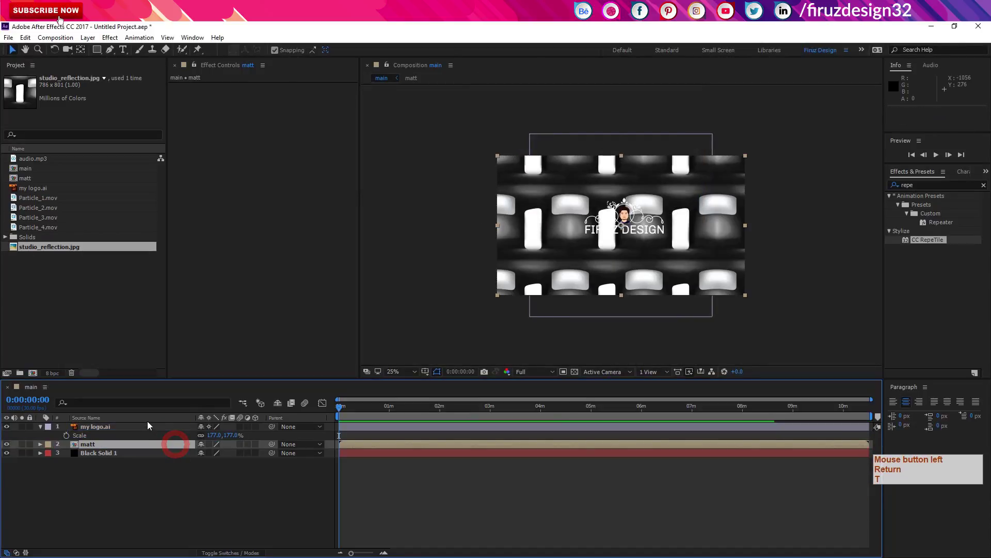
pyautogui.click(151, 430)
pyautogui.press('ctrl+shift+c')
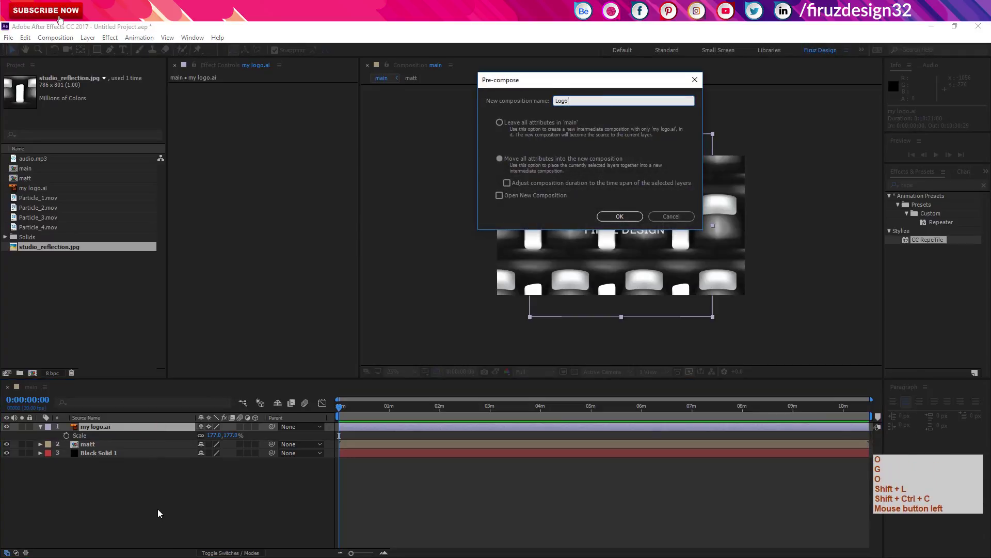
pyautogui.press('space')
pyautogui.press('Return')
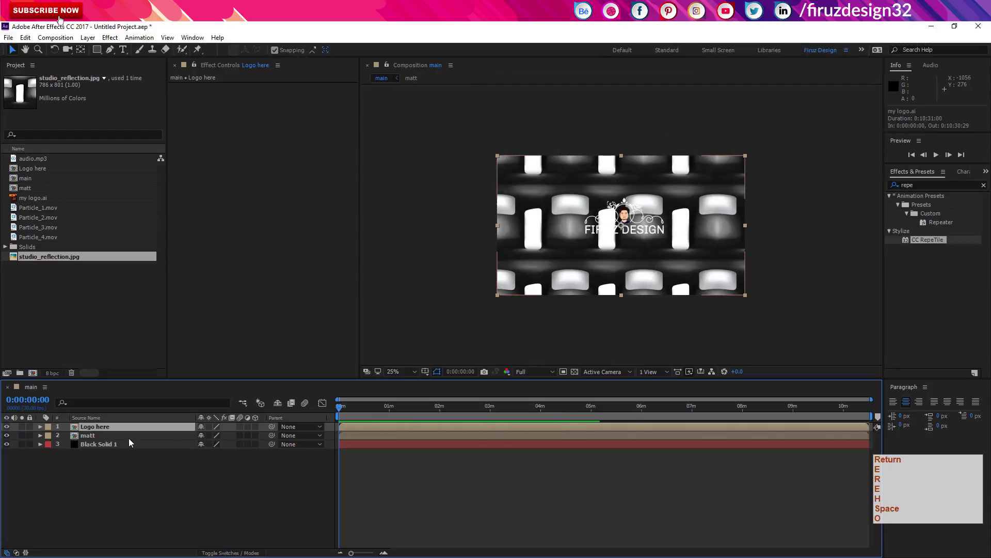
# Step: Set the matt layer's track matte to Alpha Matte using the Logo here layer
pyautogui.click(132, 441)
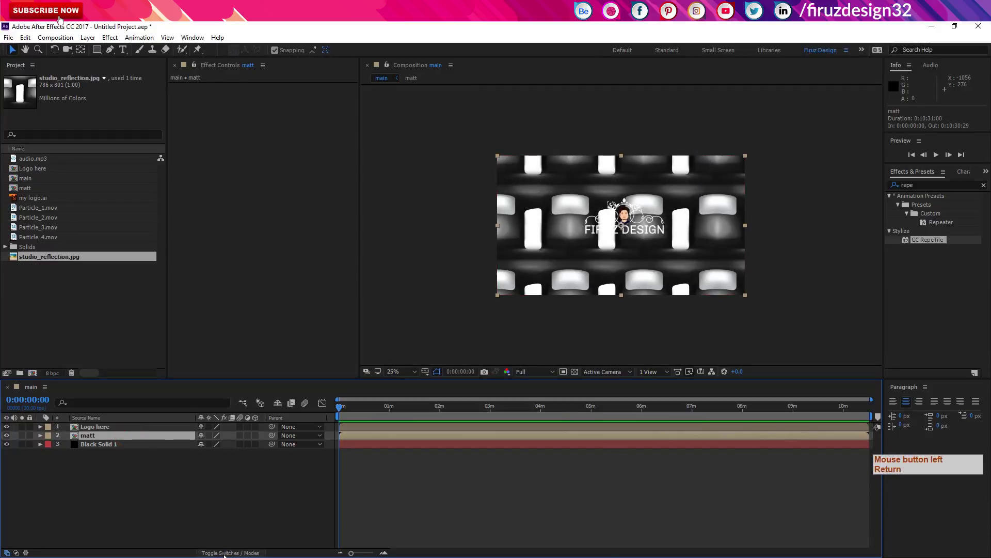
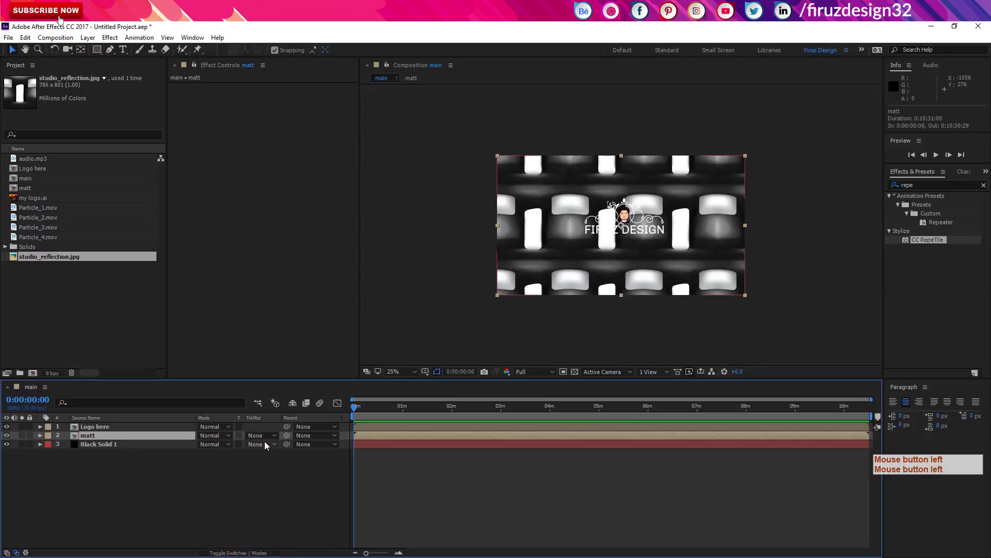
pyautogui.click(269, 437)
pyautogui.click(304, 470)
pyautogui.click(396, 414)
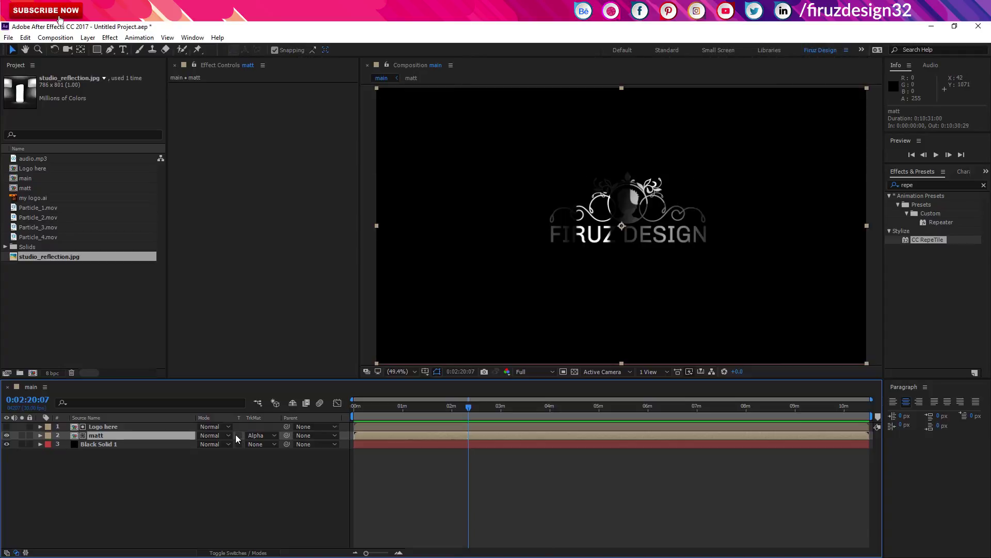
# Step: Add Adjustment Layer 1 with a Curves effect, bending red, green, blue and RGB for a golden tone
pyautogui.rightClick(195, 486)
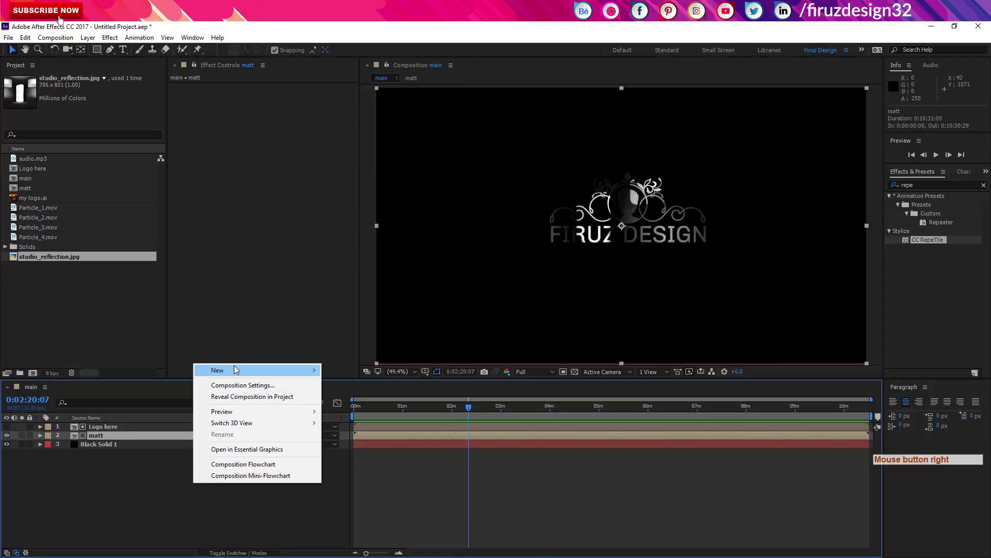
pyautogui.click(148, 462)
pyautogui.rightClick(147, 462)
pyautogui.click(115, 440)
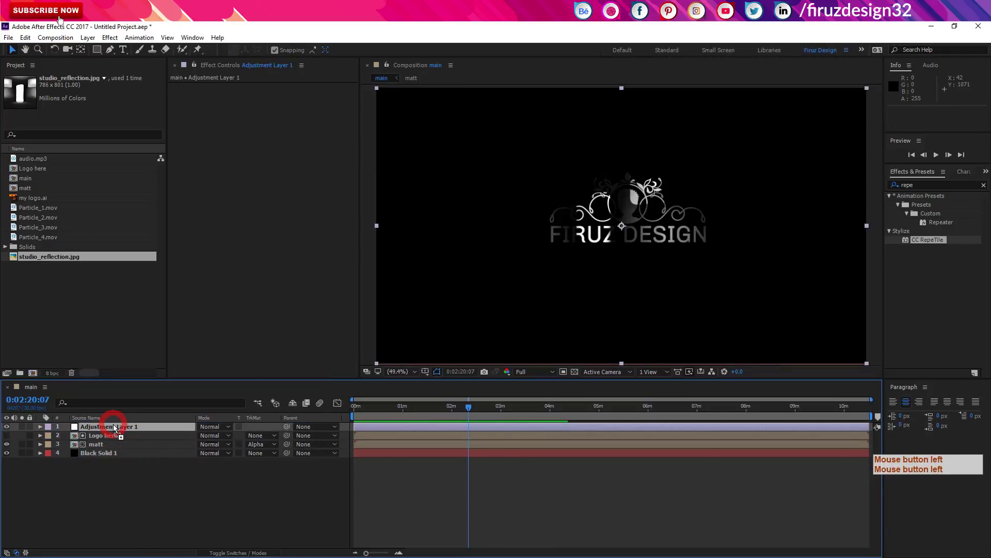
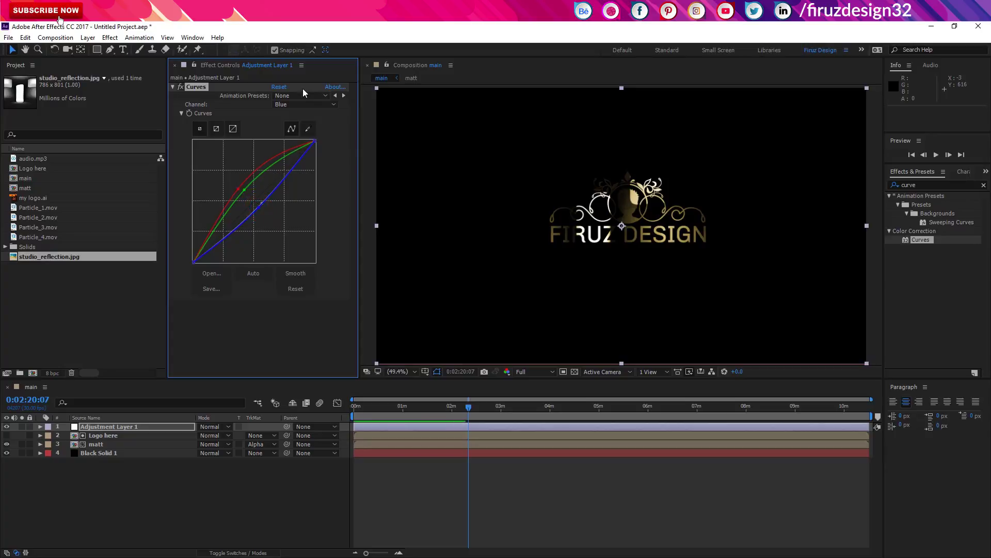
pyautogui.click(305, 115)
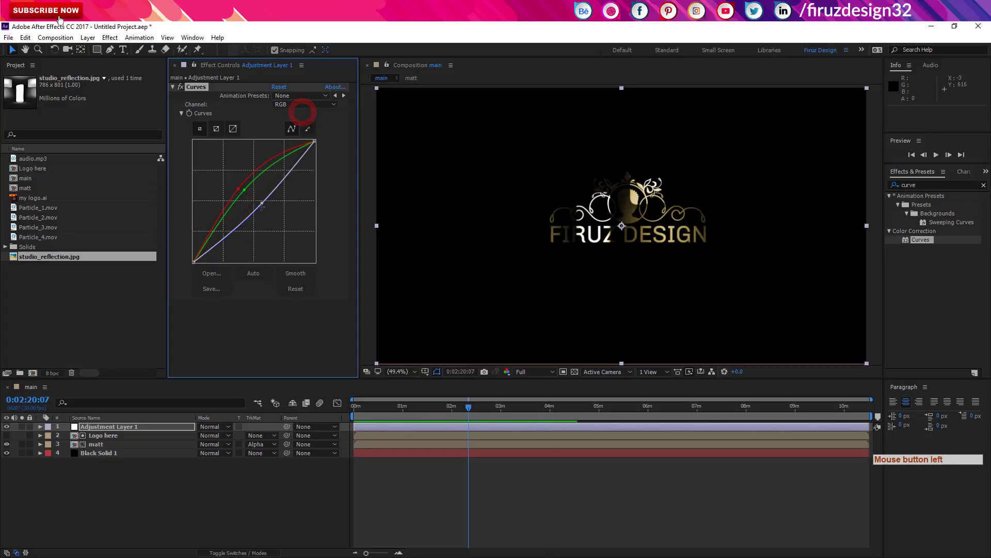
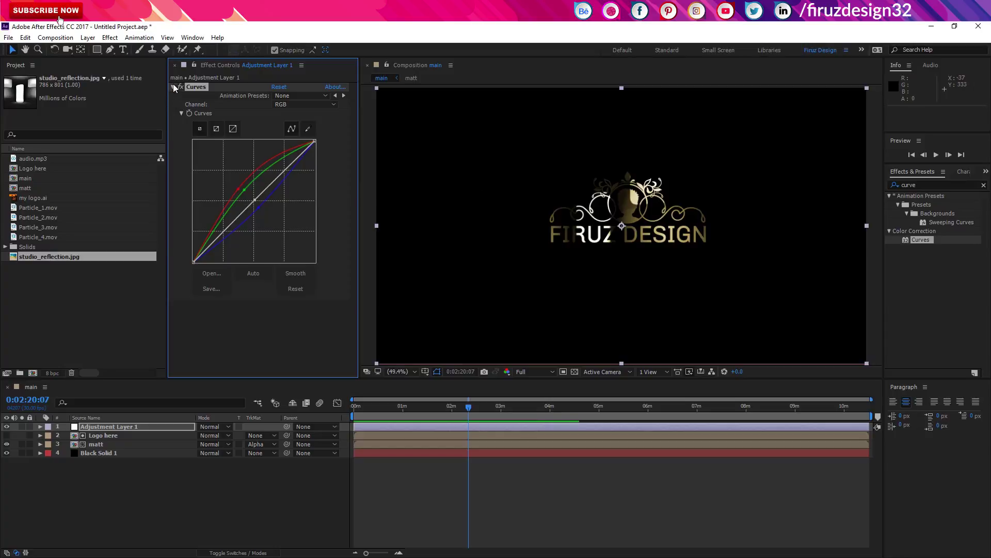
pyautogui.click(177, 92)
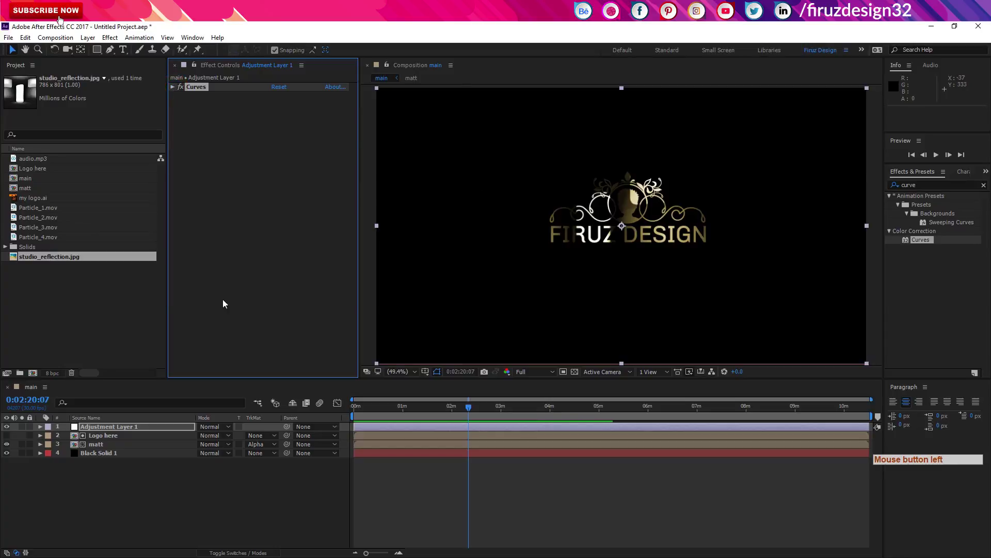
# Step: Search 'cc b' and apply CC Blobbylize to matt, exposing its Blobbiness settings
pyautogui.click(104, 446)
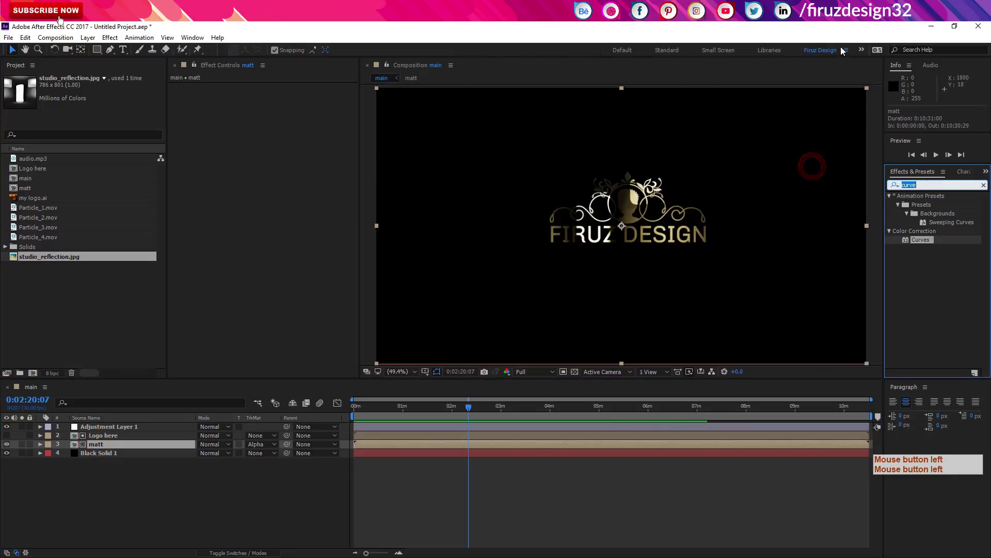
pyautogui.press('space')
pyautogui.press('BackSpace')
pyautogui.press('c')
pyautogui.press('space')
pyautogui.press('c')
pyautogui.press('BackSpace')
pyautogui.press('b')
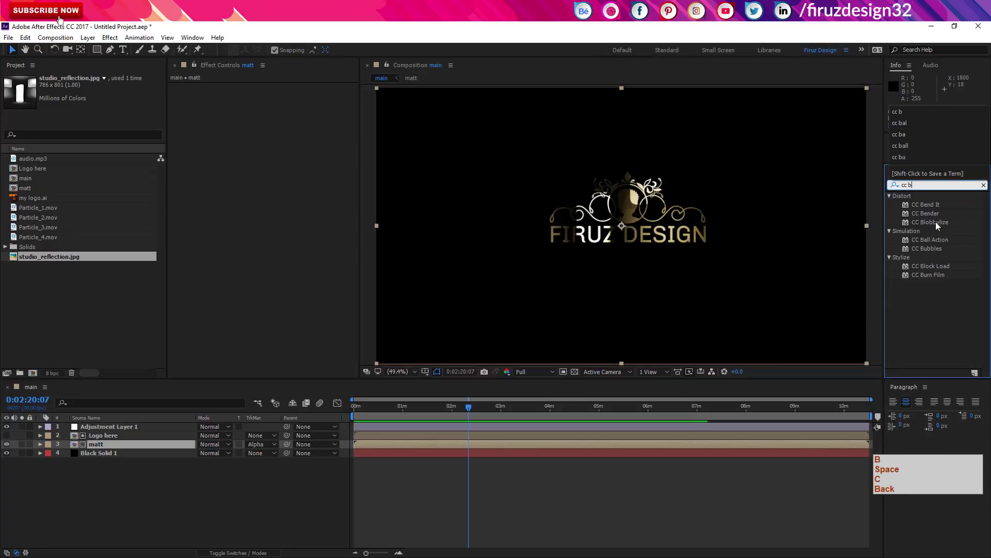
pyautogui.doubleClick(946, 227)
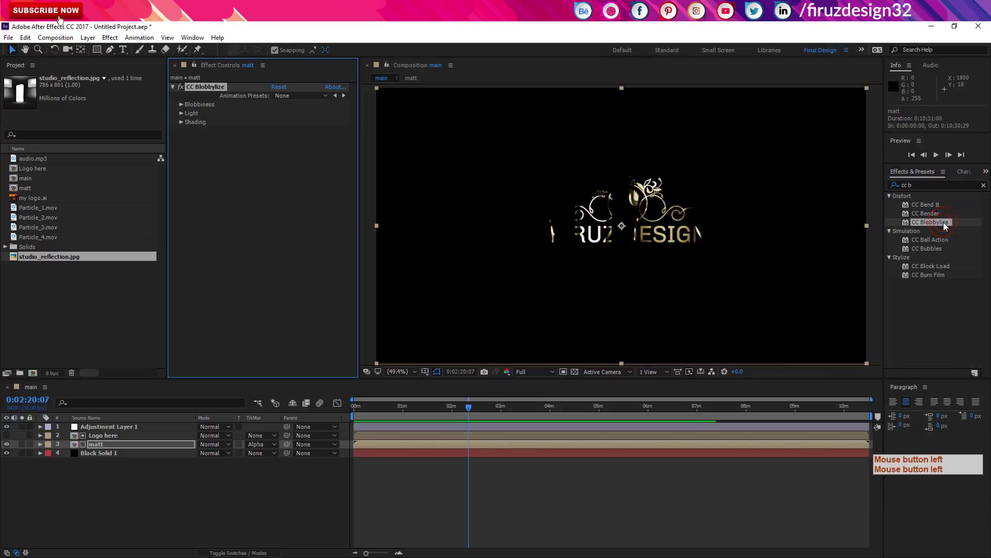
pyautogui.click(184, 106)
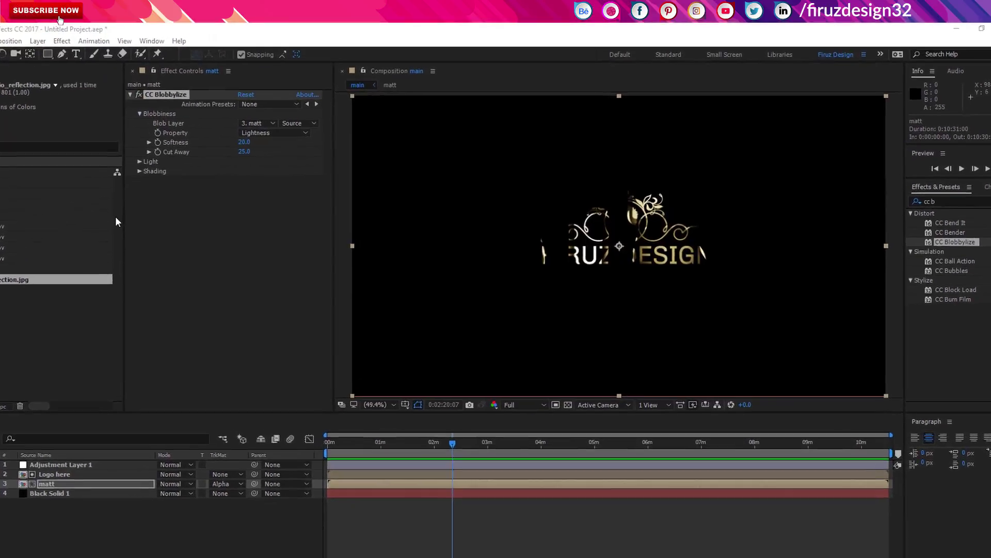
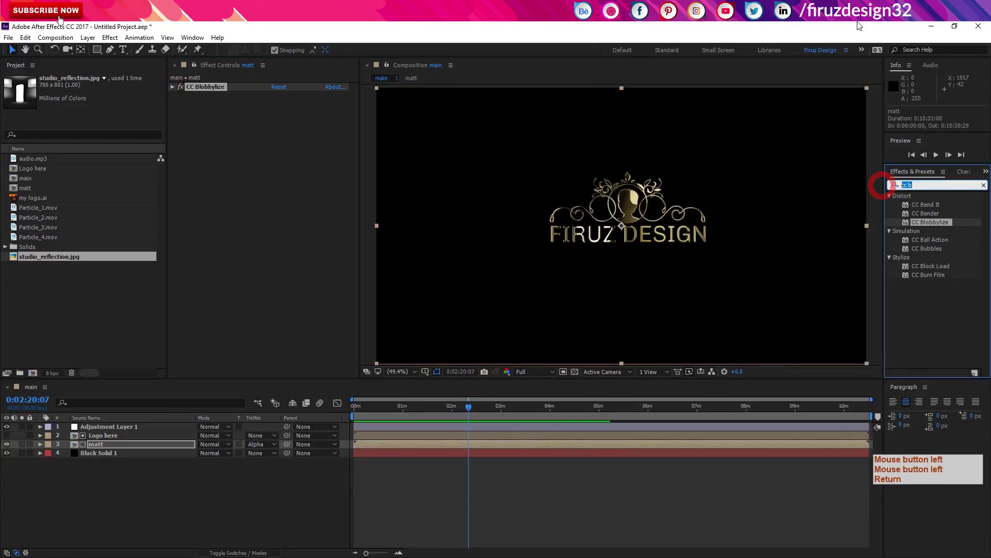
# Step: Apply CC Glass to matt with Softness 45, Height -47 and adjusted Displacement, then enter the matt comp
pyautogui.press('space')
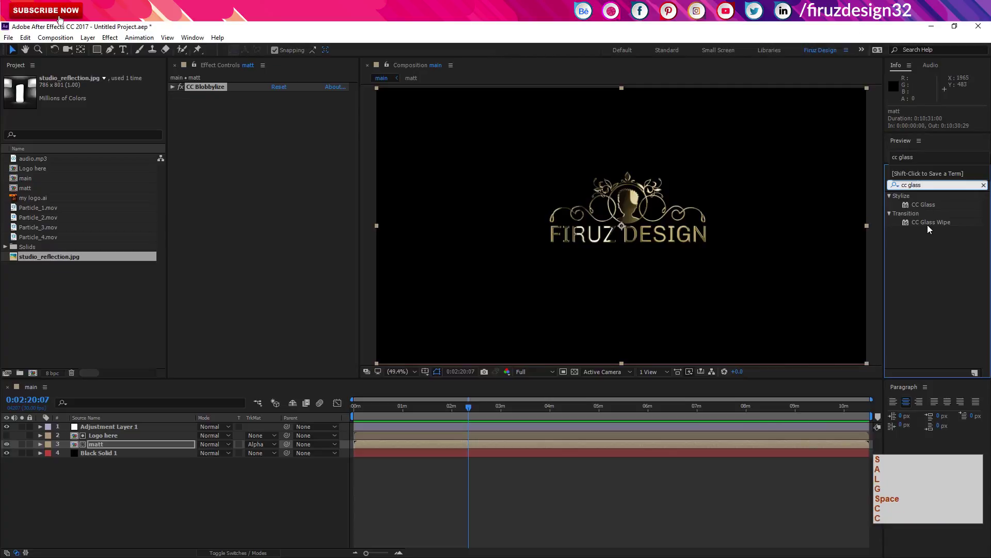
pyautogui.click(930, 208)
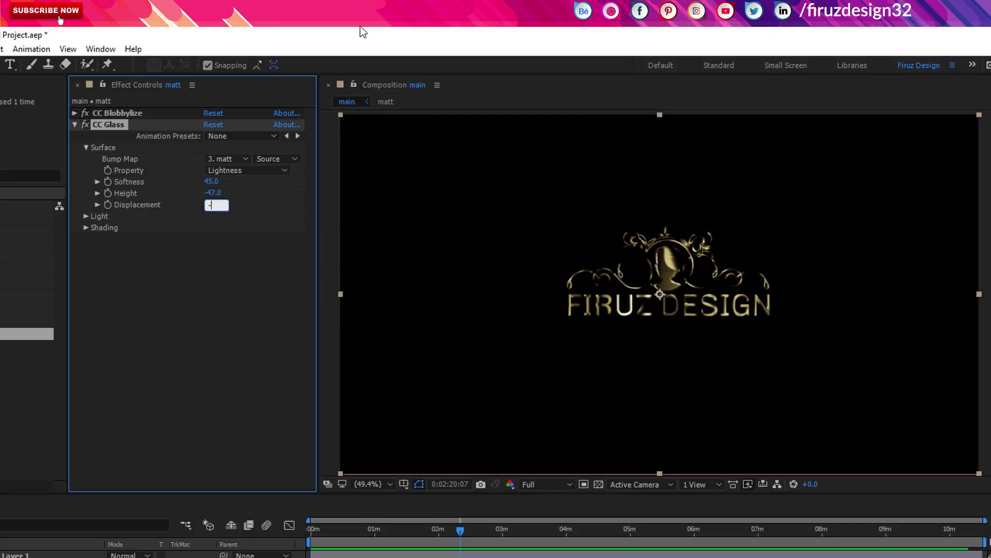
pyautogui.press('Return')
pyautogui.press('KP_3')
pyautogui.press('KP_1')
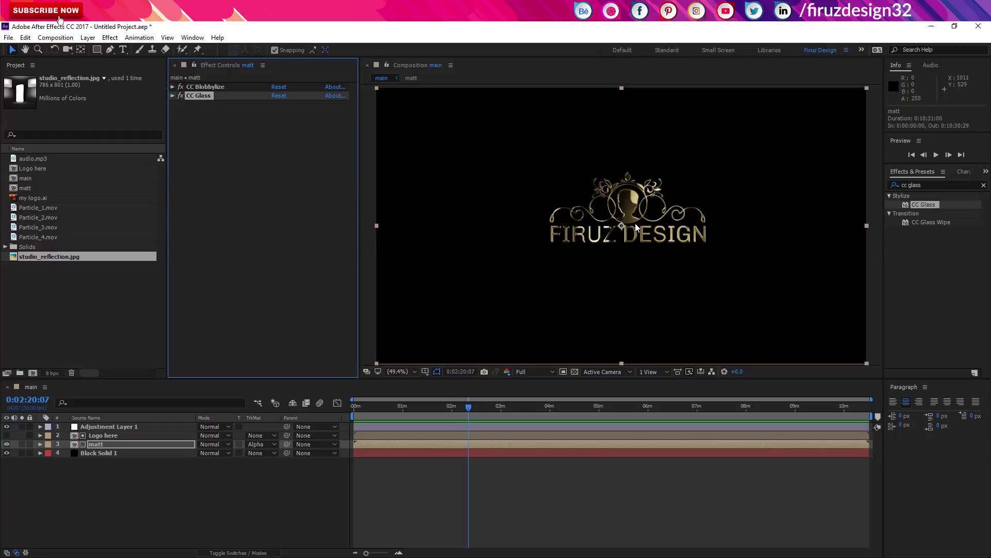
pyautogui.click(151, 445)
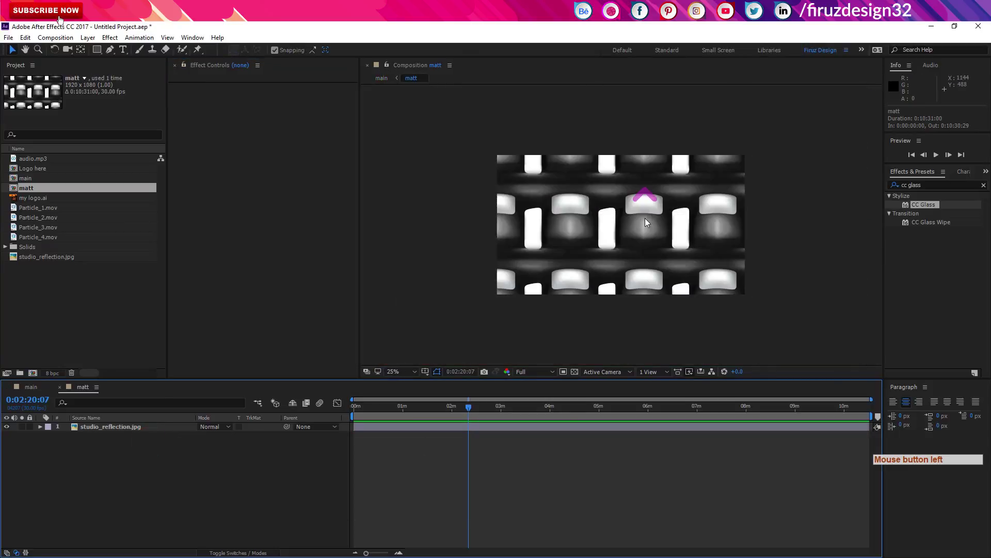
# Step: Bring up the matt composition's settings to set its duration to 0:00:10:00
pyautogui.click(408, 413)
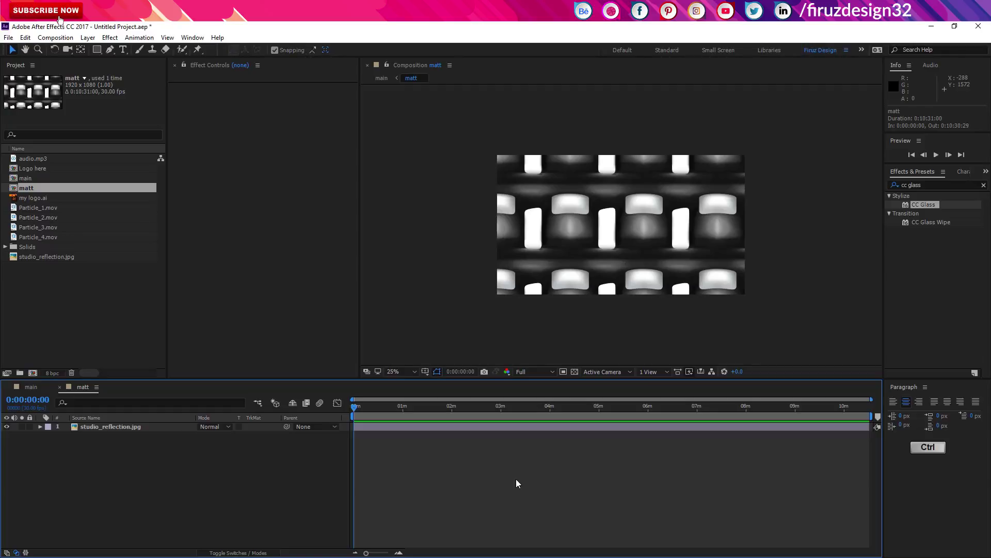
pyautogui.press('ctrl+k')
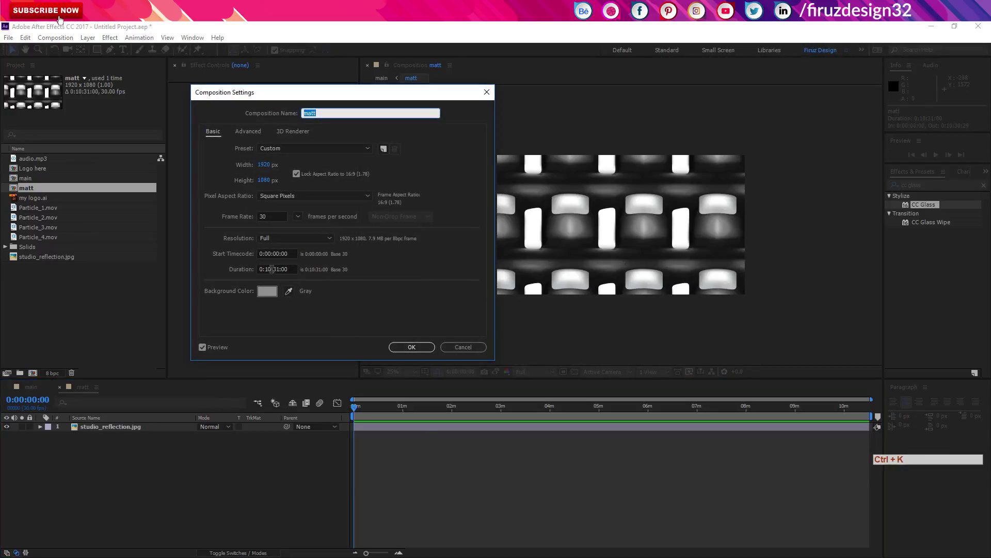
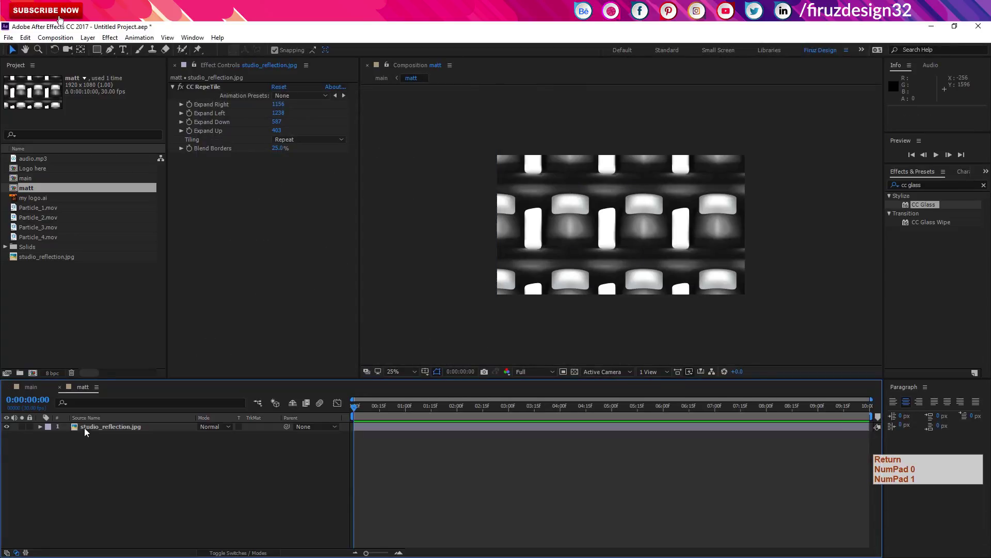
# Step: Keyframe studio_reflection.jpg's position from start to x 26.8 at the end and raise RepeTile Expand Right
pyautogui.click(108, 433)
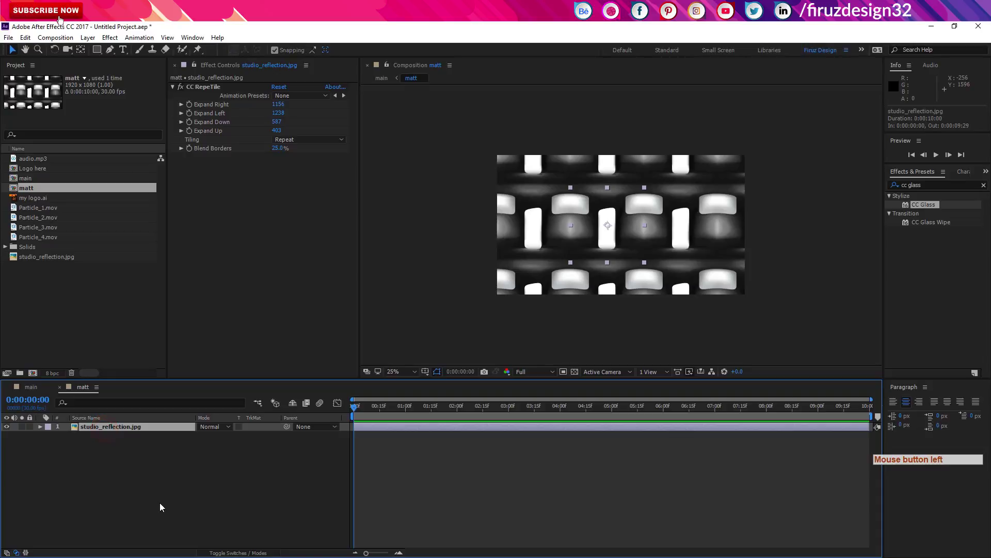
pyautogui.doubleClick(162, 505)
pyautogui.press('shift+alt+p')
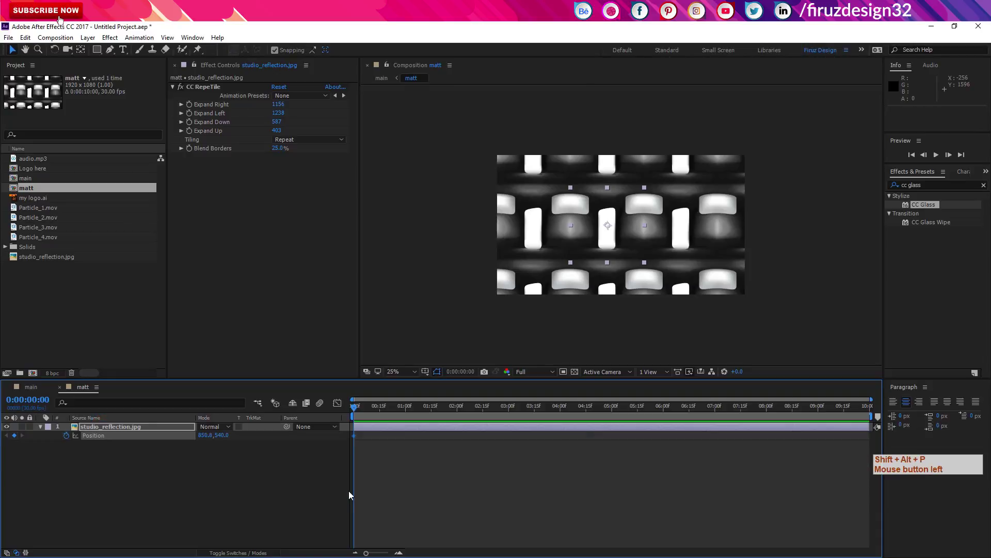
pyautogui.click(386, 409)
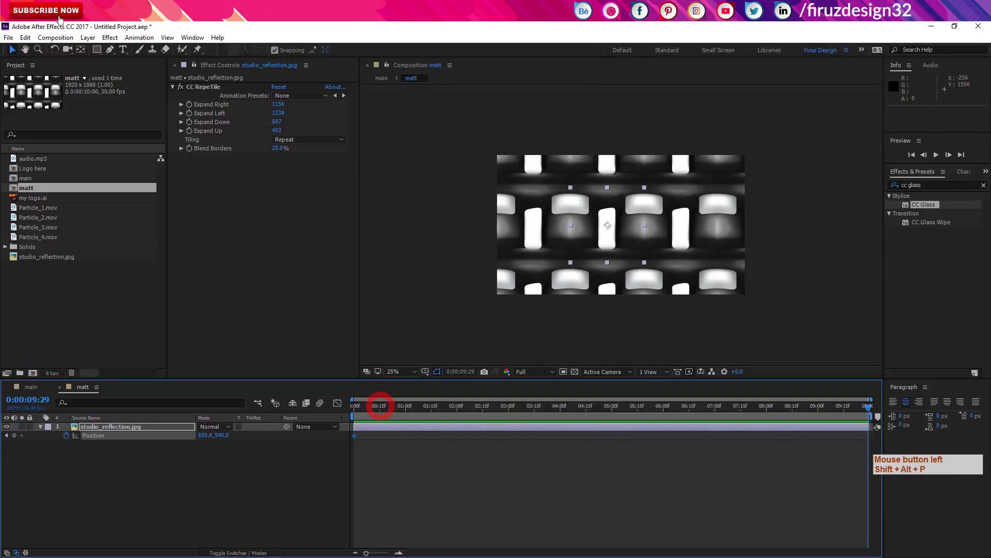
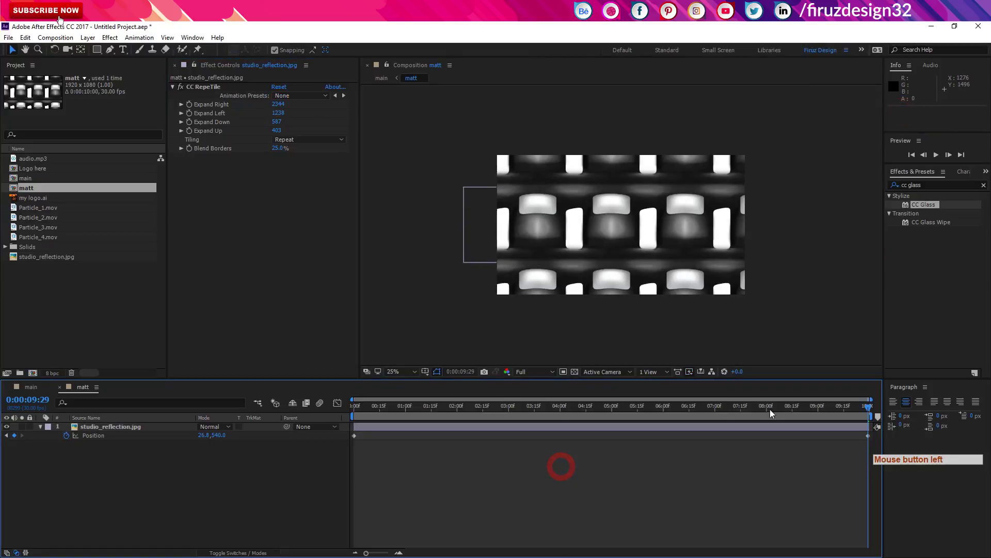
pyautogui.click(827, 416)
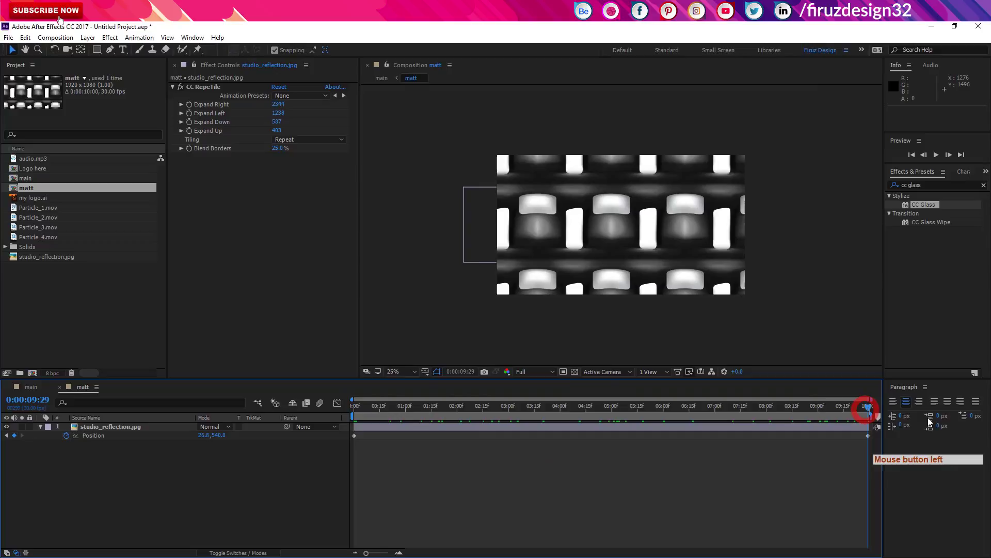
pyautogui.click(552, 541)
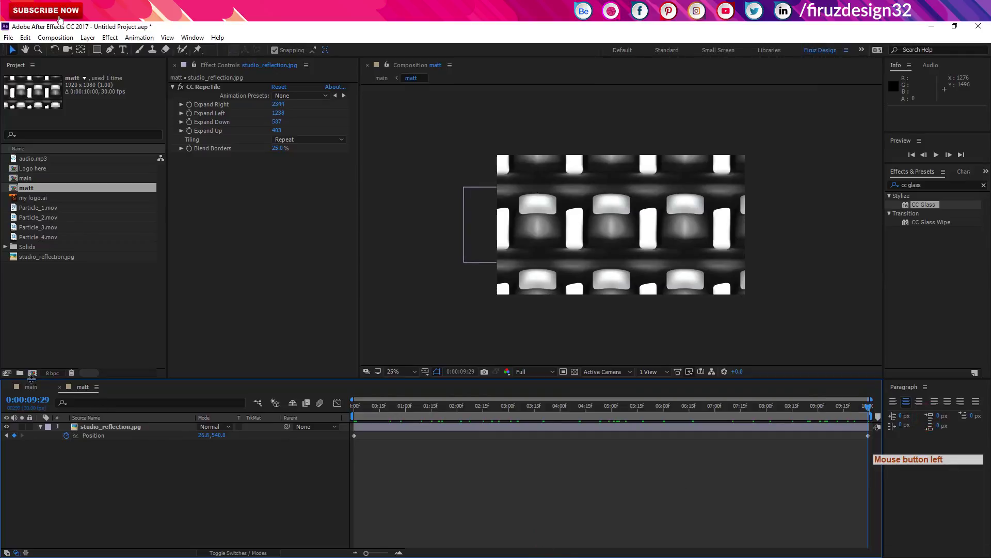
# Step: Select the four Particle_1–4 clips in the main composition and move them to the top of the stack
pyautogui.click(32, 389)
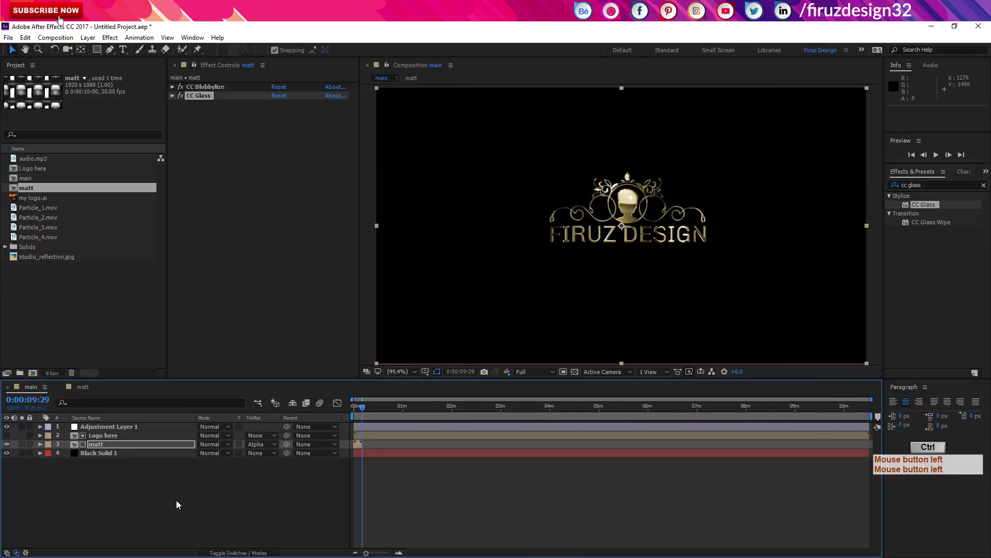
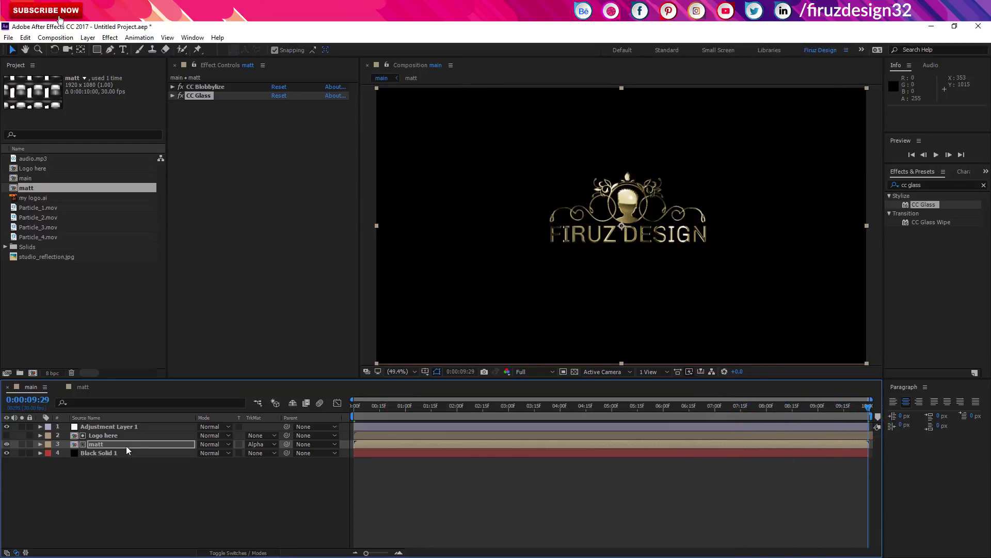
pyautogui.click(45, 210)
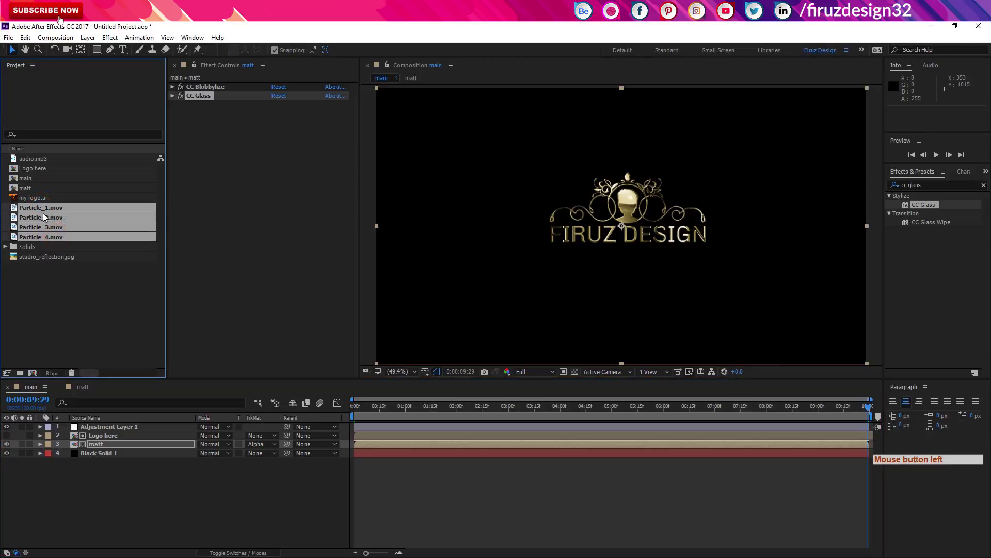
pyautogui.click(50, 211)
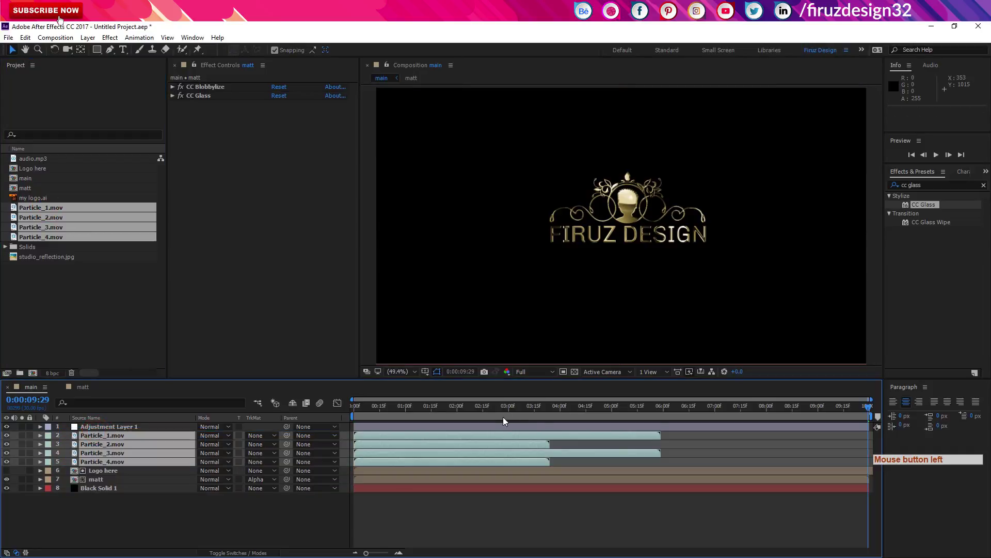
pyautogui.click(537, 413)
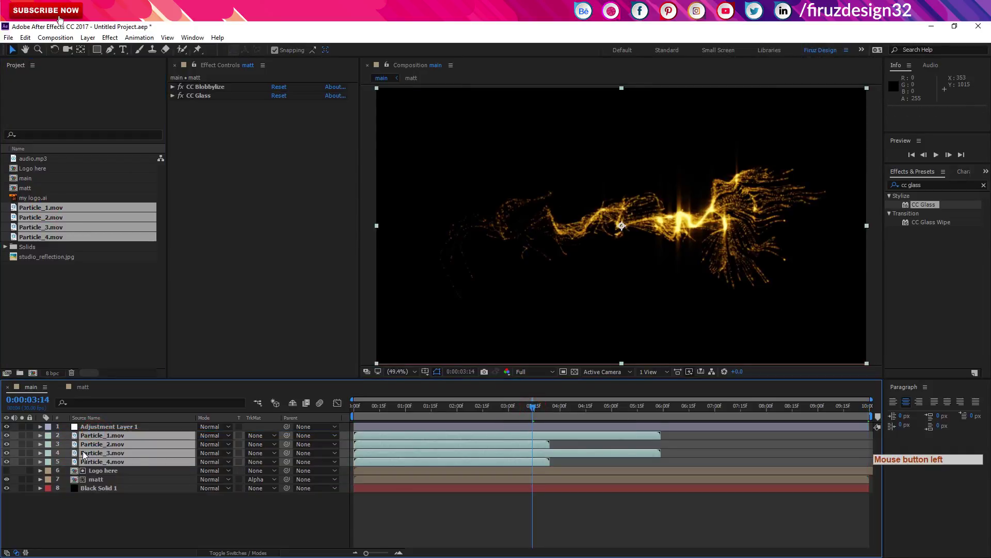
pyautogui.click(135, 436)
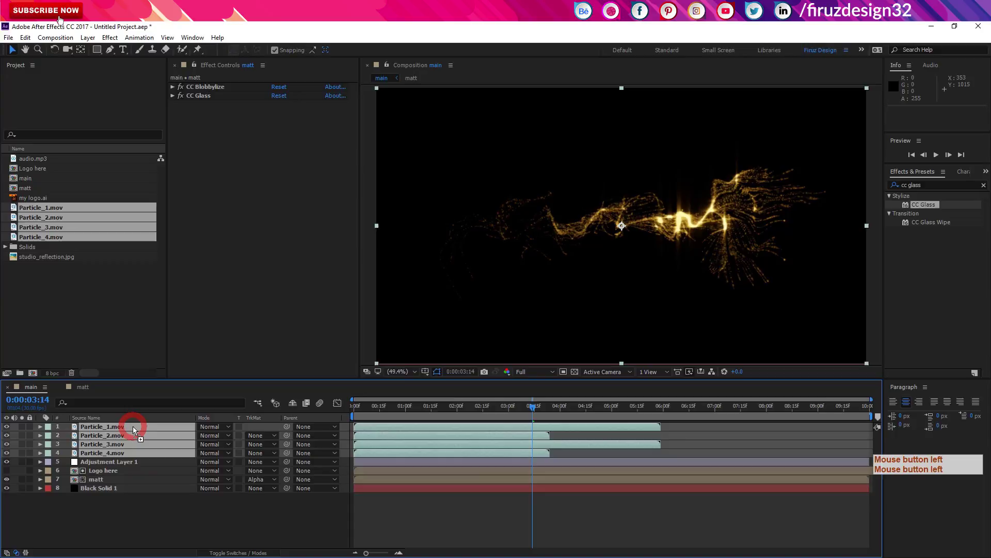
pyautogui.click(594, 416)
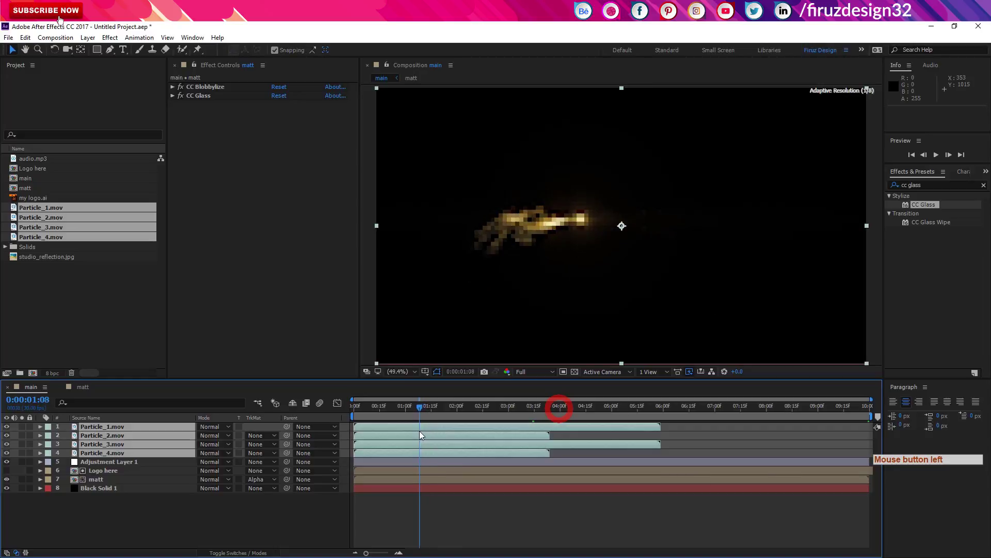
# Step: Set the particle clips' Mode to Add and preview from near the start
pyautogui.click(210, 434)
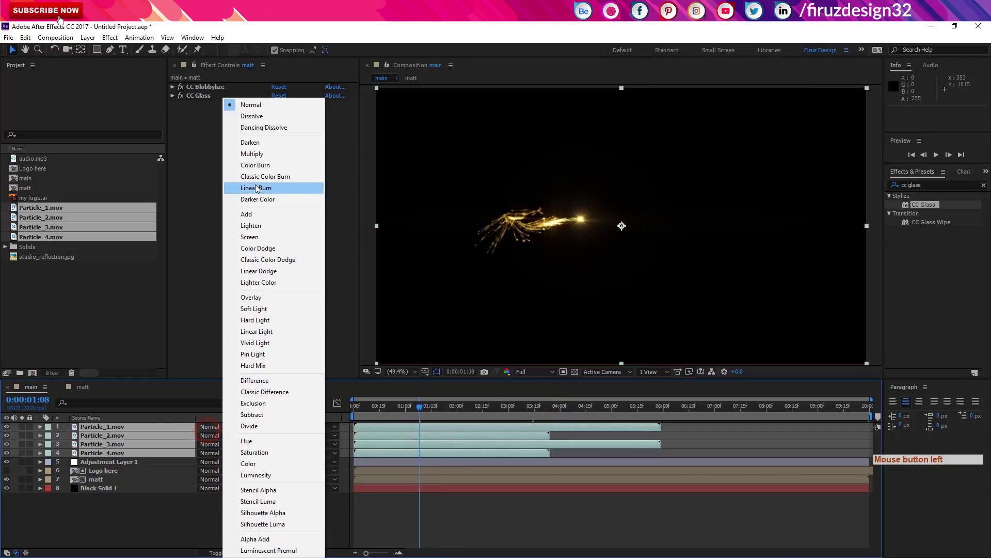
pyautogui.click(272, 216)
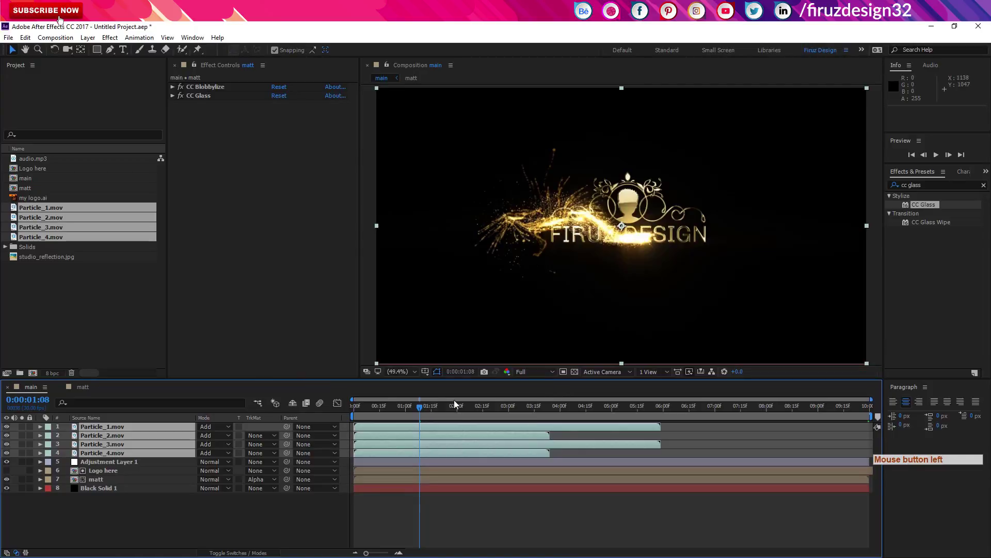
pyautogui.click(440, 414)
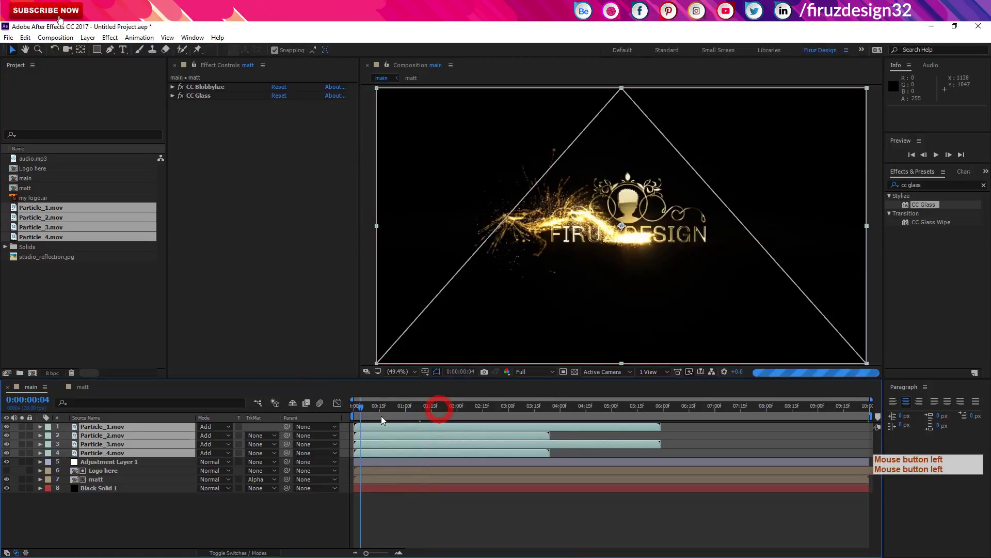
# Step: Precompose Adjustment Layer 1, Logo here and matt into a composition named Logo, moving all attributes
pyautogui.click(152, 467)
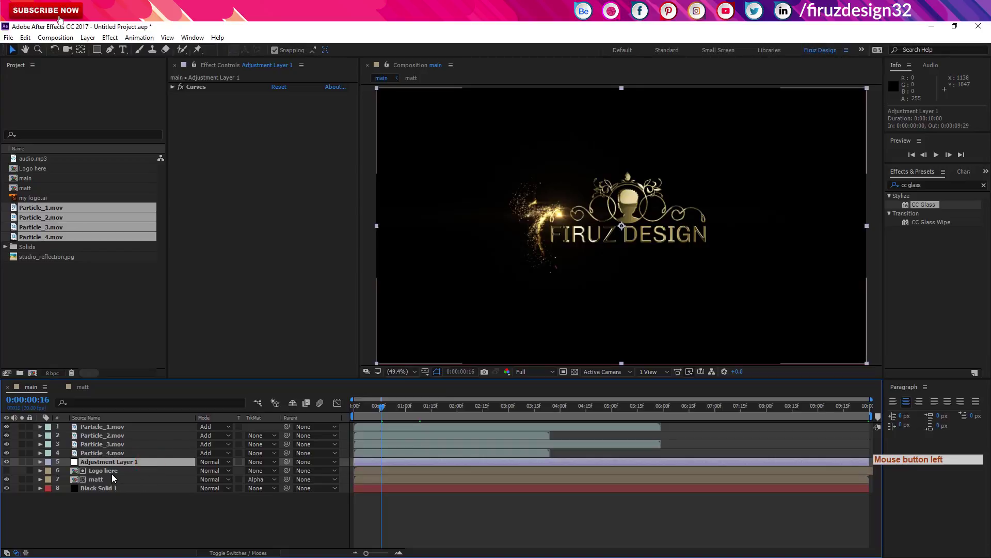
pyautogui.click(116, 483)
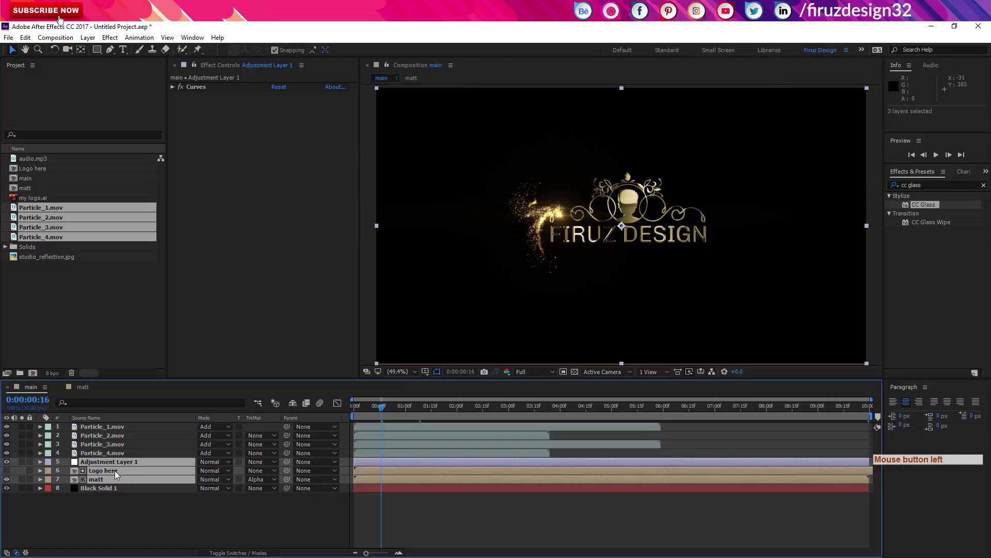
pyautogui.press('ctrl+shift+c')
pyautogui.click(64, 498)
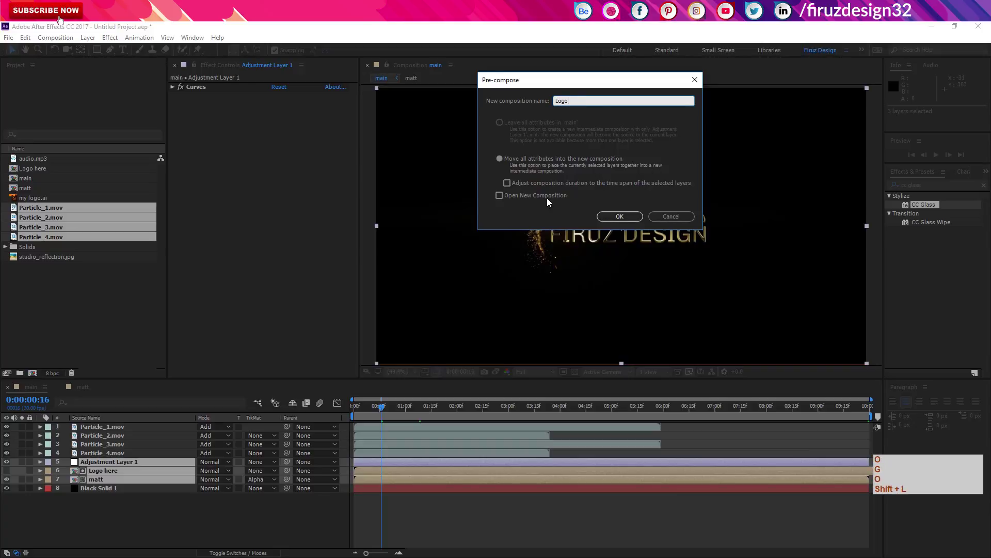
pyautogui.click(632, 217)
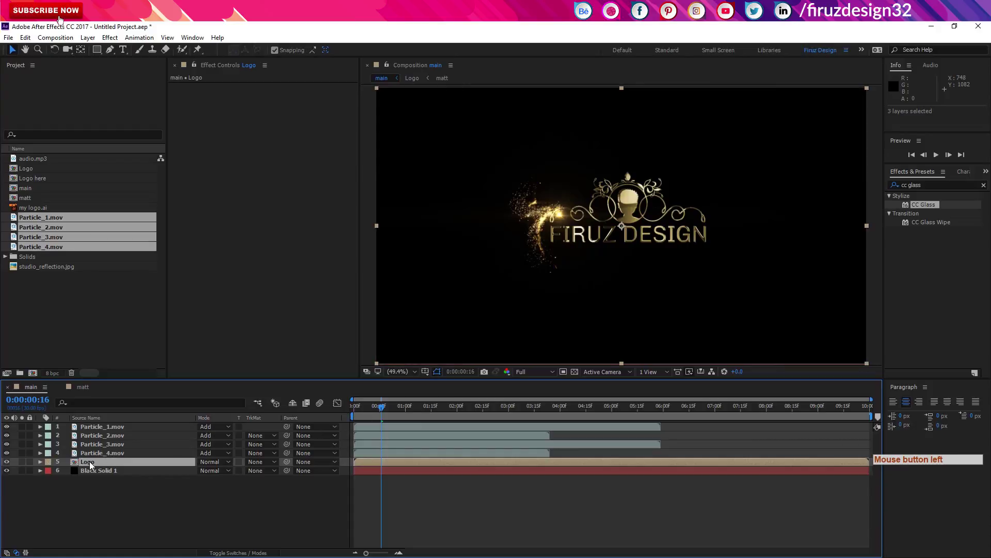
pyautogui.click(92, 466)
pyautogui.click(10, 464)
pyautogui.click(9, 464)
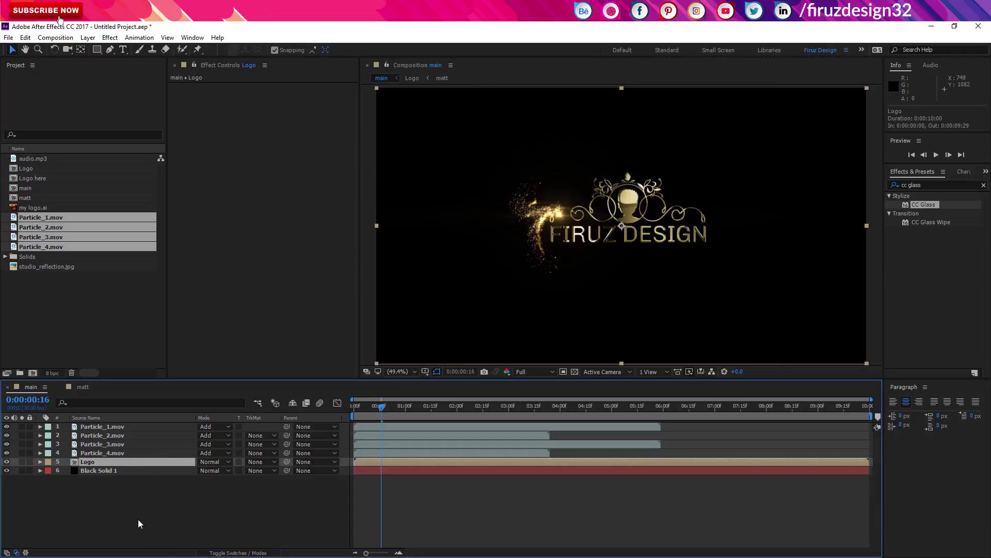
pyautogui.click(141, 524)
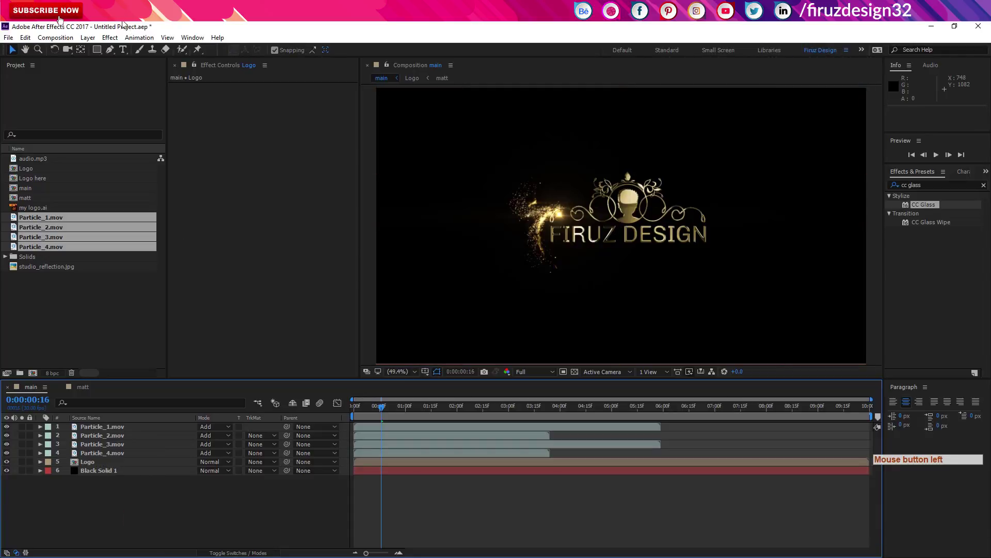
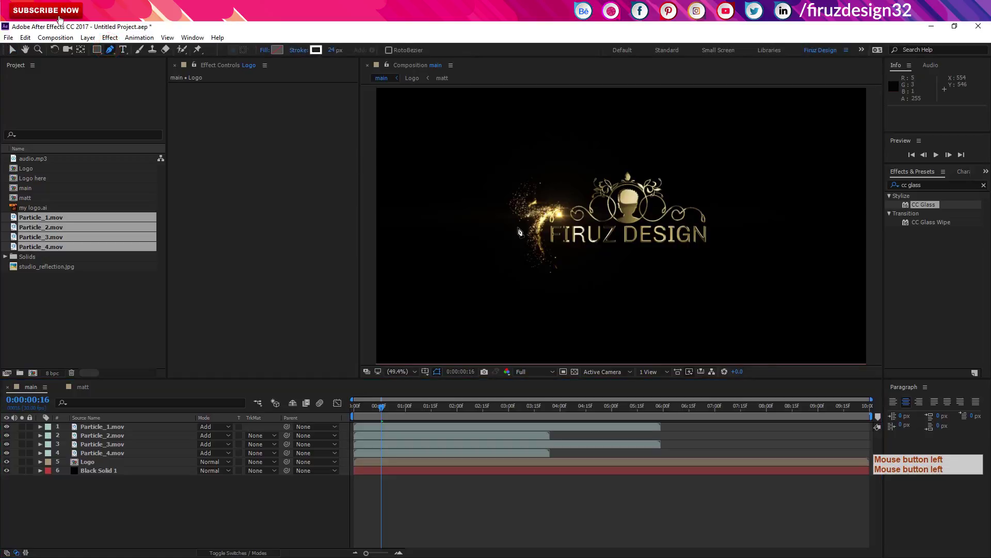
# Step: Draw a wavy white stroke path with the Pen tool and keyframe its Stroke Width up to 355 at 3:00
pyautogui.click(428, 414)
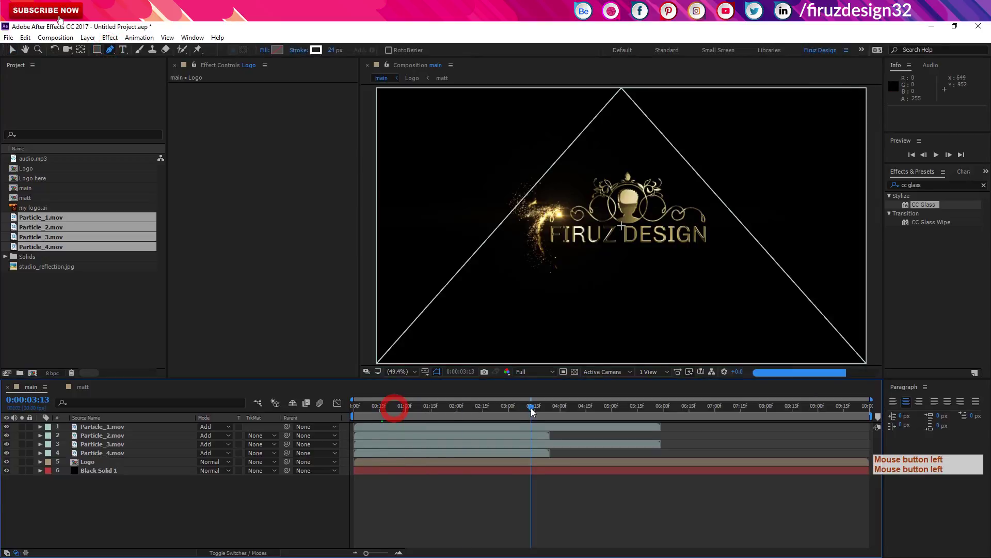
pyautogui.click(526, 412)
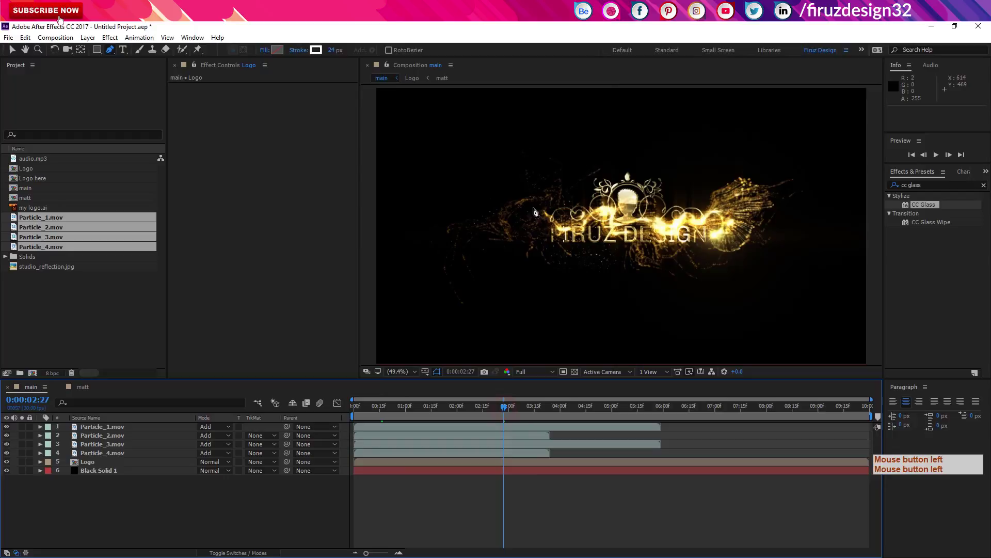
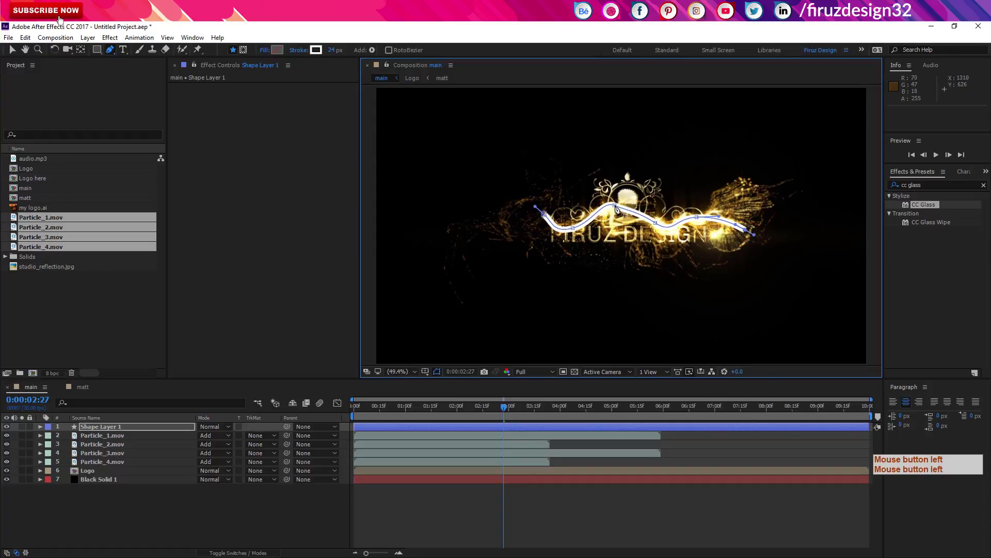
pyautogui.click(43, 429)
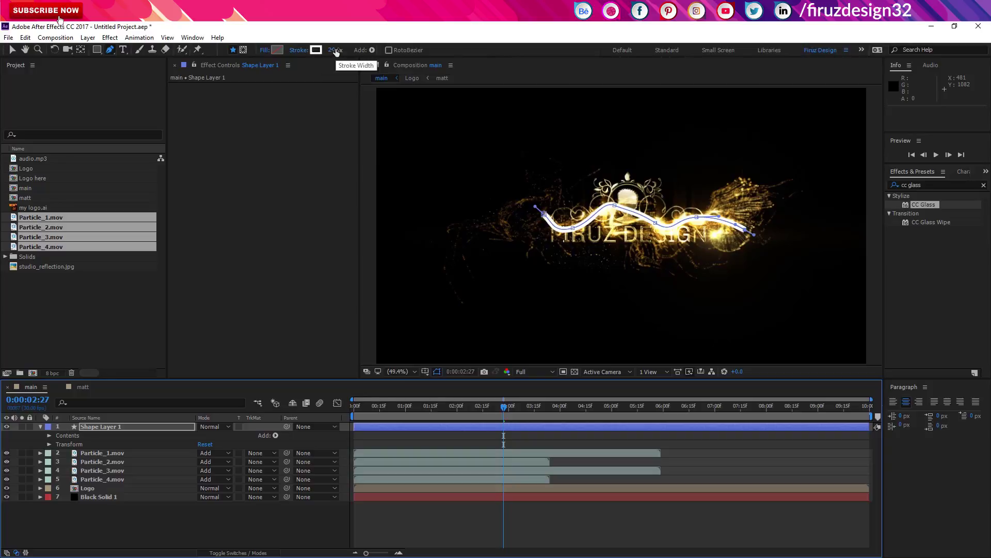
pyautogui.click(53, 437)
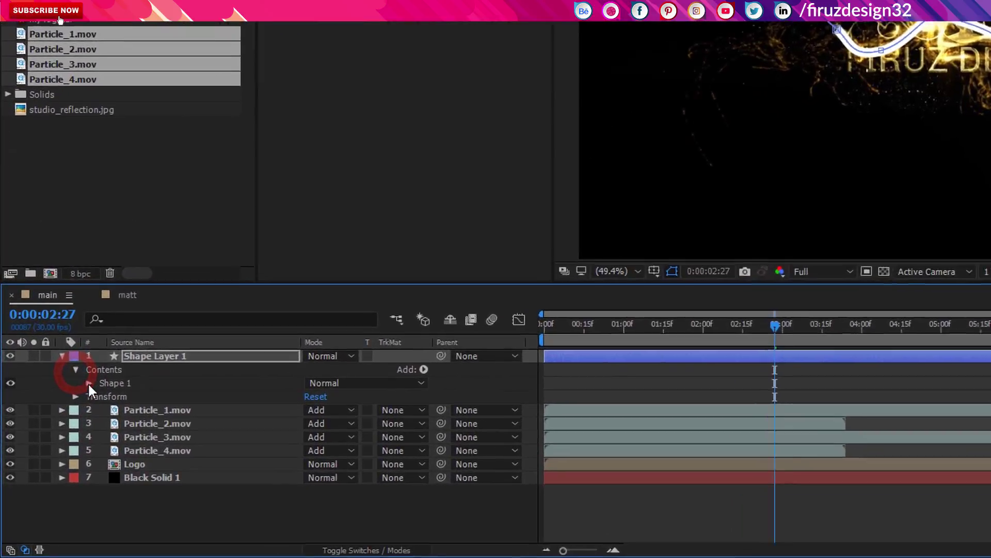
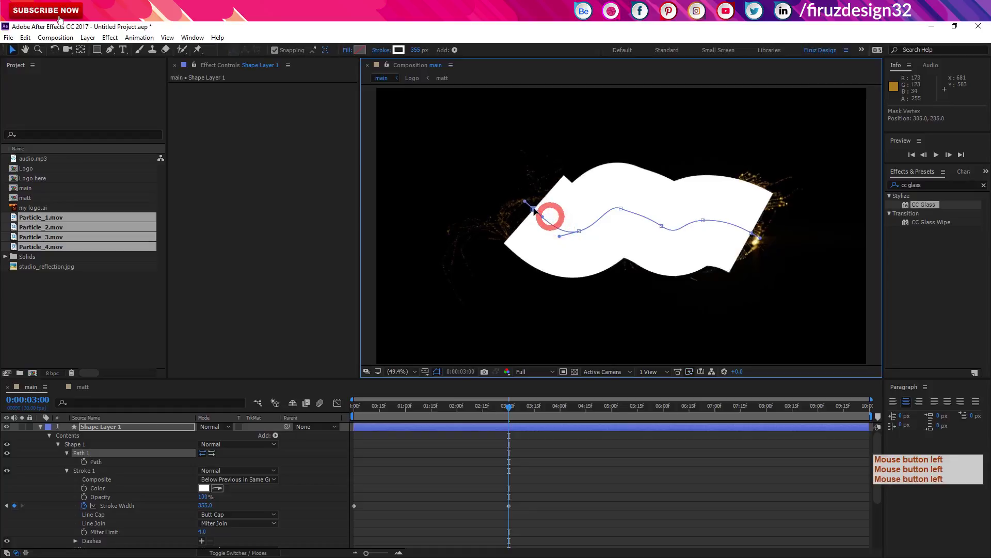
pyautogui.click(639, 486)
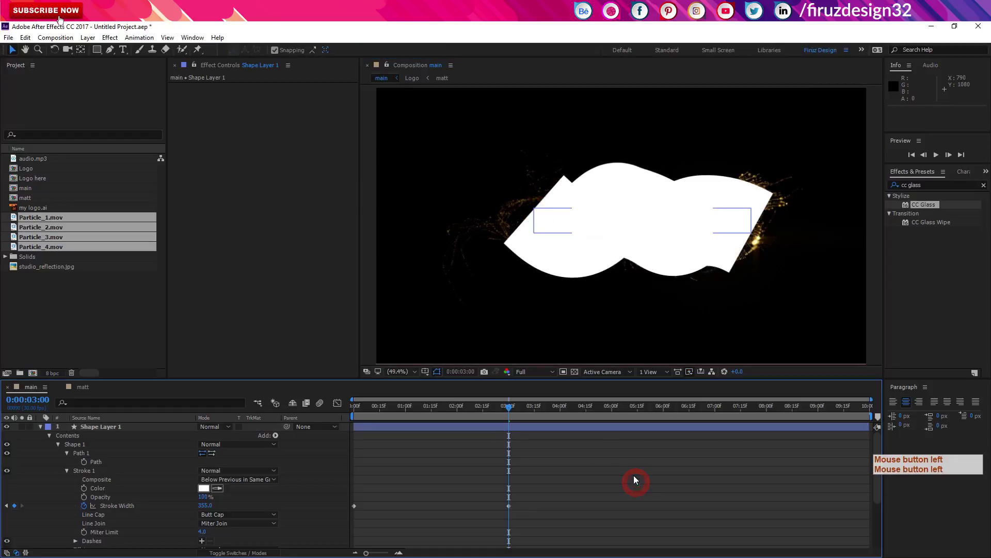
pyautogui.click(509, 413)
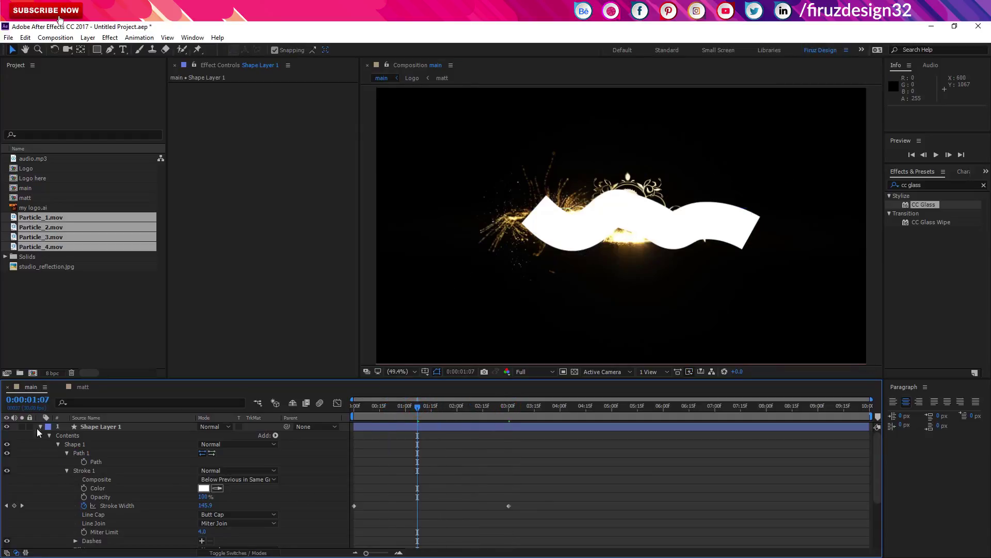
pyautogui.click(113, 431)
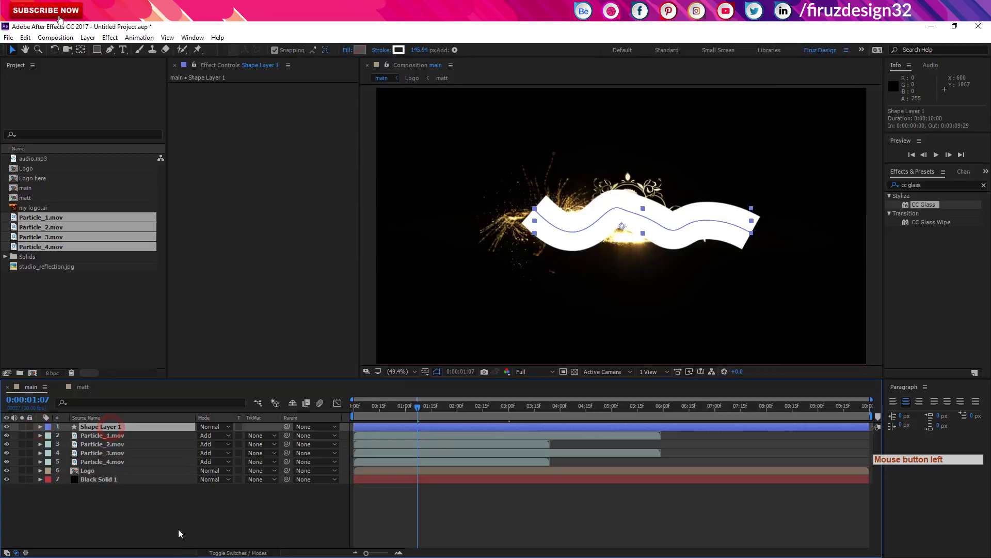
# Step: Rename Shape Layer 1 to reveal and apply Fast Blur (Legacy) with Blurriness 40
pyautogui.press('Return')
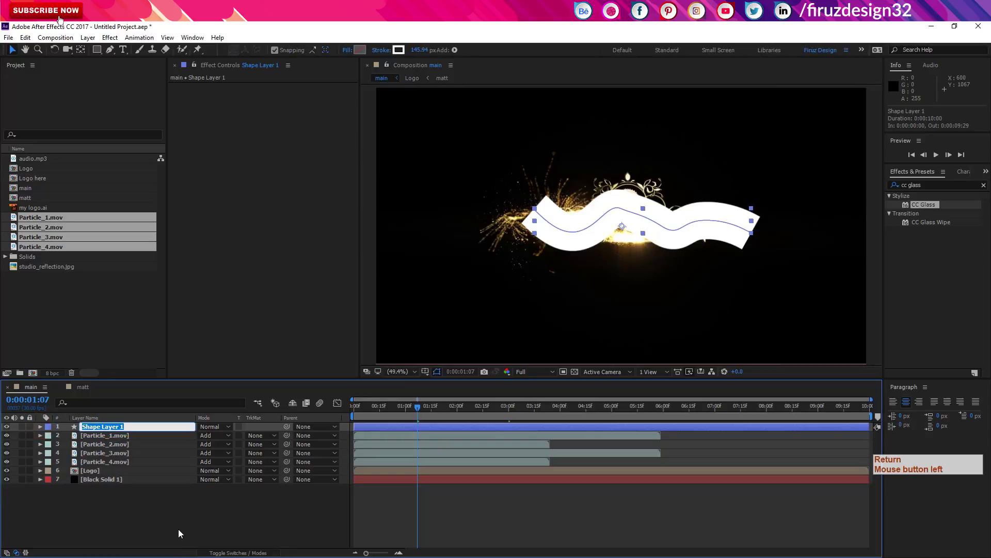
pyautogui.press('Return')
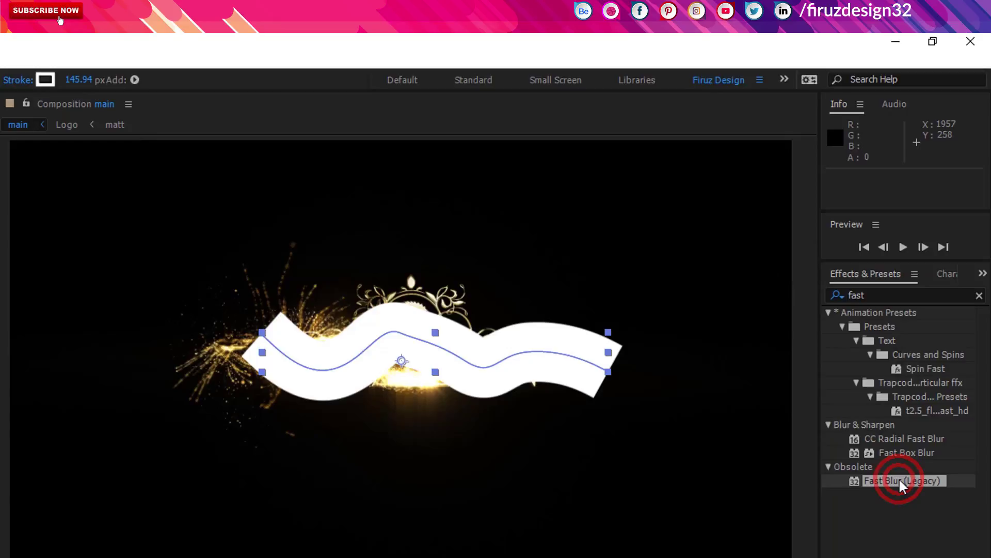
pyautogui.press('t')
pyautogui.click(254, 236)
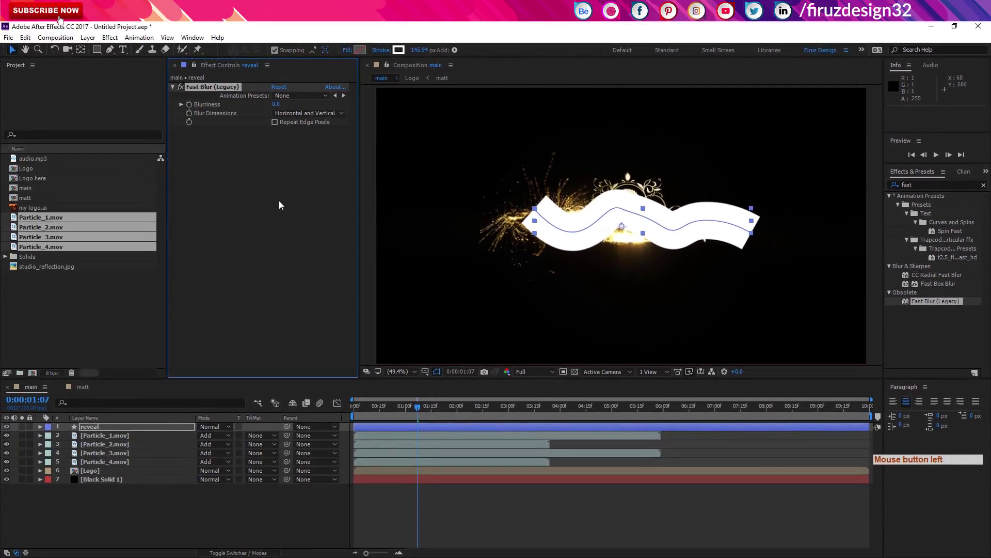
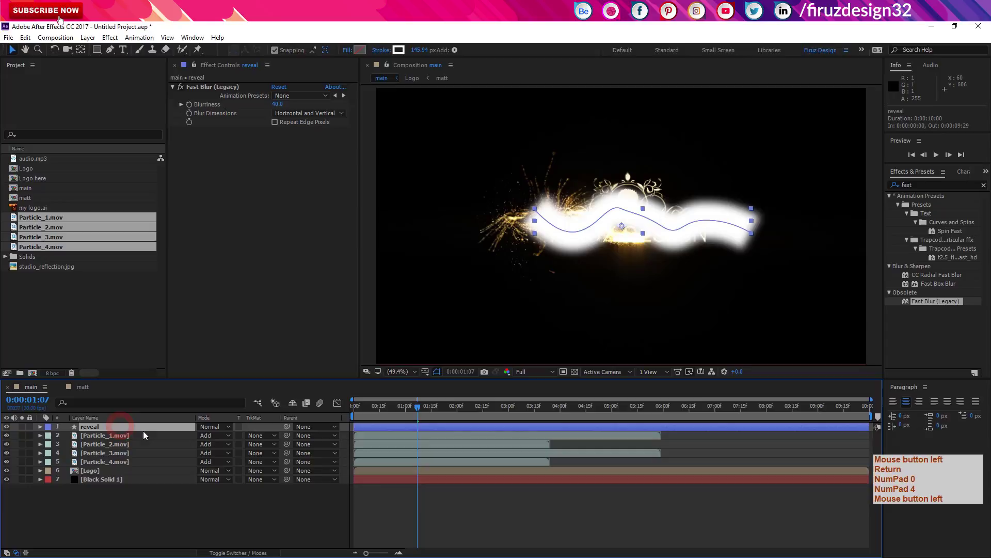
# Step: Move the reveal layer down the stack so it sits below the particle clips
pyautogui.press('Return')
pyautogui.press('KP_0')
pyautogui.click(134, 457)
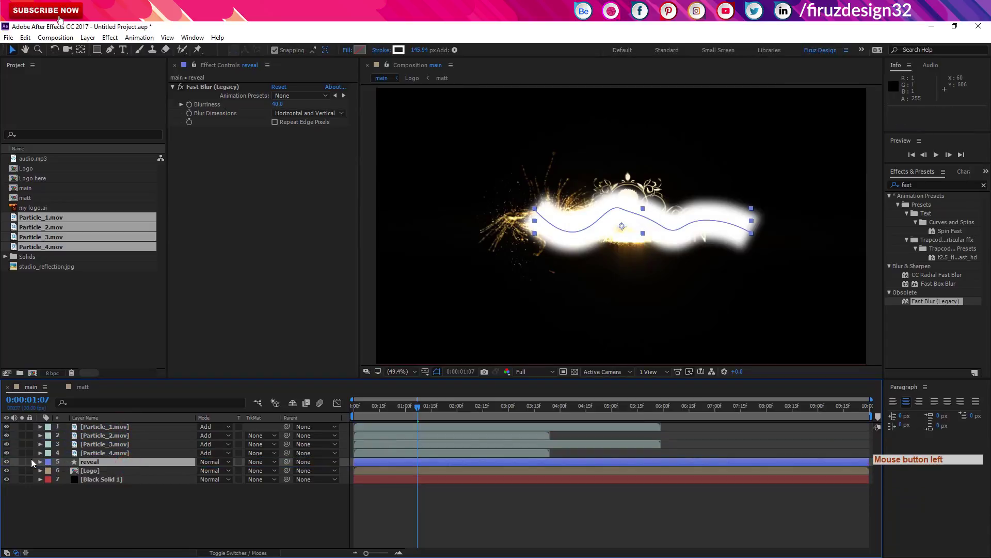
# Step: Add Trim Paths to reveal and keyframe End from 0% at 0:00 to a larger value at 3:00
pyautogui.click(40, 464)
pyautogui.click(278, 439)
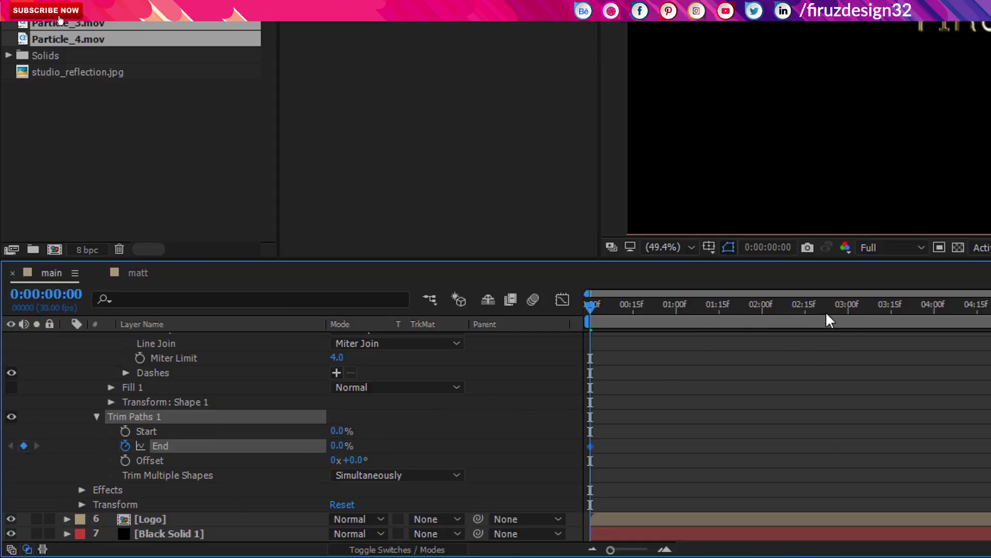
pyautogui.press('Return')
pyautogui.press('KP_0')
pyautogui.click(530, 408)
pyautogui.press('Page_Down')
pyautogui.press('Return')
pyautogui.press('KP_0')
pyautogui.click(511, 414)
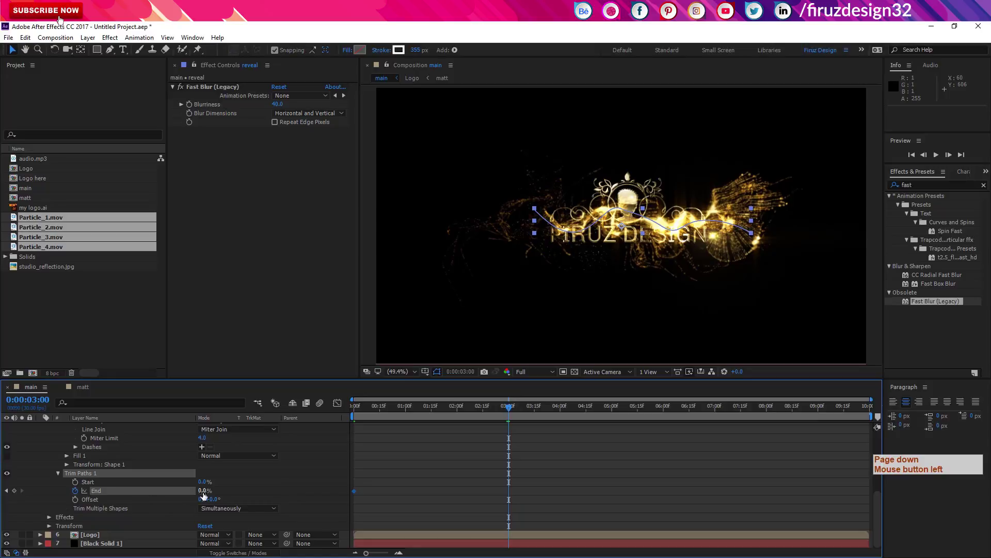
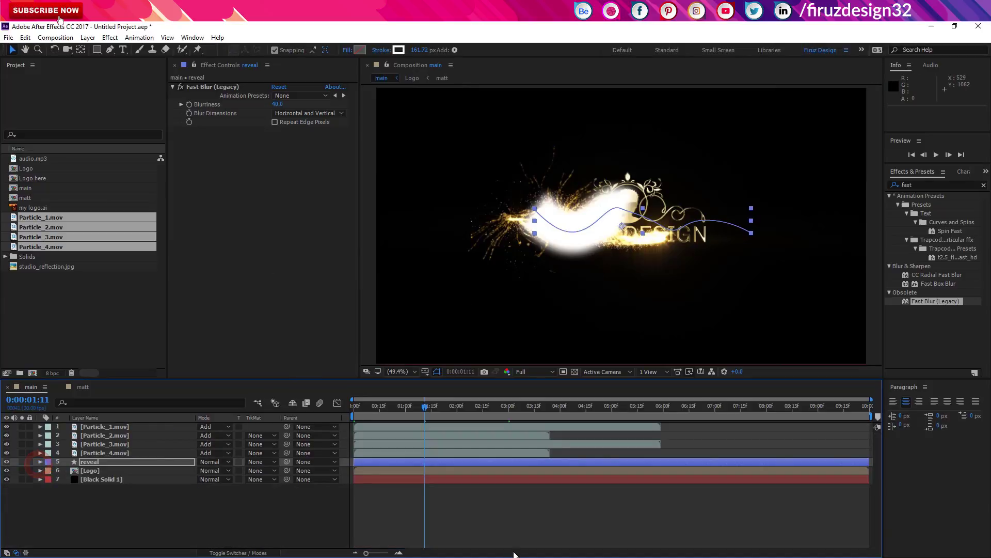
pyautogui.click(115, 475)
# Step: Make reveal the Logo layer's alpha matte, scrub to about 4 s, then return to 0:00
pyautogui.click(258, 474)
pyautogui.click(288, 502)
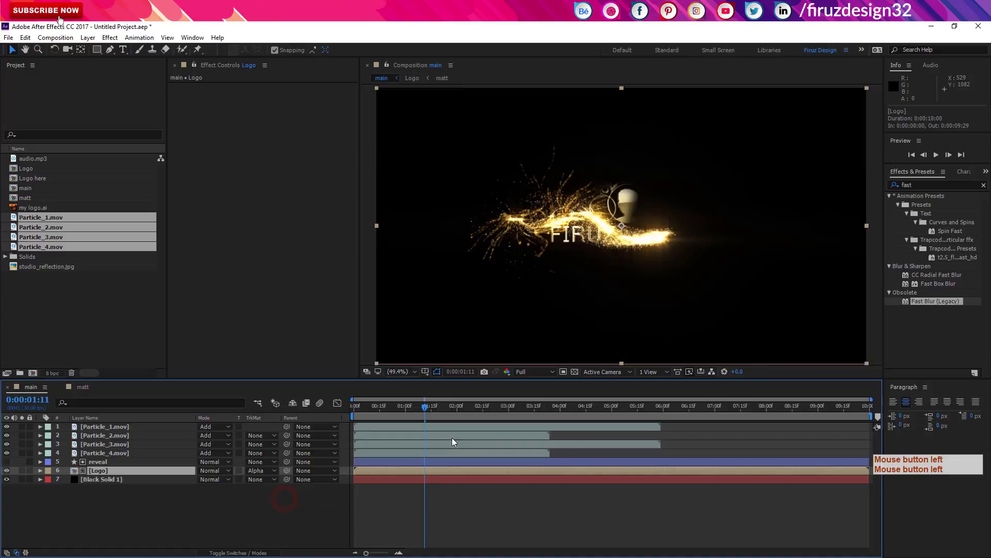
pyautogui.click(452, 412)
pyautogui.click(516, 415)
pyautogui.click(552, 413)
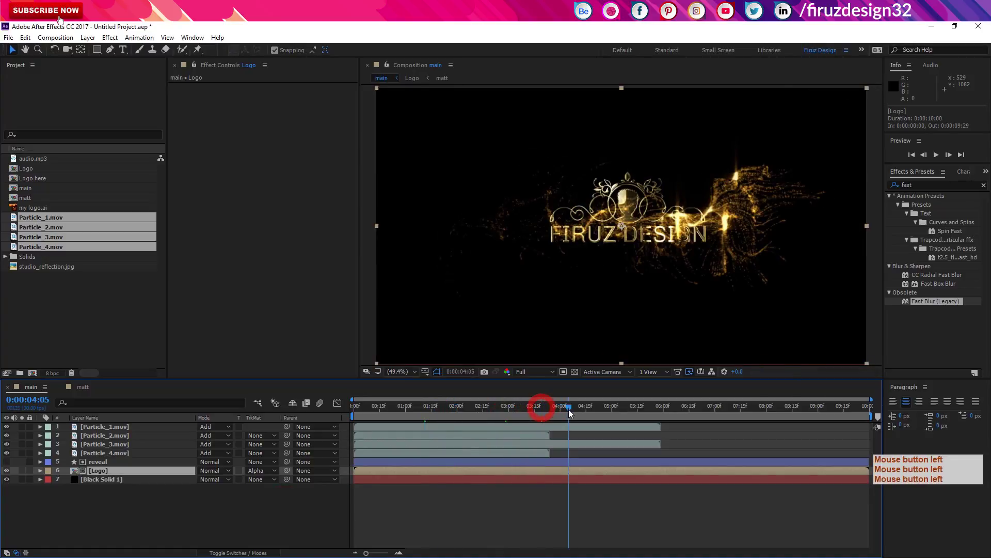
pyautogui.click(552, 414)
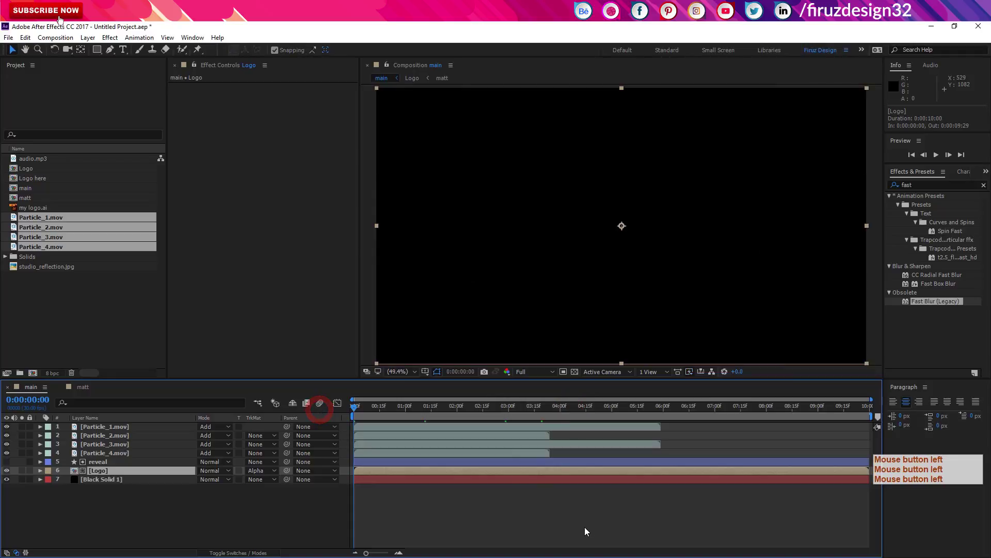
# Step: Drag audio.mp3 from the Project panel into the main composition as a new layer
pyautogui.click(60, 333)
pyautogui.click(46, 161)
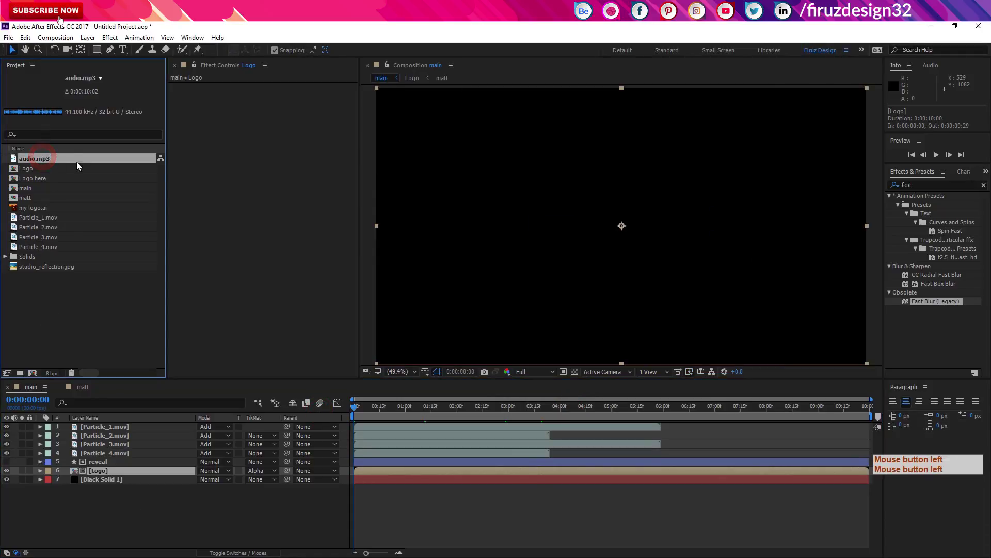
pyautogui.click(64, 162)
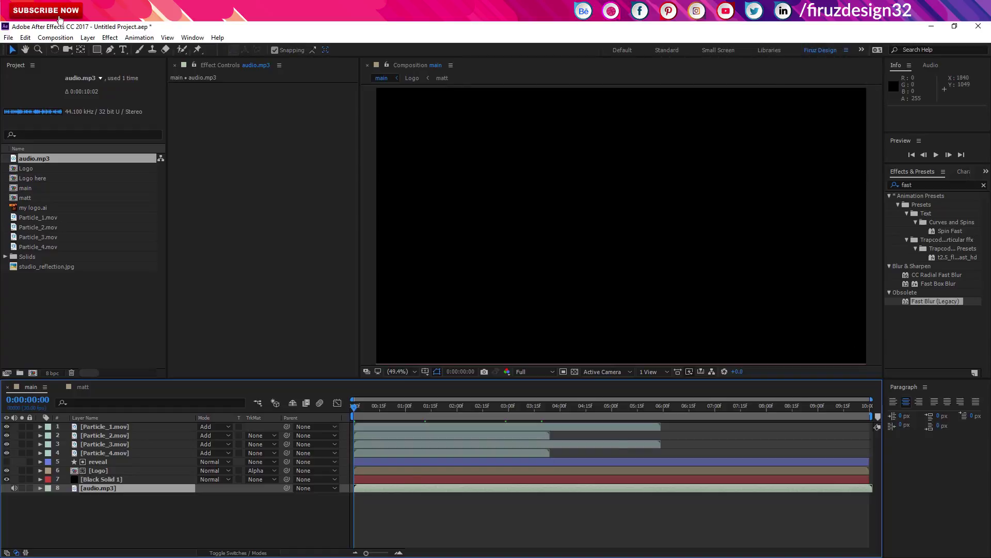
pyautogui.click(133, 482)
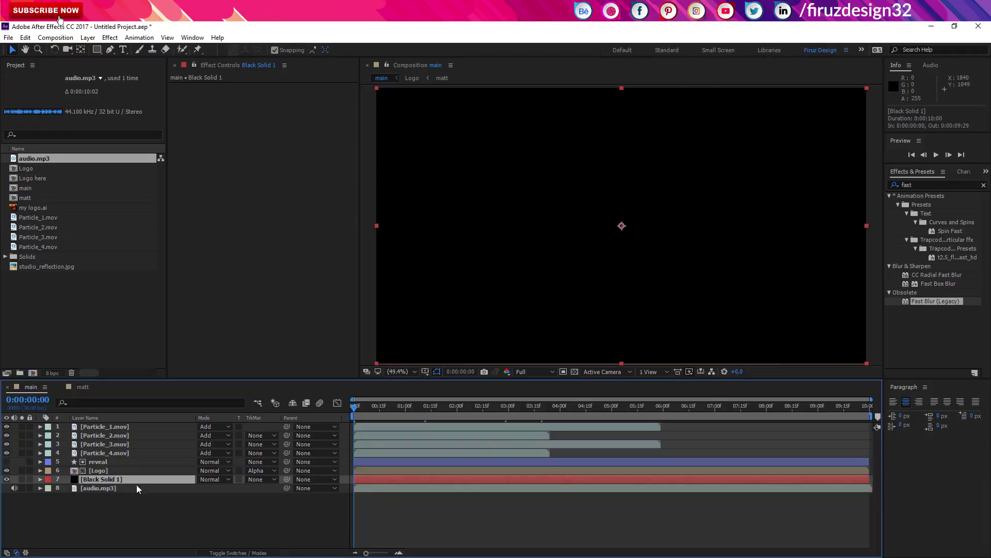
# Step: Create a new full-size black solid with Ctrl+Y for the flare
pyautogui.press('ctrl+y')
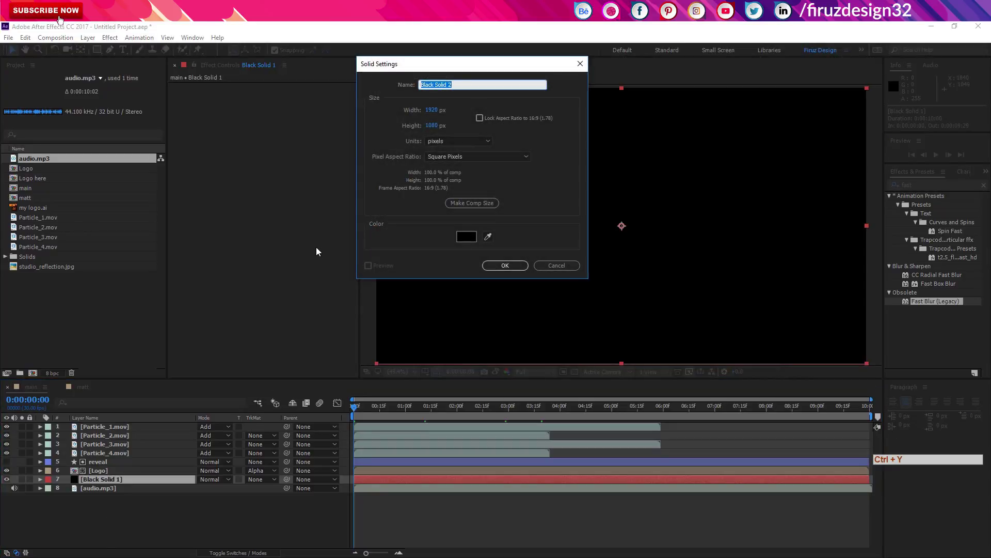
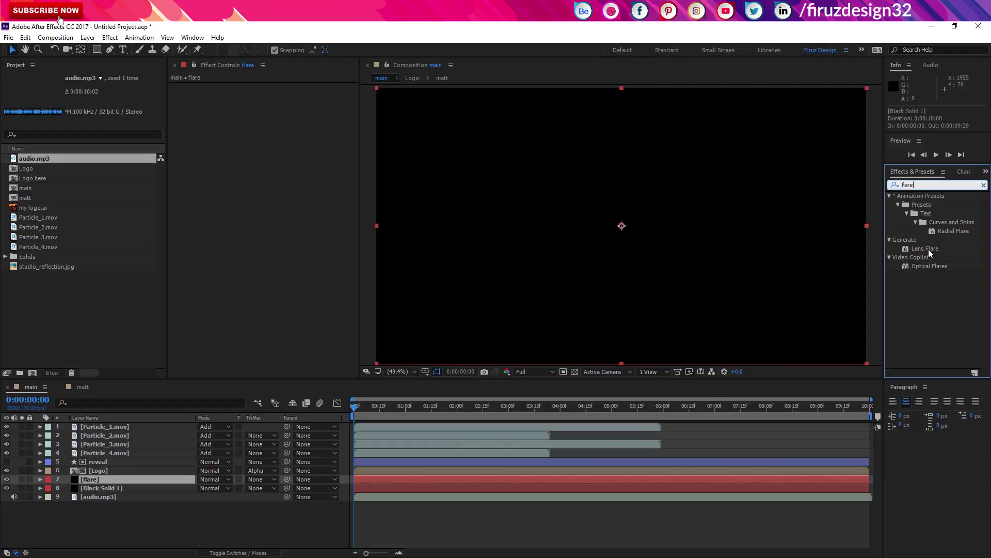
# Step: Apply Lens Flare with a 105mm Prime lens and Fast Blur (Legacy) at Blurriness 189 to the flare solid
pyautogui.click(931, 253)
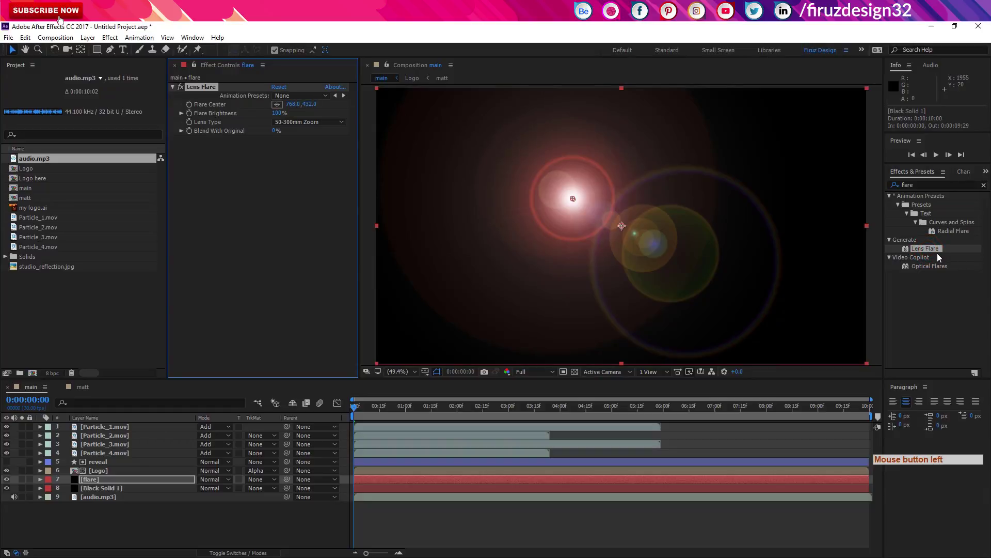
pyautogui.click(308, 123)
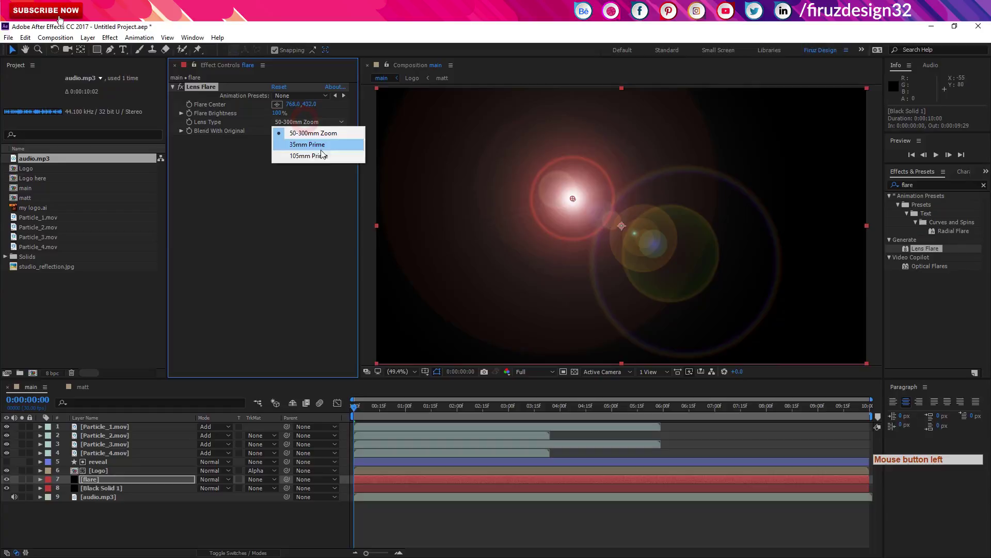
pyautogui.click(323, 160)
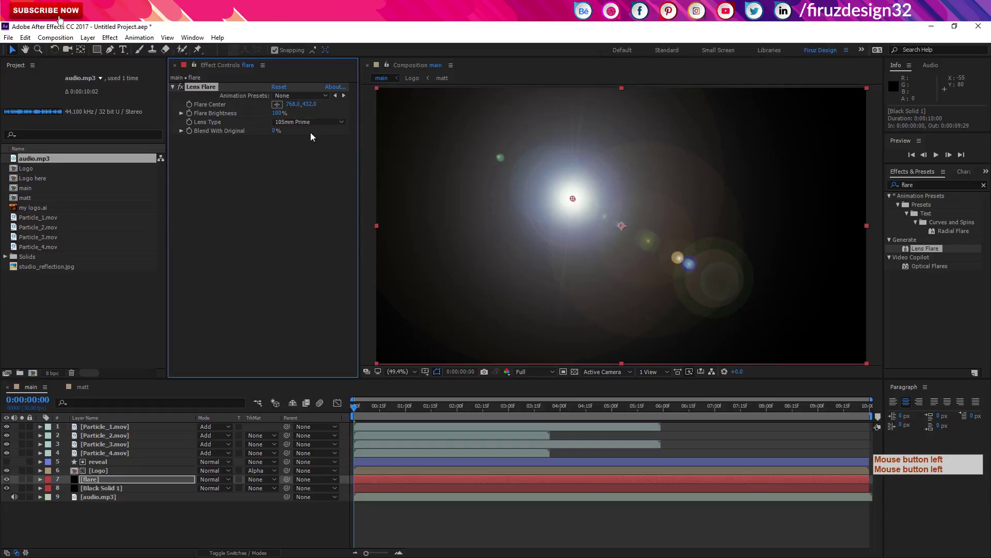
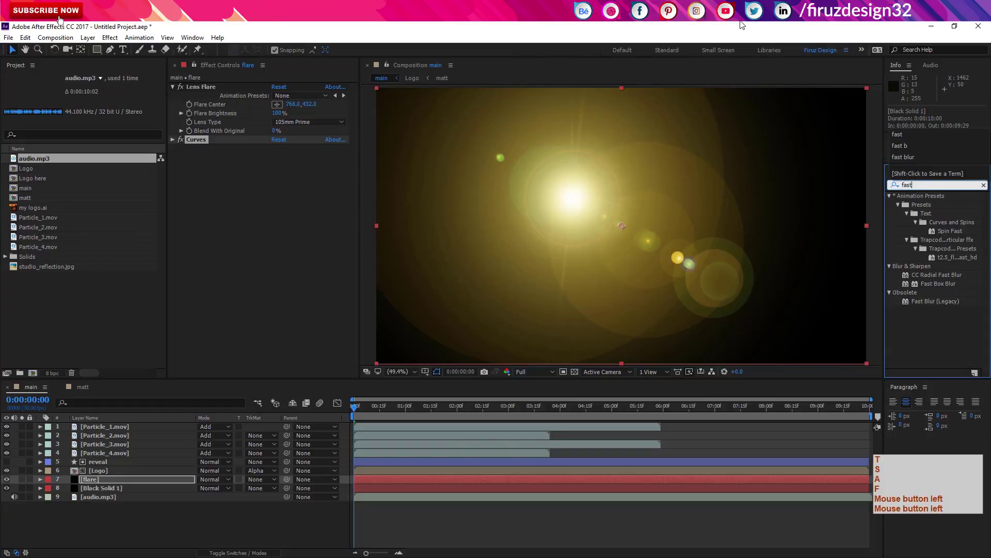
pyautogui.click(942, 305)
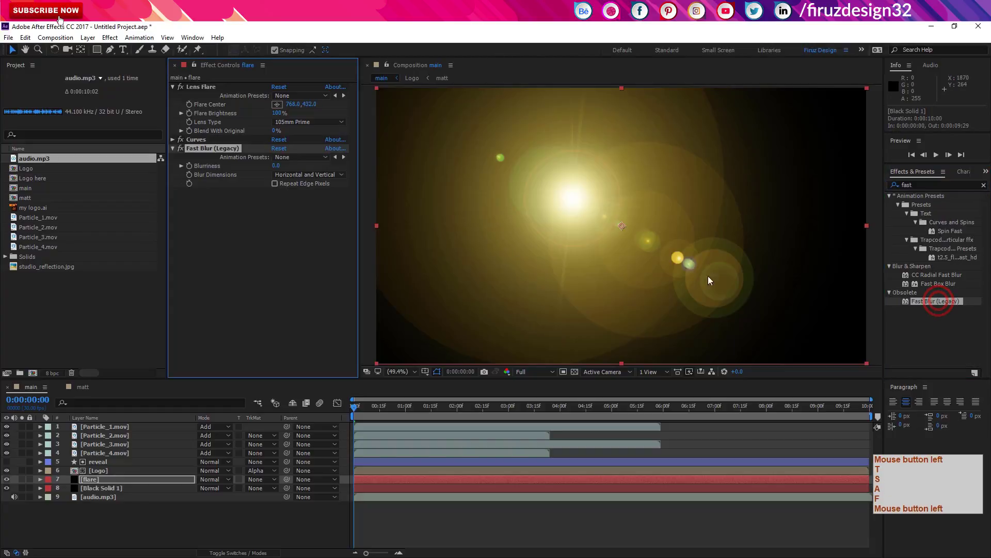
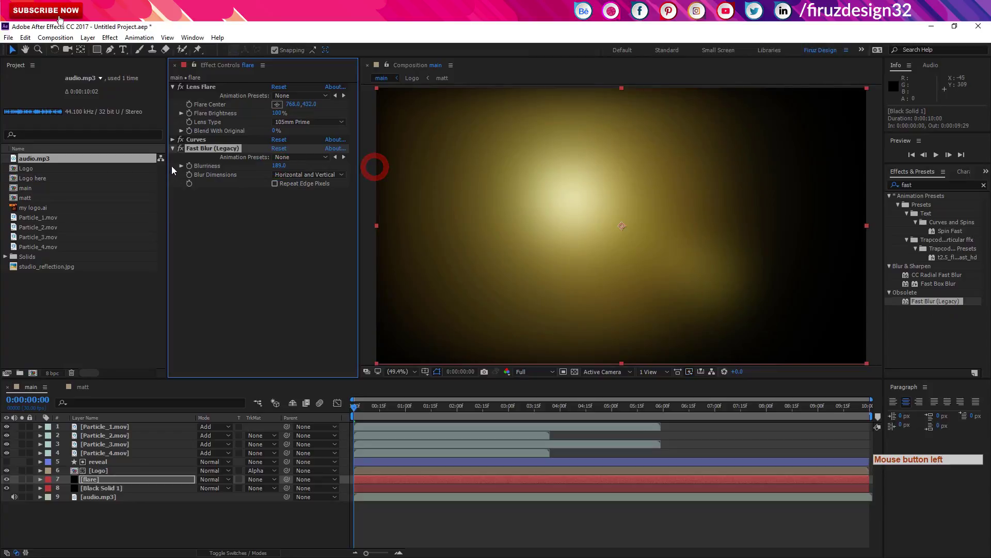
pyautogui.click(175, 152)
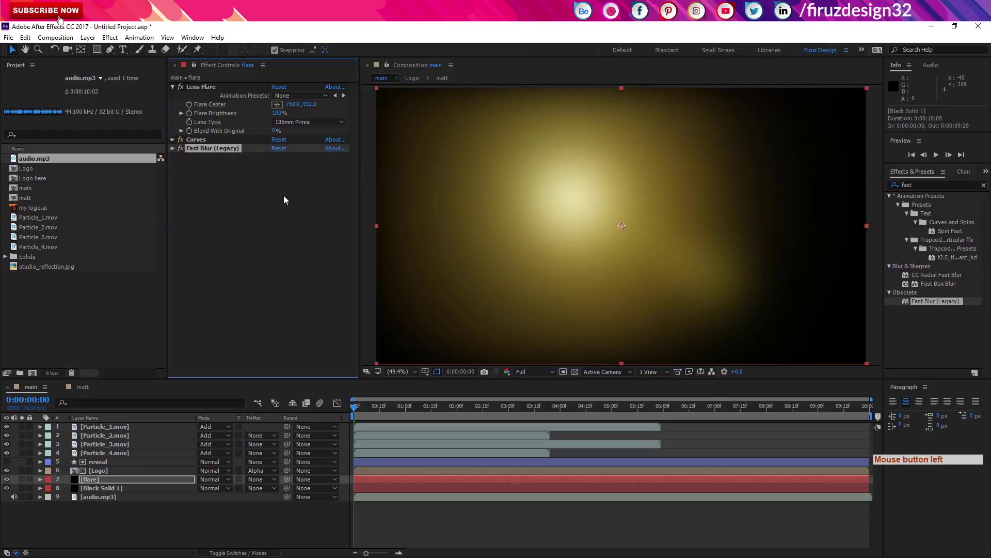
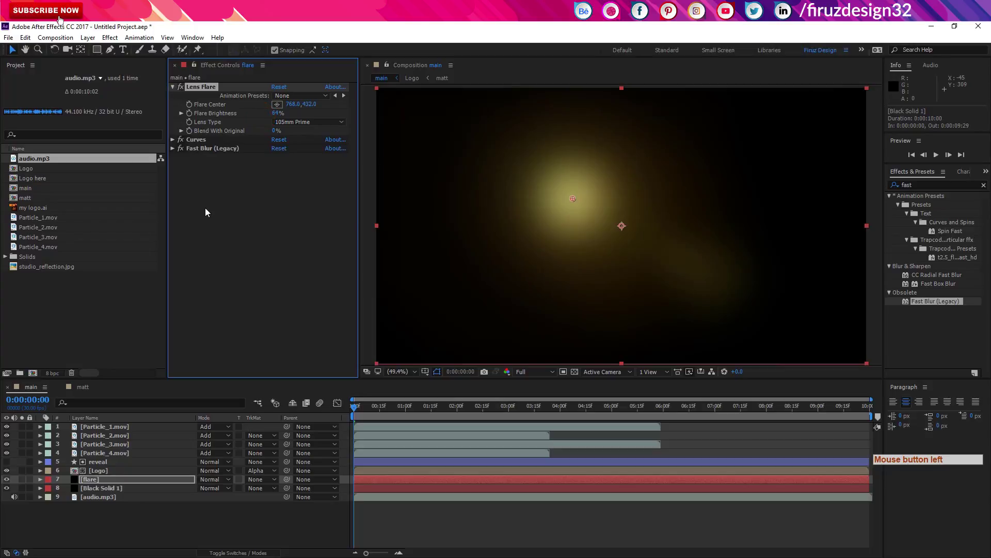
pyautogui.click(181, 132)
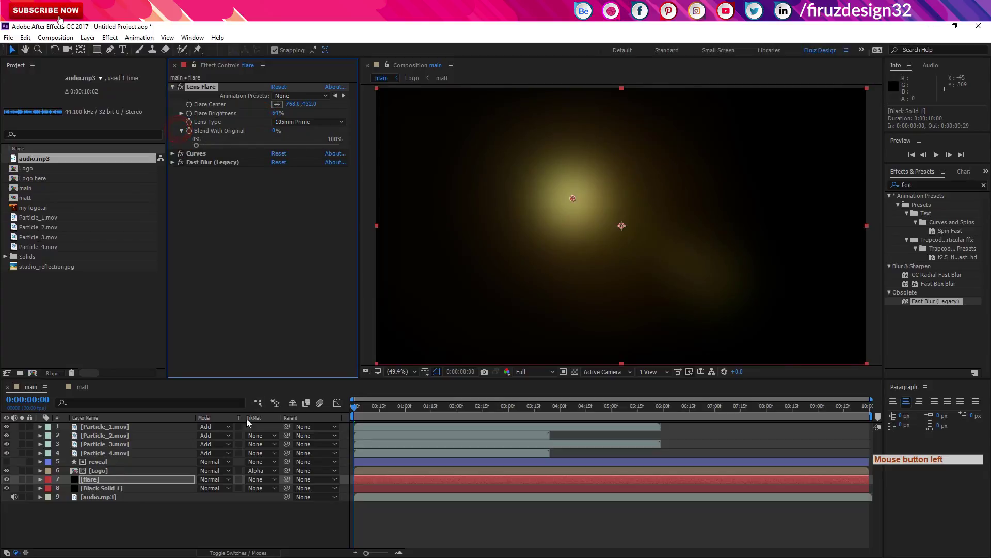
# Step: Set the flare layer's Mode to Screen and drag its Flare Center past the left edge of the frame
pyautogui.click(208, 481)
pyautogui.click(271, 165)
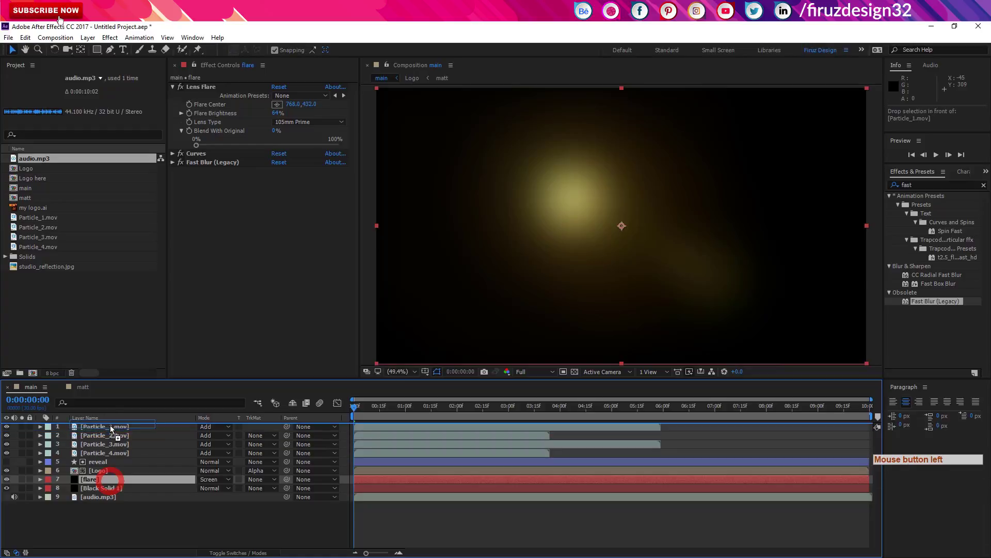
pyautogui.click(481, 417)
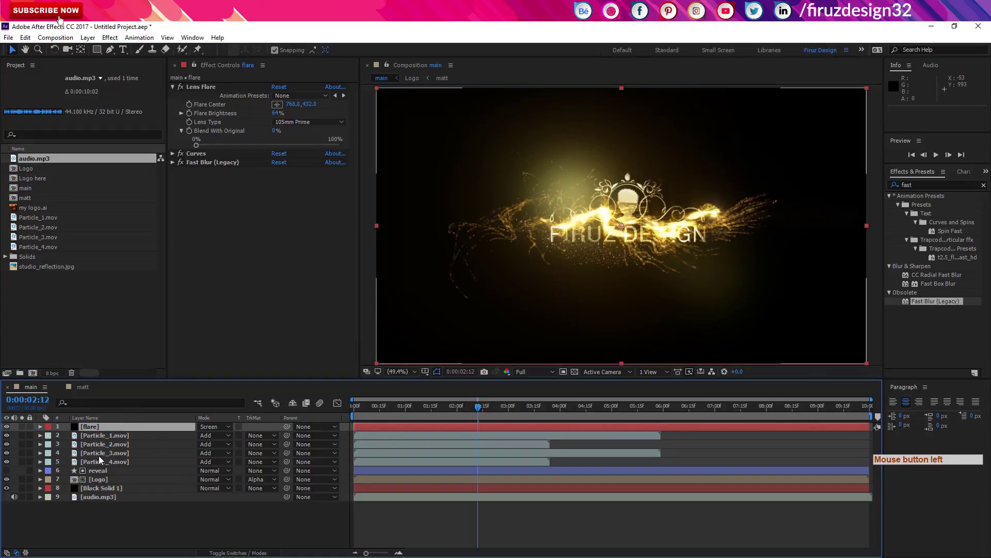
pyautogui.click(125, 475)
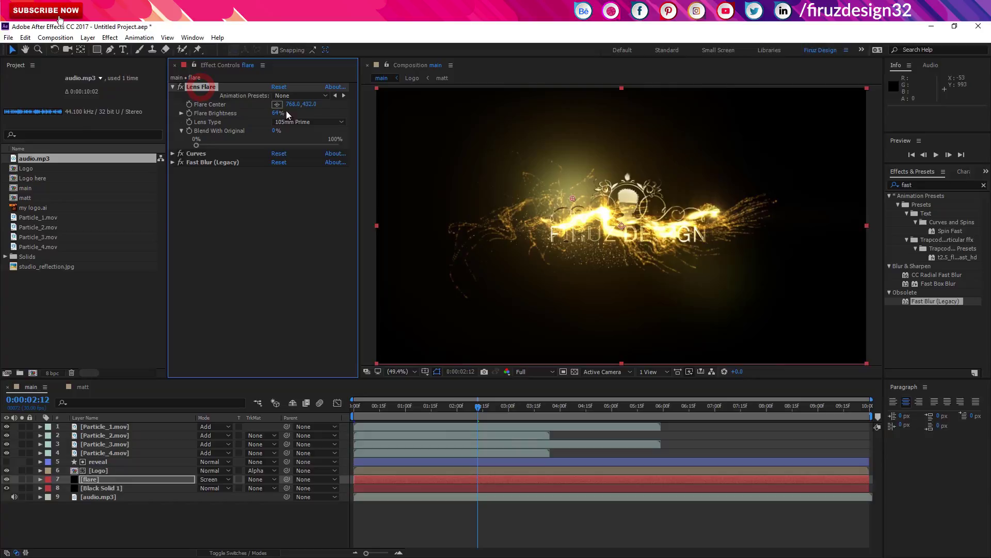
pyautogui.click(559, 204)
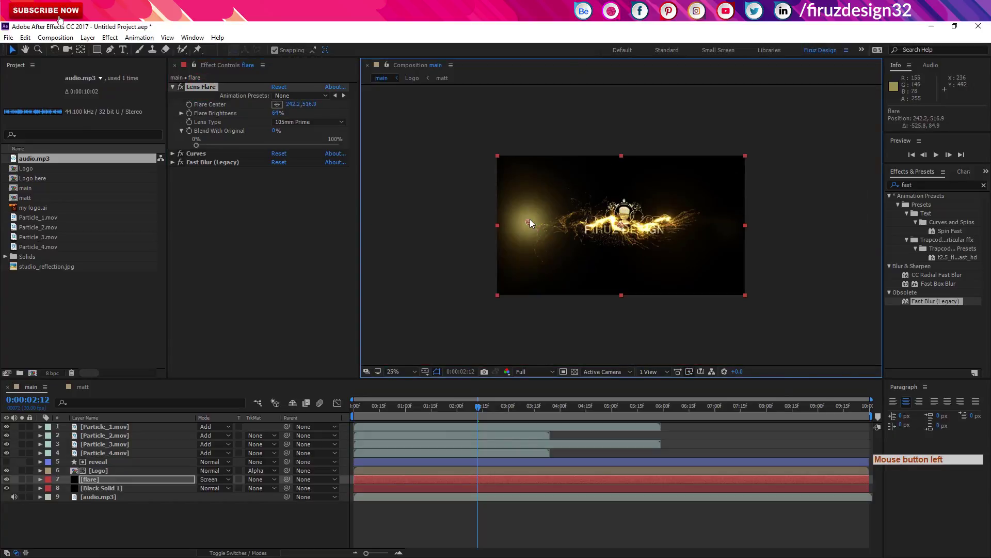
pyautogui.click(503, 222)
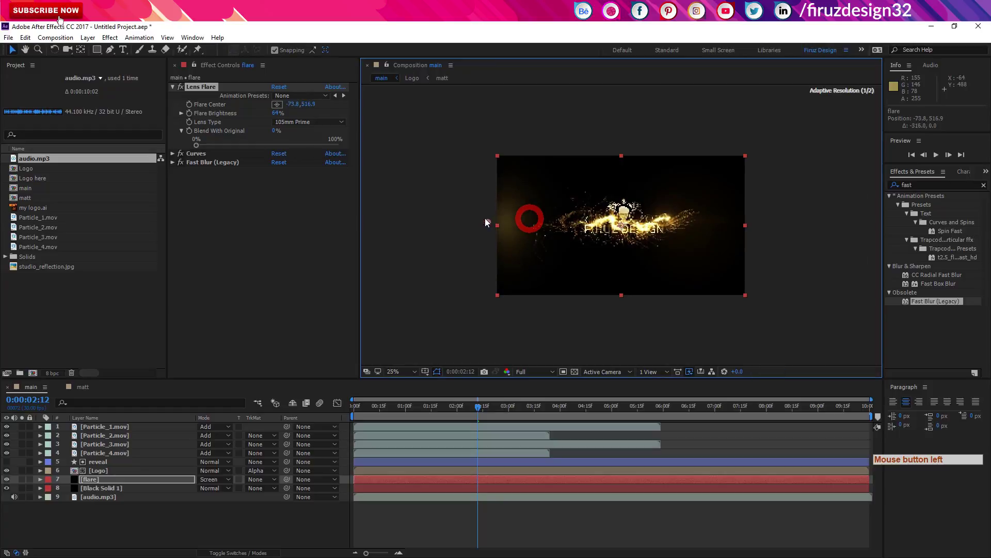
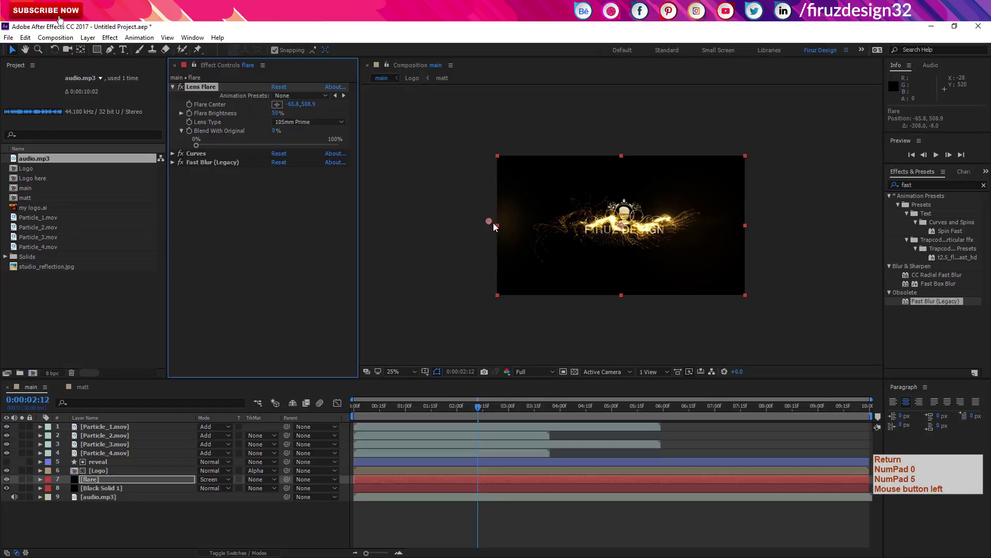
# Step: Move the flare center just inside the left edge (about 174,493) with Fast Blur at 511
pyautogui.click(174, 167)
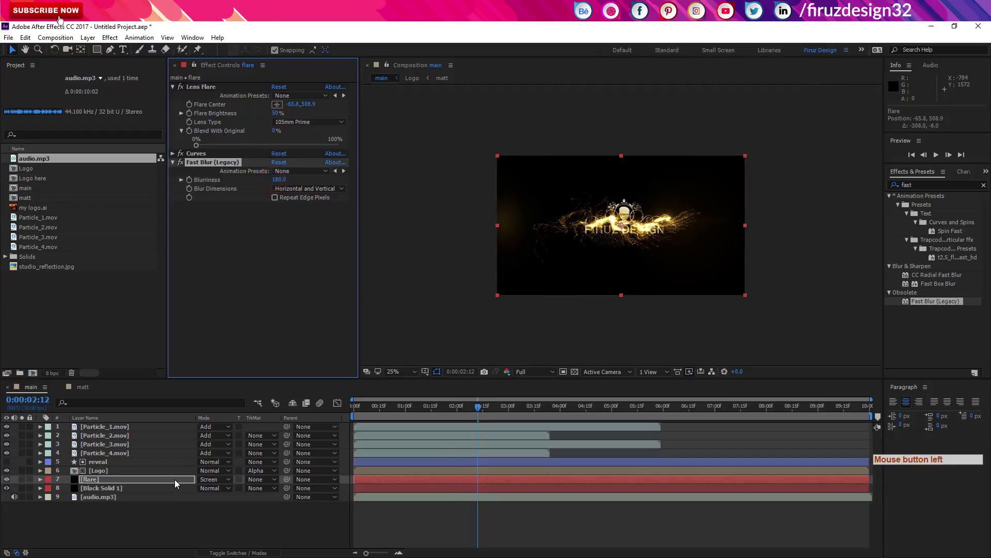
pyautogui.click(178, 483)
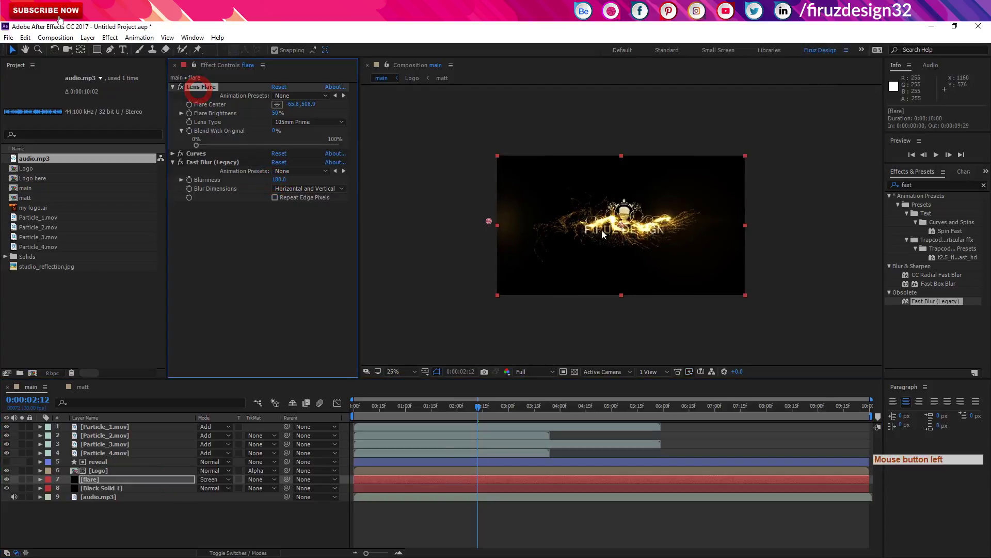
pyautogui.click(502, 224)
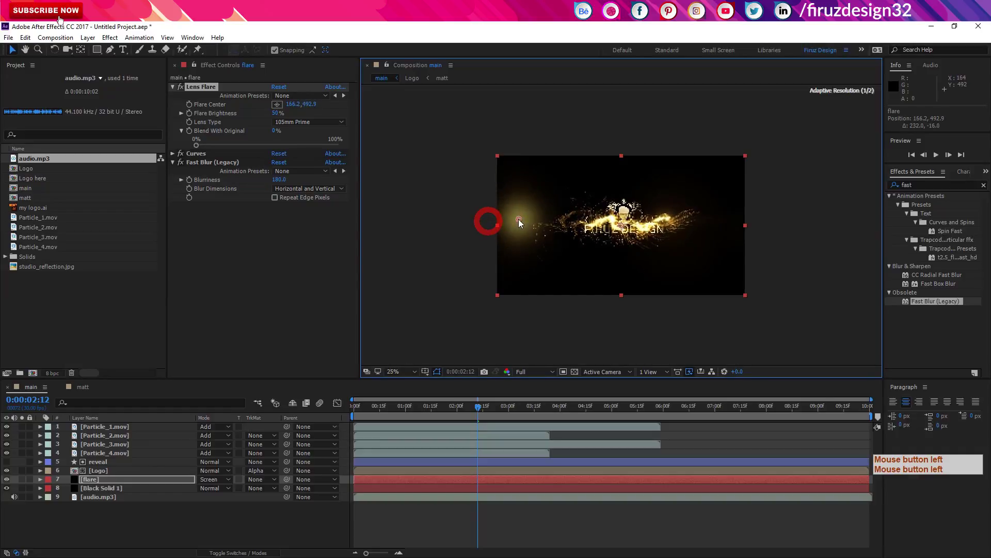
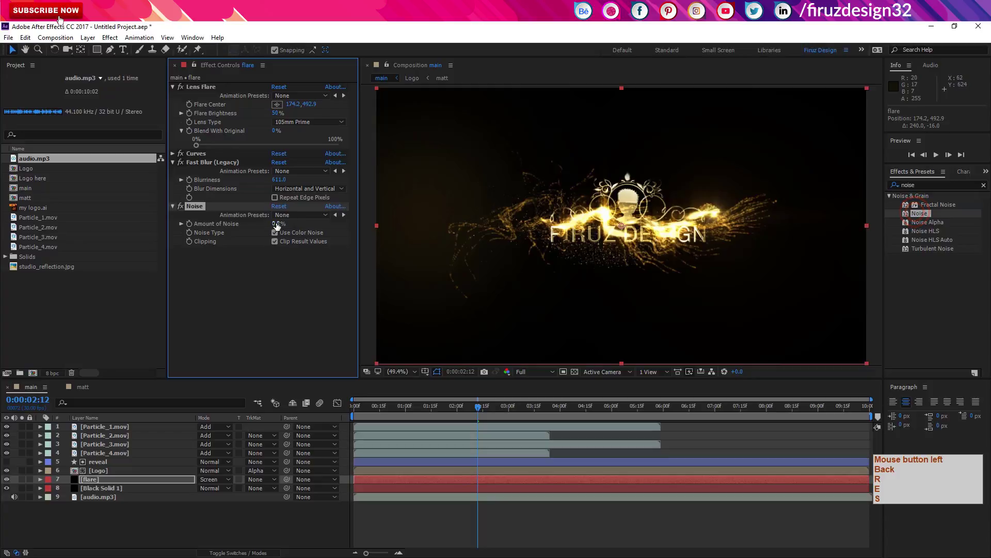
# Step: Add a Noise effect at 3% to the flare layer and return the playhead to 0:00:00
pyautogui.press('Return')
pyautogui.press('KP_3')
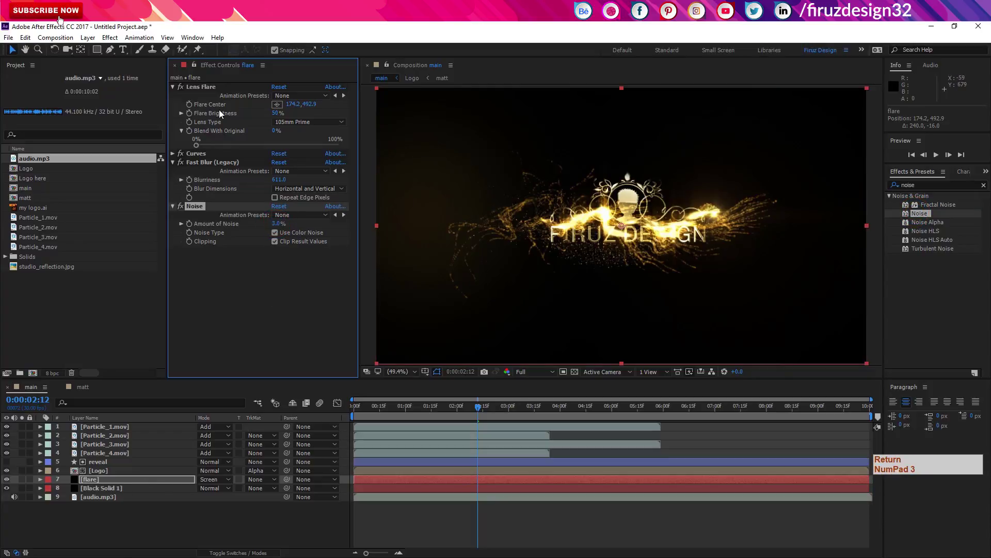
pyautogui.click(210, 91)
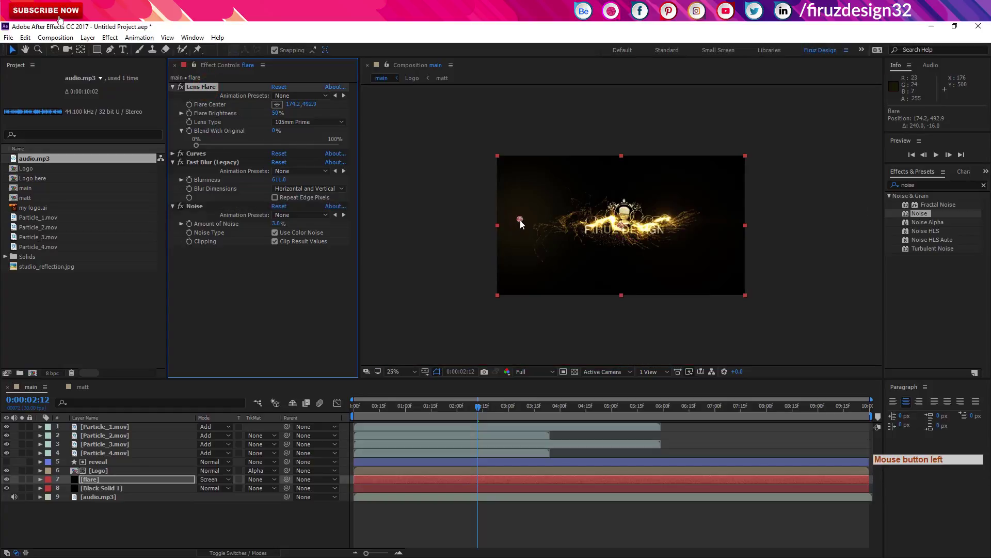
pyautogui.click(309, 431)
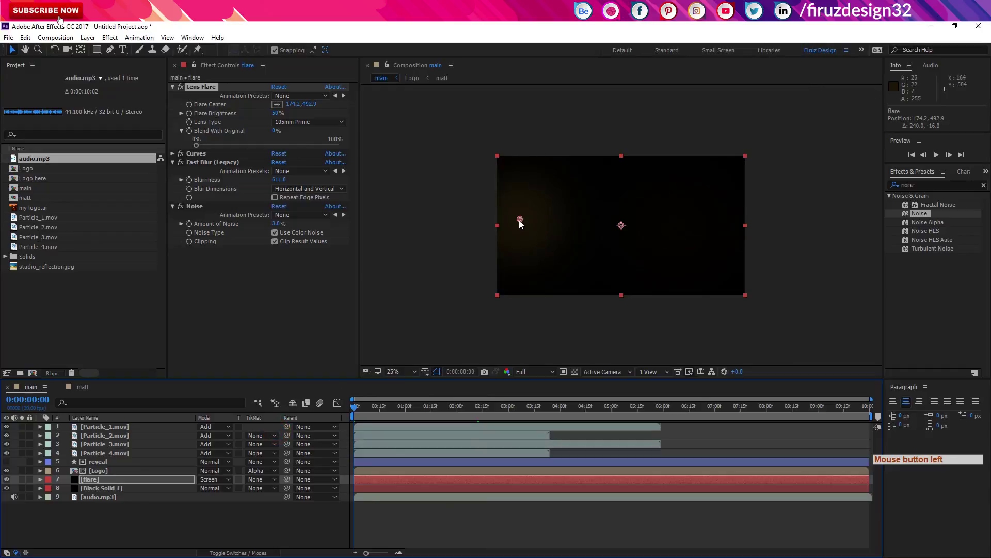
# Step: Keyframe Flare Center and Flare Brightness at the start and reveal only the animated properties
pyautogui.click(517, 222)
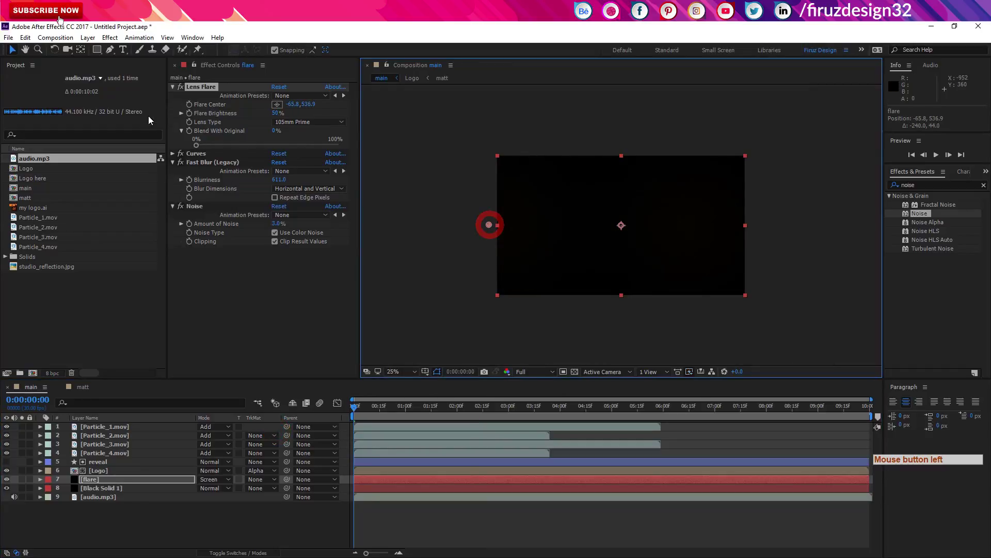
pyautogui.click(191, 118)
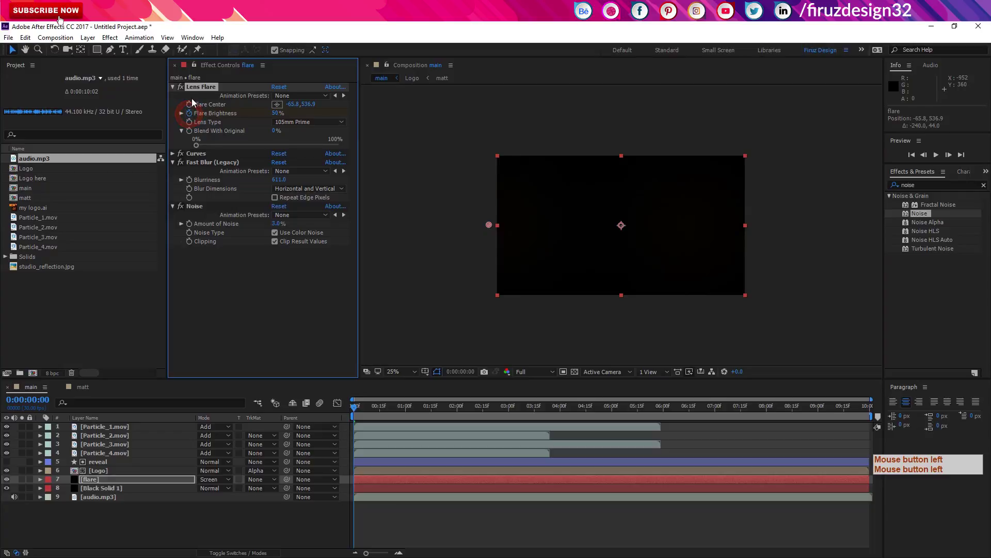
pyautogui.click(192, 106)
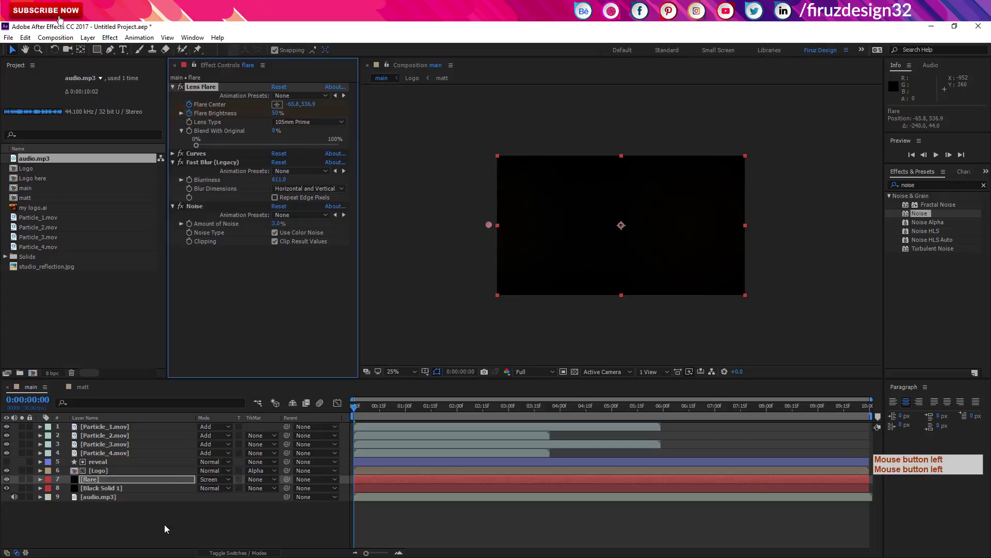
pyautogui.click(180, 479)
pyautogui.press('u')
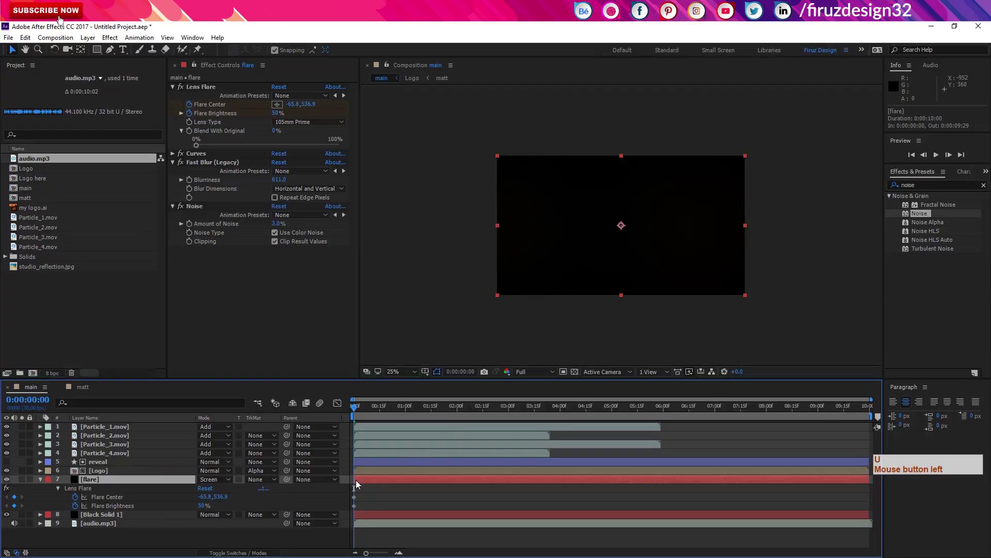
# Step: At the last frame place the flare center beyond the right edge and scrub to check the sweep
pyautogui.click(687, 431)
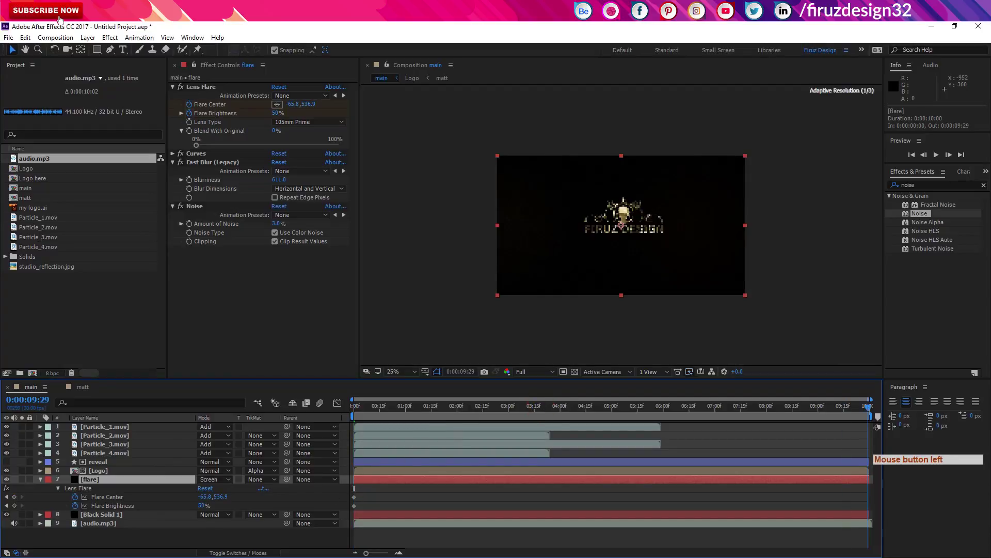
pyautogui.click(209, 88)
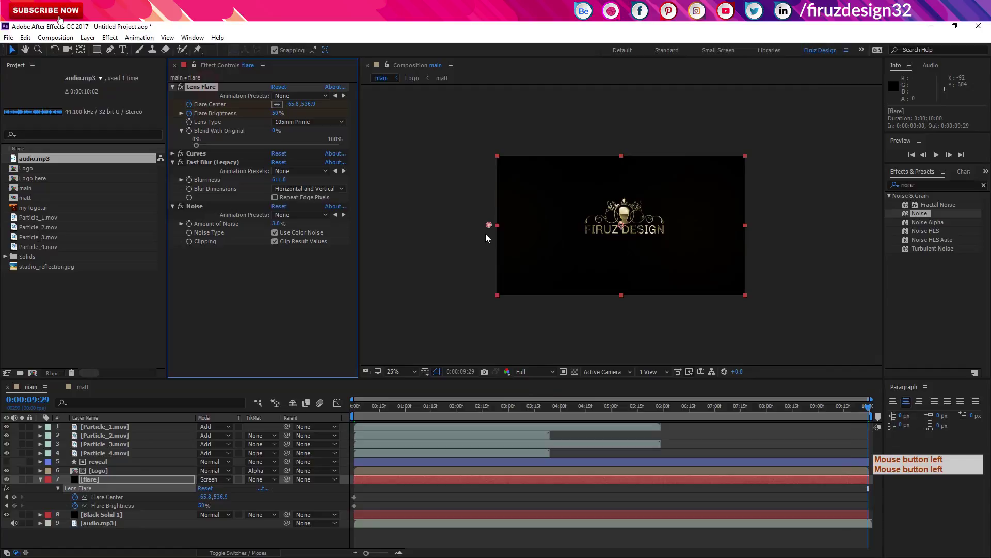
pyautogui.click(495, 227)
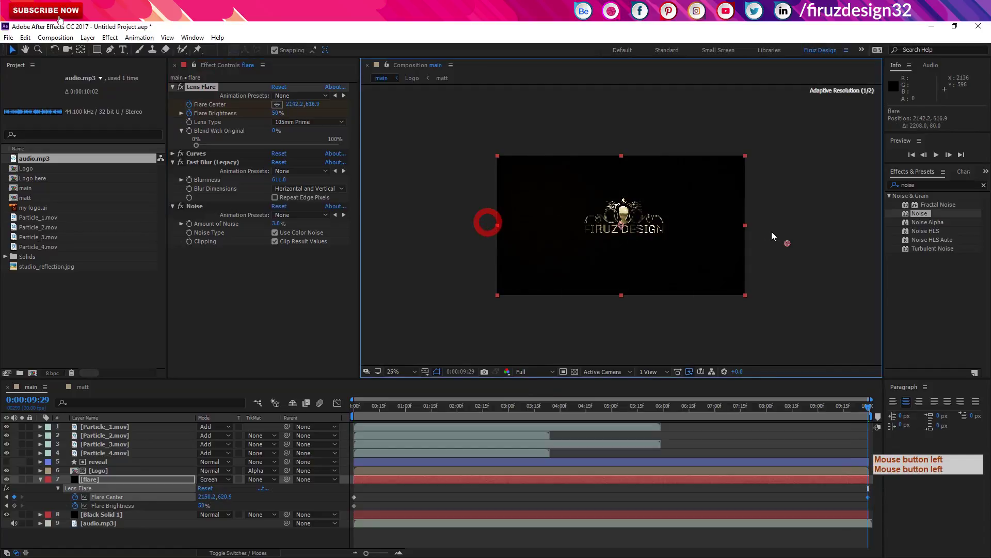
pyautogui.press('Return')
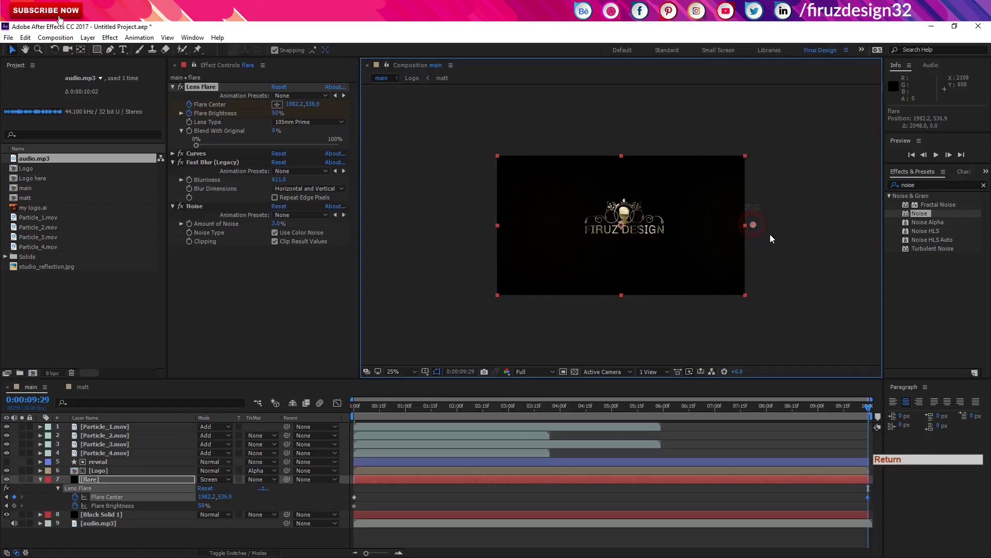
pyautogui.click(863, 412)
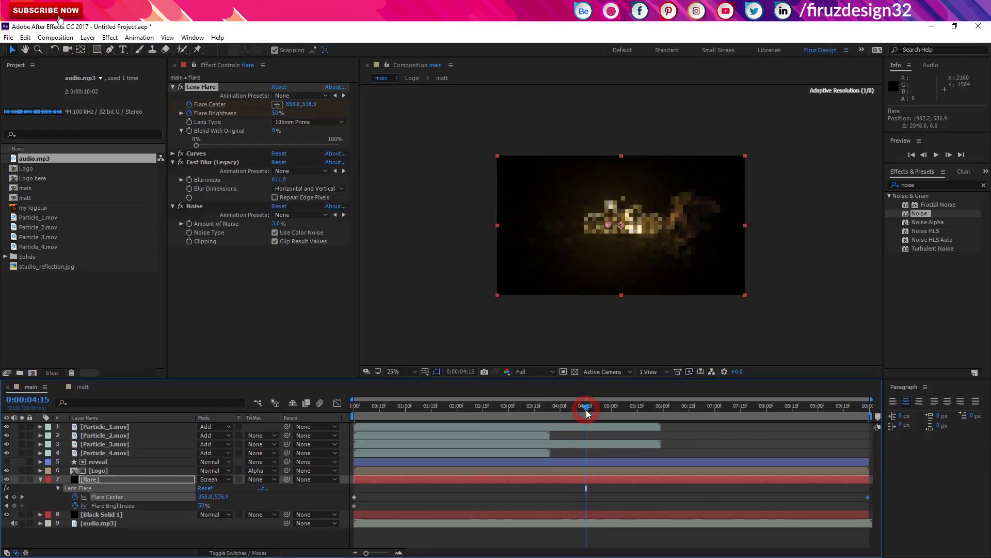
pyautogui.click(613, 415)
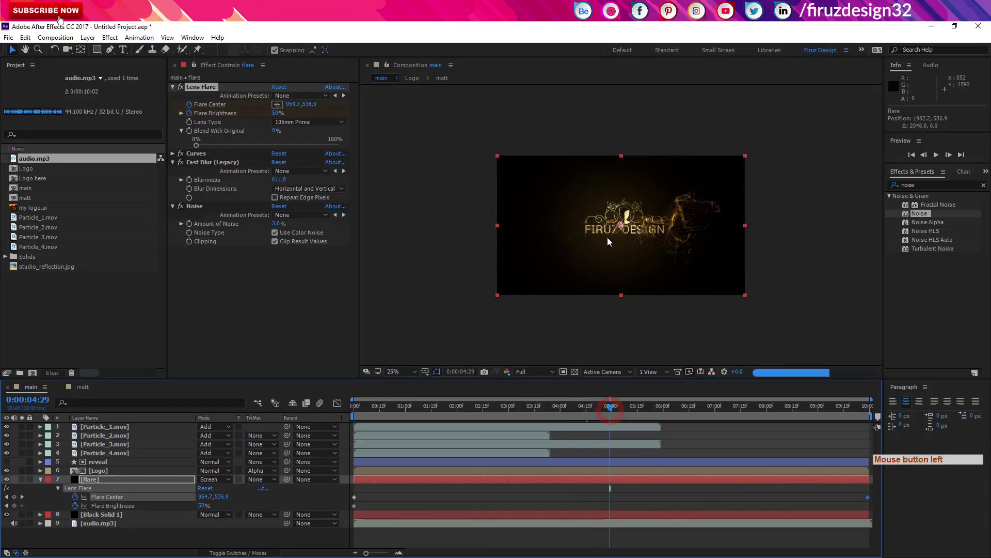
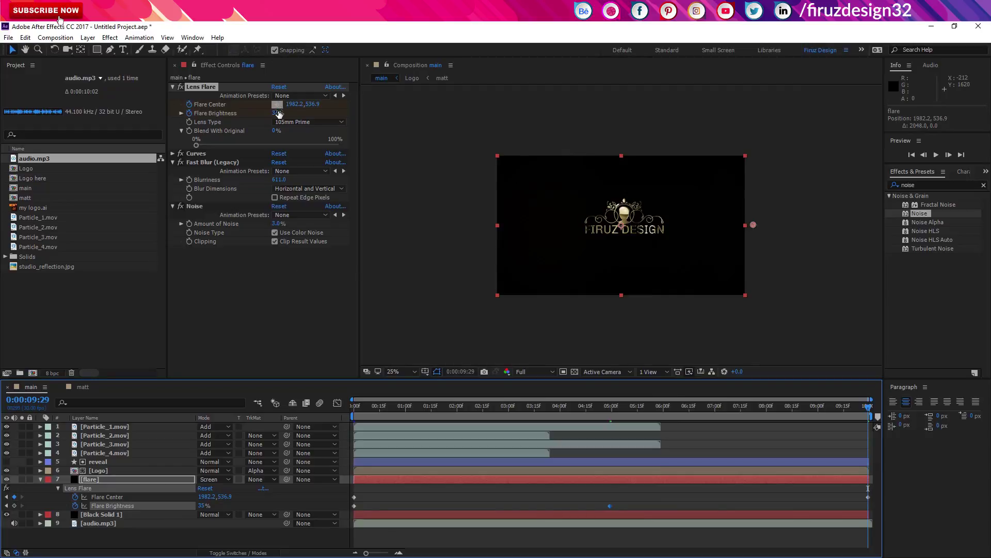
# Step: Set a Flare Brightness keyframe value and preview the flare animation playing back
pyautogui.click(282, 117)
pyautogui.press('KP_5')
pyautogui.doubleClick(353, 24)
pyautogui.press('KP_0')
pyautogui.press('KP_5')
pyautogui.press('Return')
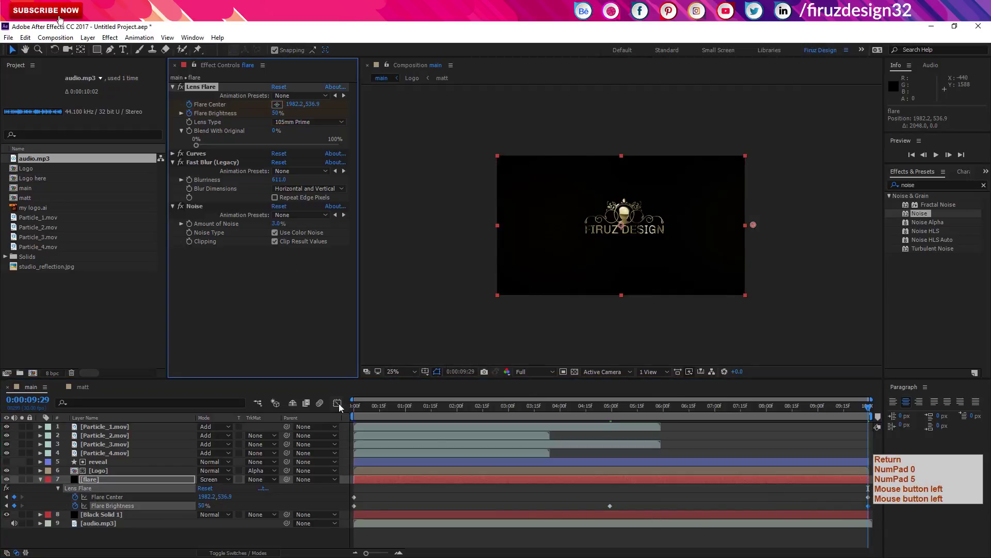
pyautogui.click(318, 413)
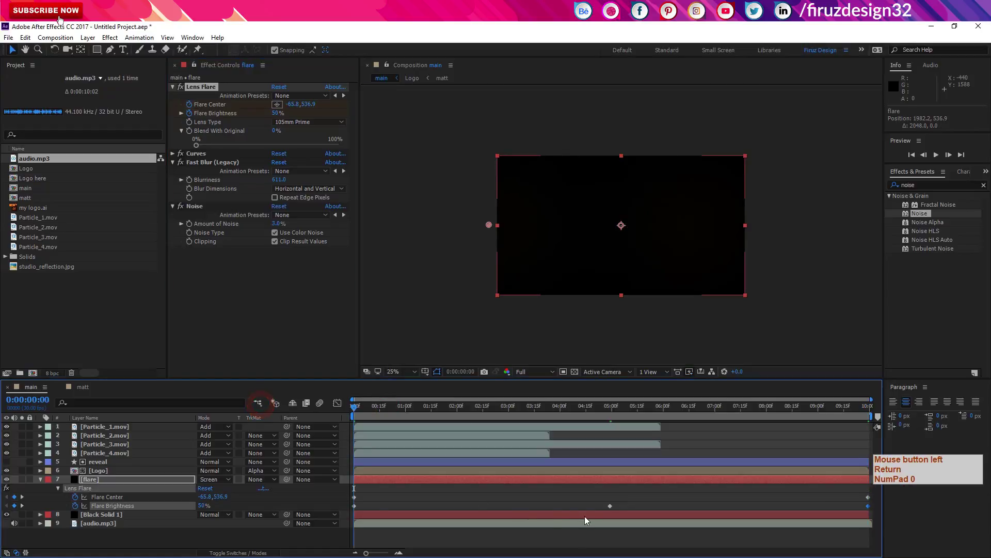
pyautogui.press('space')
pyautogui.click(588, 520)
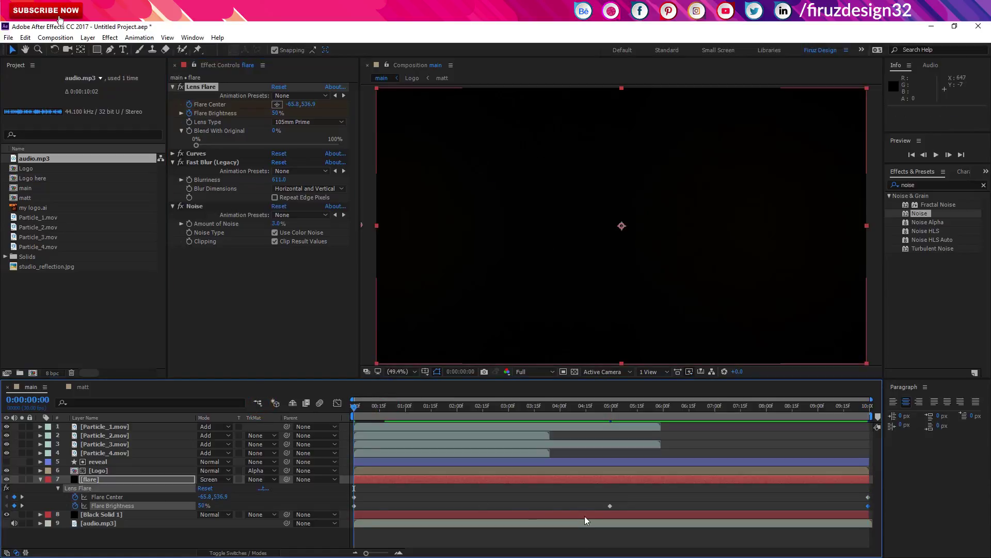
pyautogui.press('space')
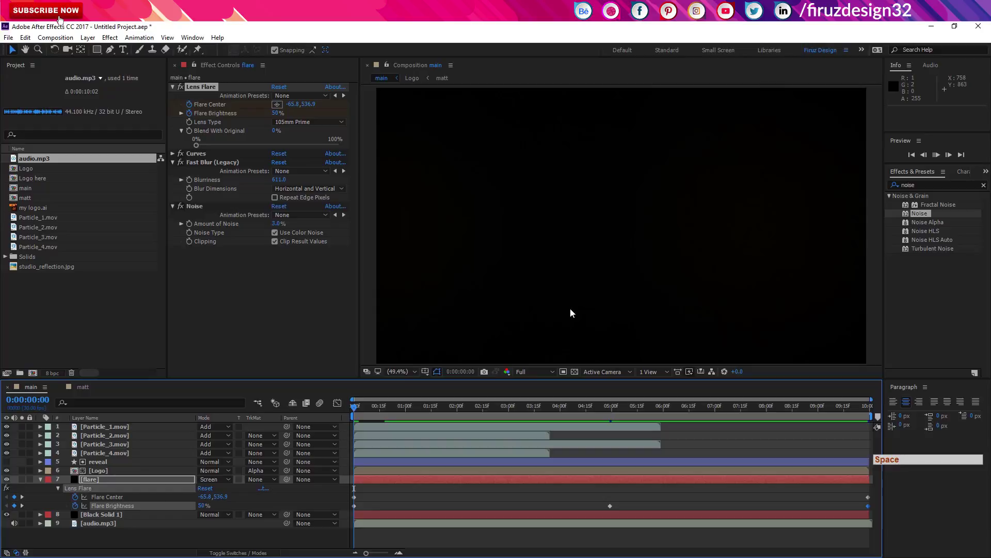
pyautogui.click(573, 311)
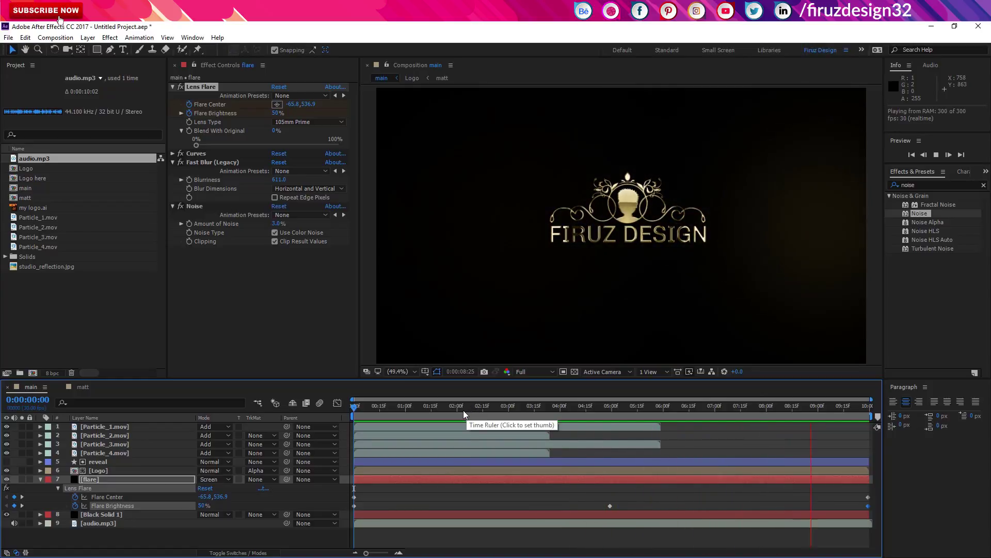
pyautogui.click(466, 414)
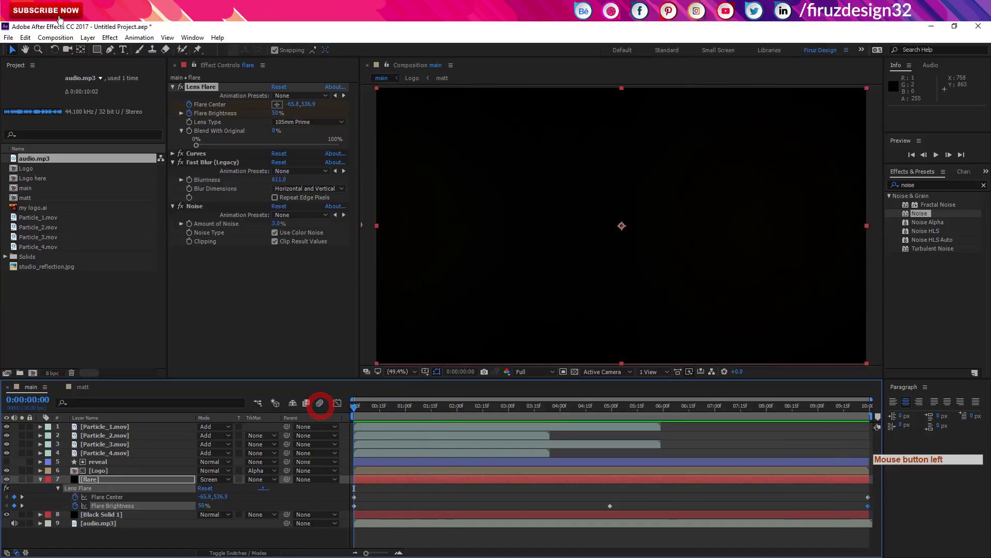
pyautogui.click(41, 484)
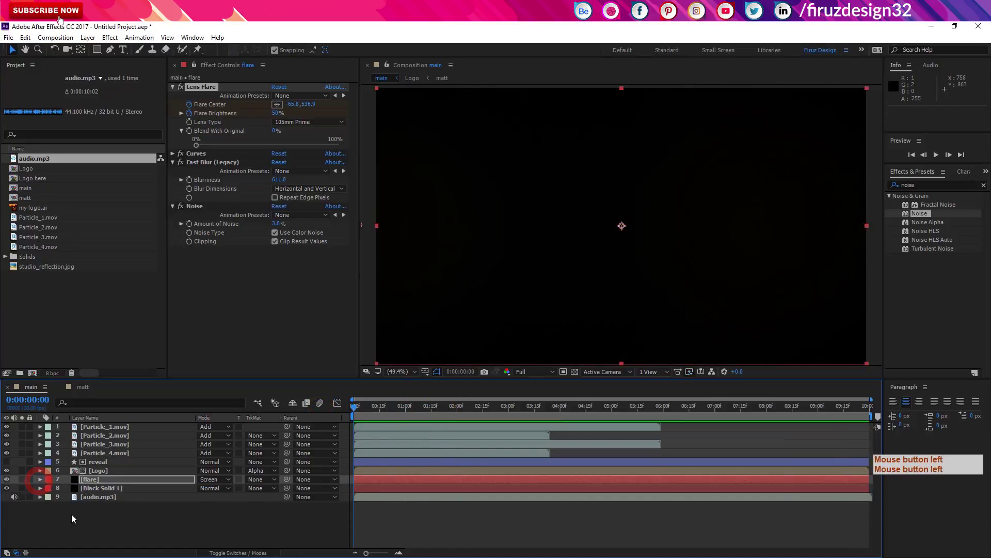
pyautogui.click(84, 514)
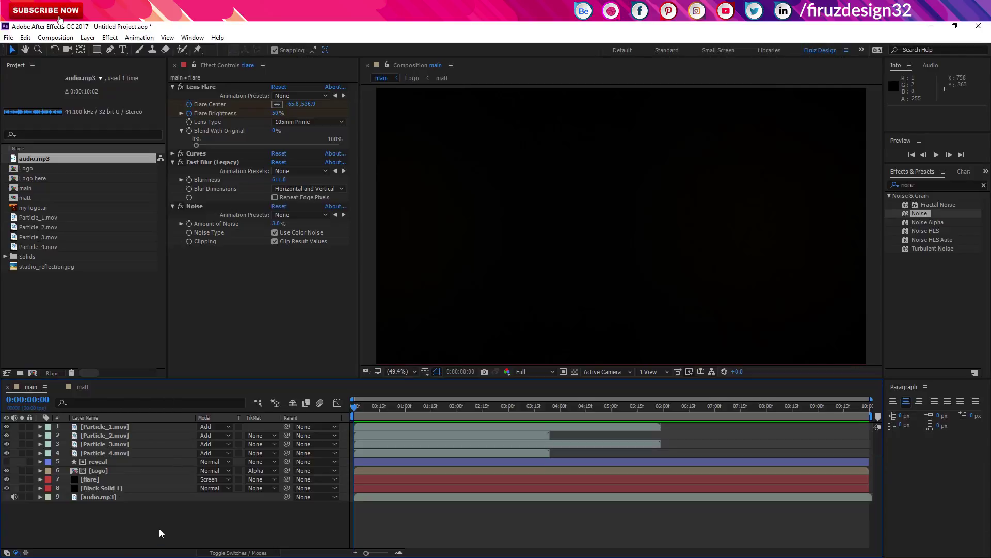
# Step: Create a new top adjustment layer and apply the Black & White effect to it
pyautogui.rightClick(162, 533)
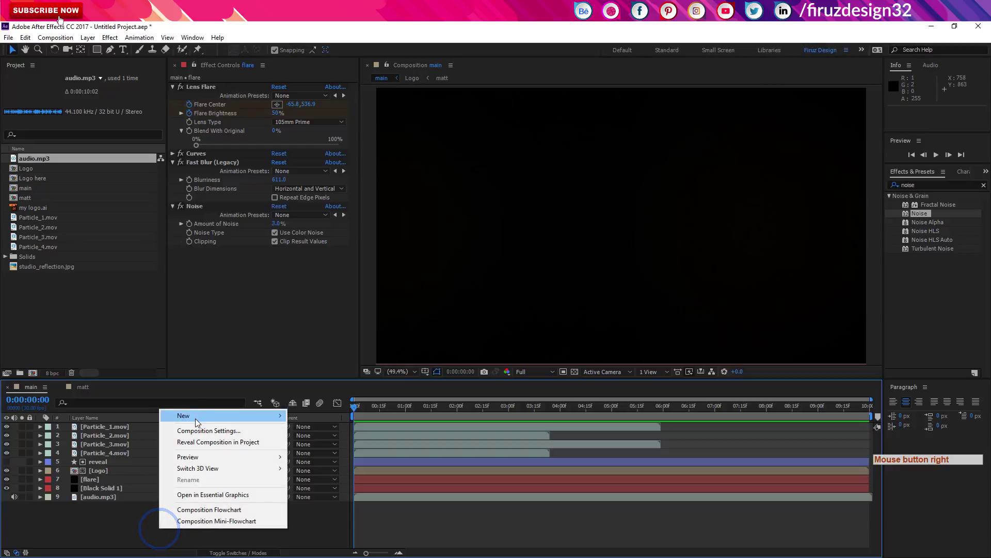
pyautogui.click(198, 422)
pyautogui.click(103, 508)
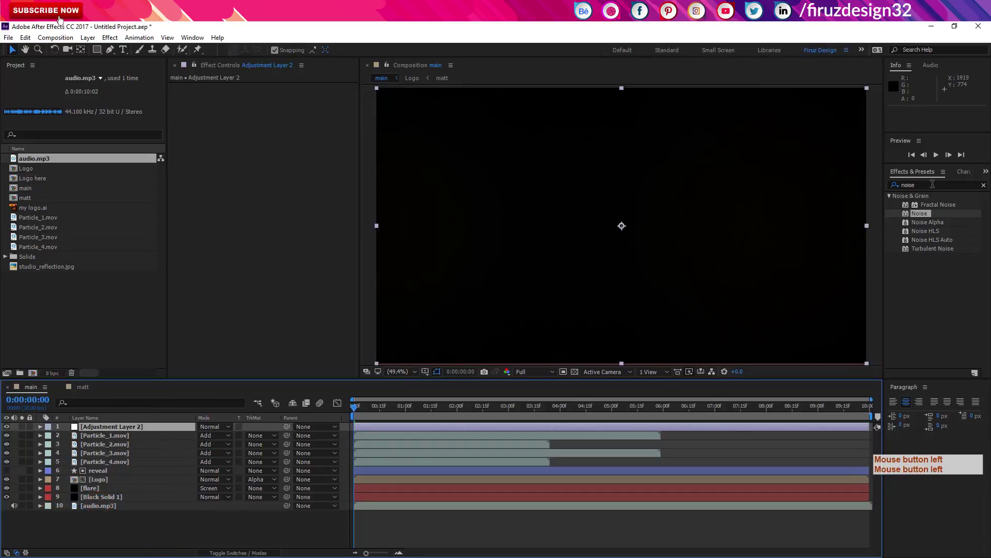
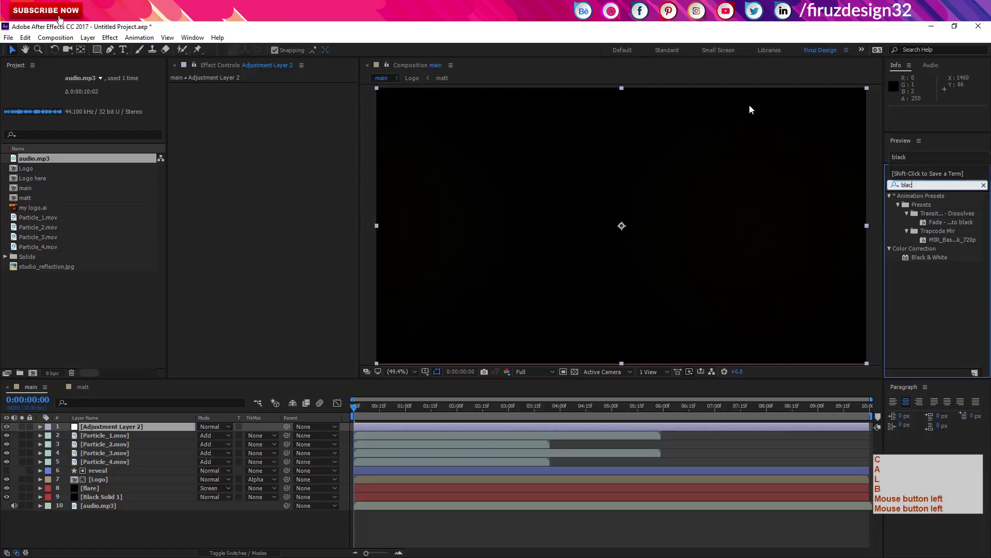
pyautogui.click(919, 261)
pyautogui.click(535, 414)
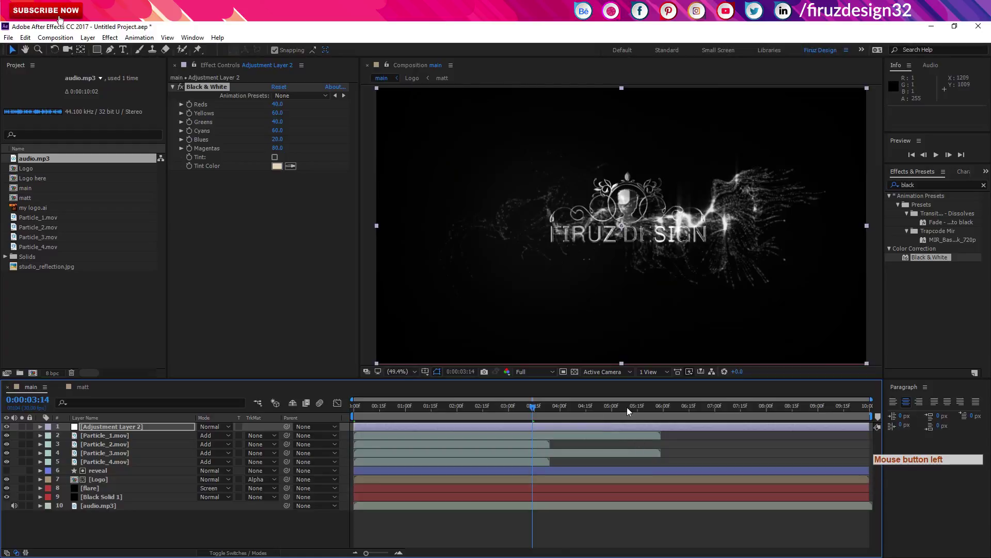
# Step: Scrub through the animation to check the monochrome look, ending at 8 seconds
pyautogui.click(644, 419)
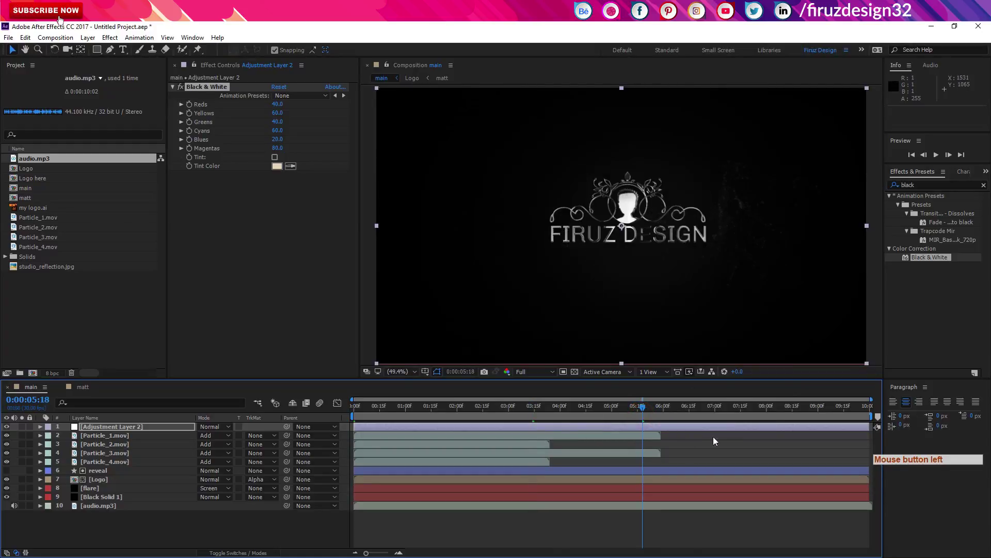
pyautogui.click(656, 417)
pyautogui.click(757, 421)
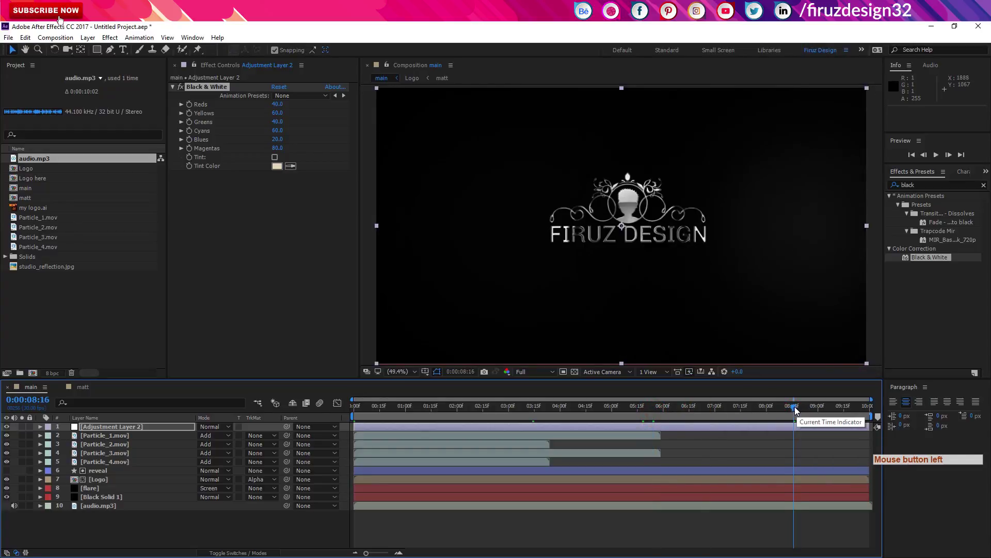
pyautogui.click(793, 412)
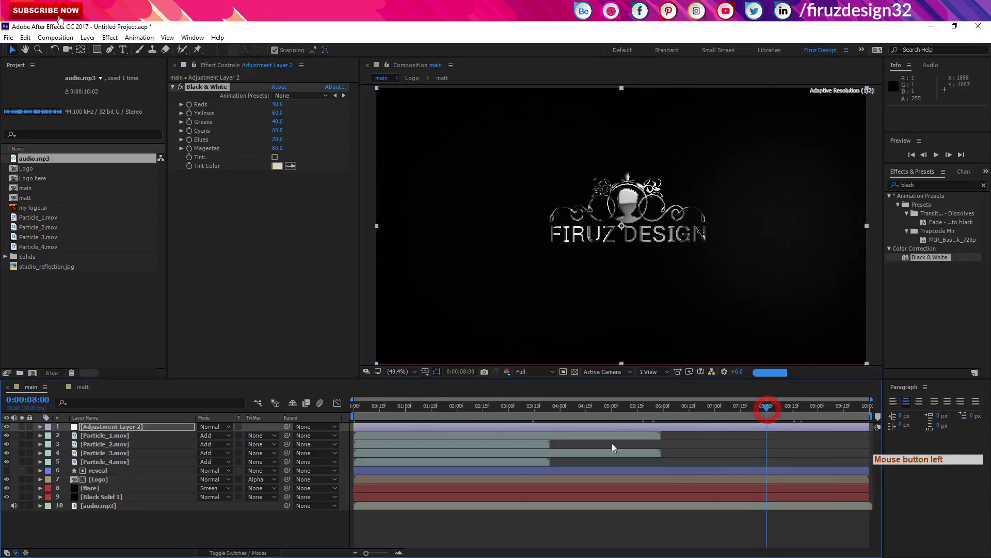
# Step: Keyframe the Logo layer's opacity to fade out to 0% by 8 seconds
pyautogui.click(110, 486)
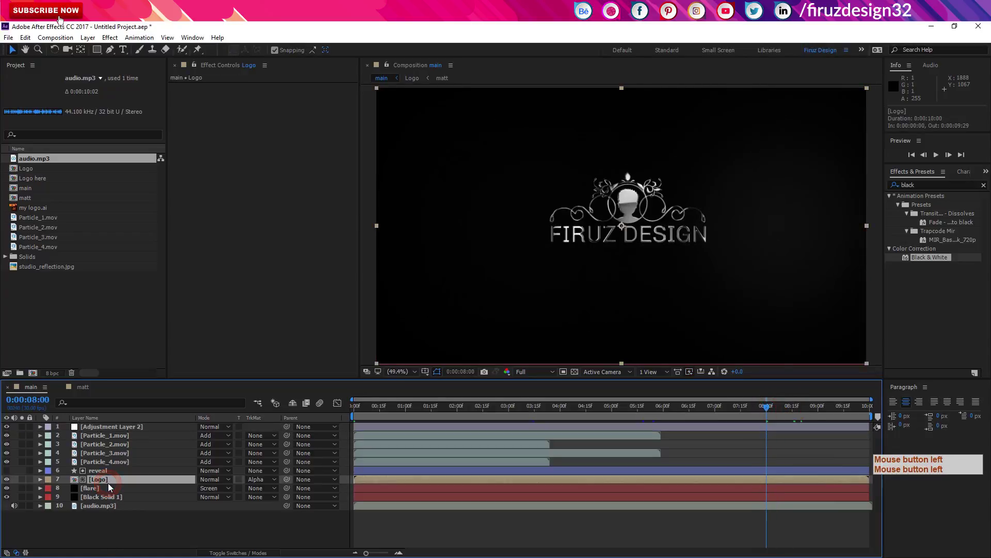
pyautogui.press('shift+alt+t')
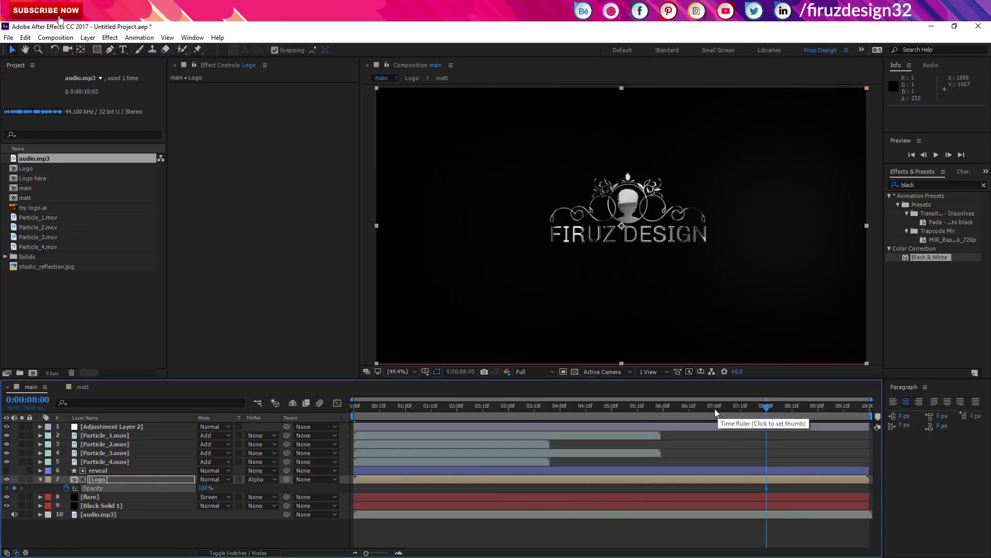
pyautogui.click(717, 411)
pyautogui.click(16, 489)
pyautogui.click(763, 414)
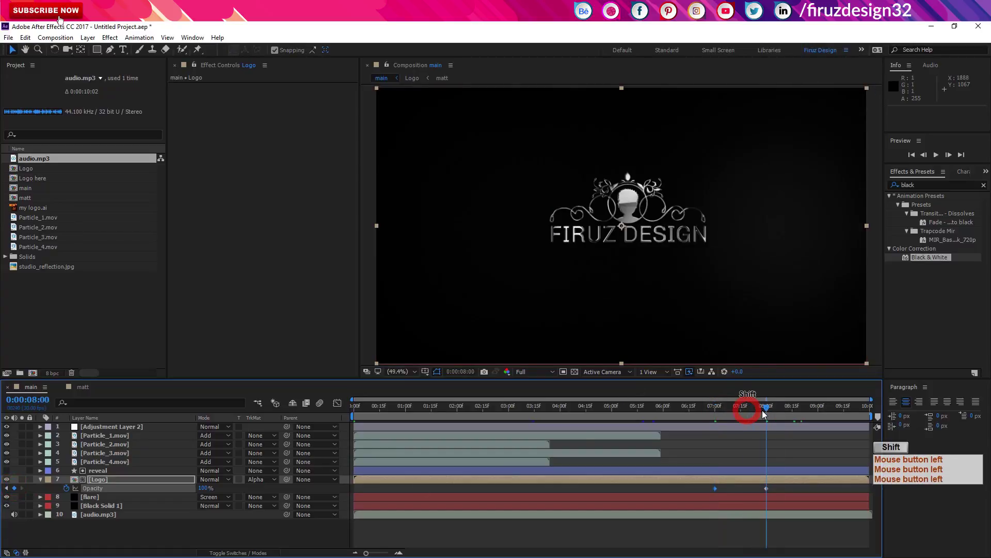
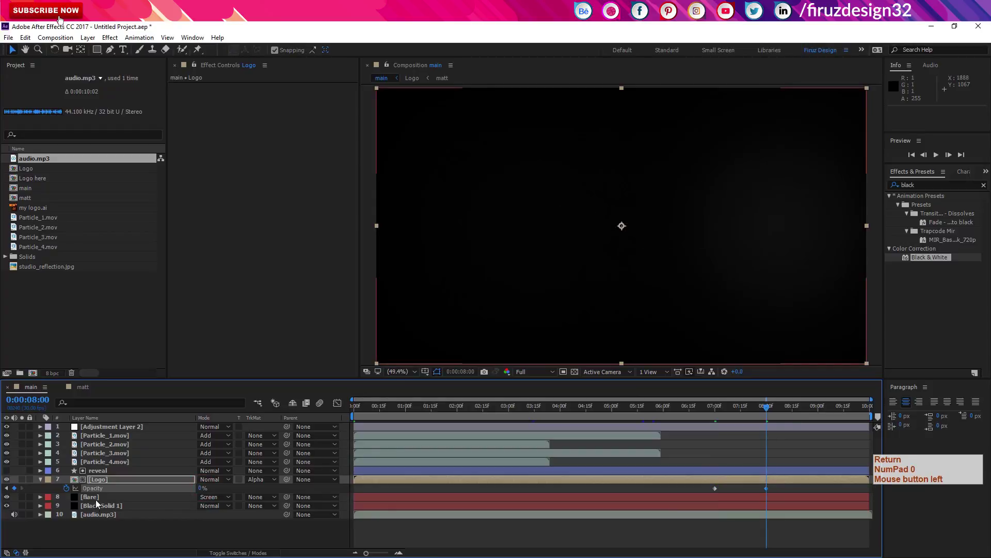
pyautogui.click(768, 492)
pyautogui.press('Return')
pyautogui.press('KP_0')
pyautogui.rightClick(769, 492)
pyautogui.press('Return')
pyautogui.doubleClick(795, 486)
pyautogui.rightClick(794, 487)
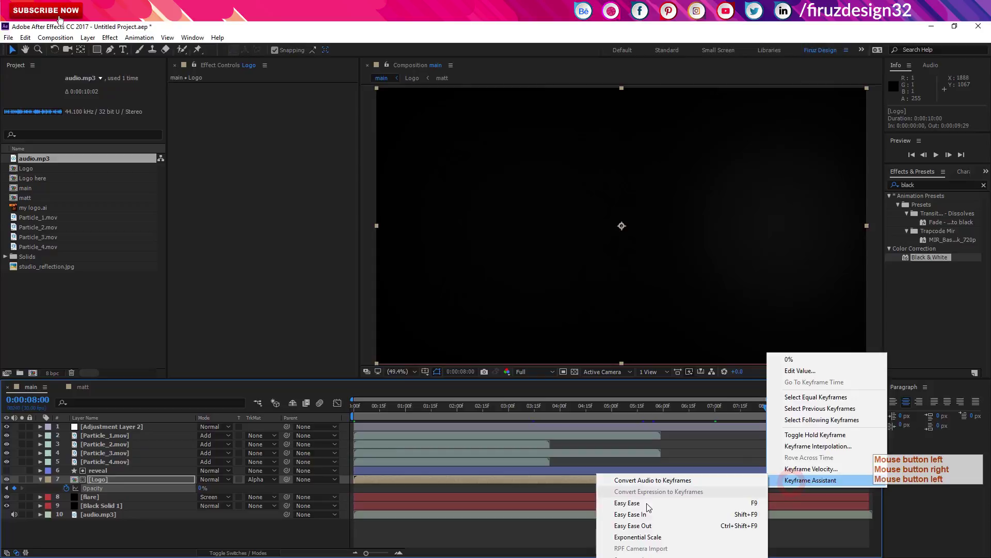
# Step: Easy Ease the opacity fade keyframes and end the work area at 0:00:08:00
pyautogui.rightClick(645, 505)
pyautogui.click(646, 505)
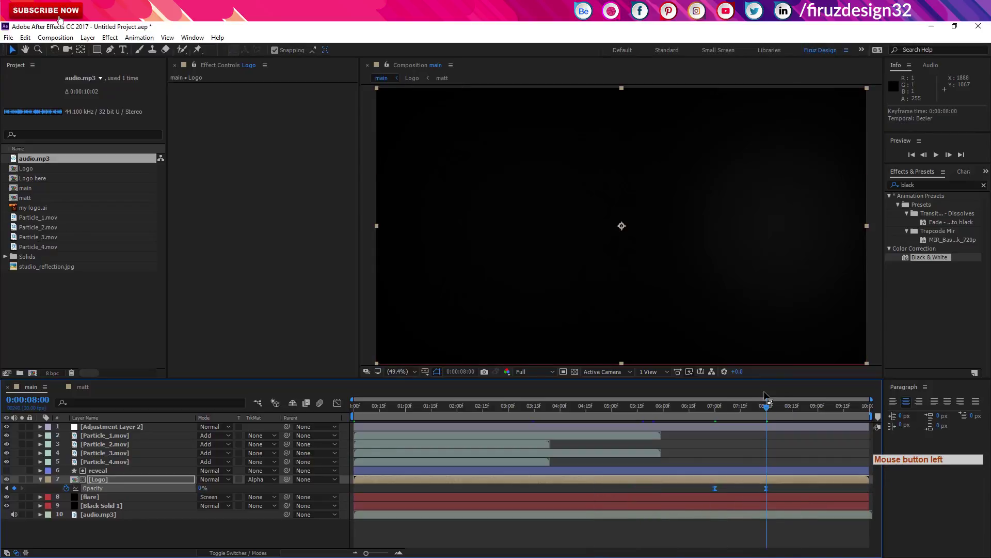
pyautogui.press('n')
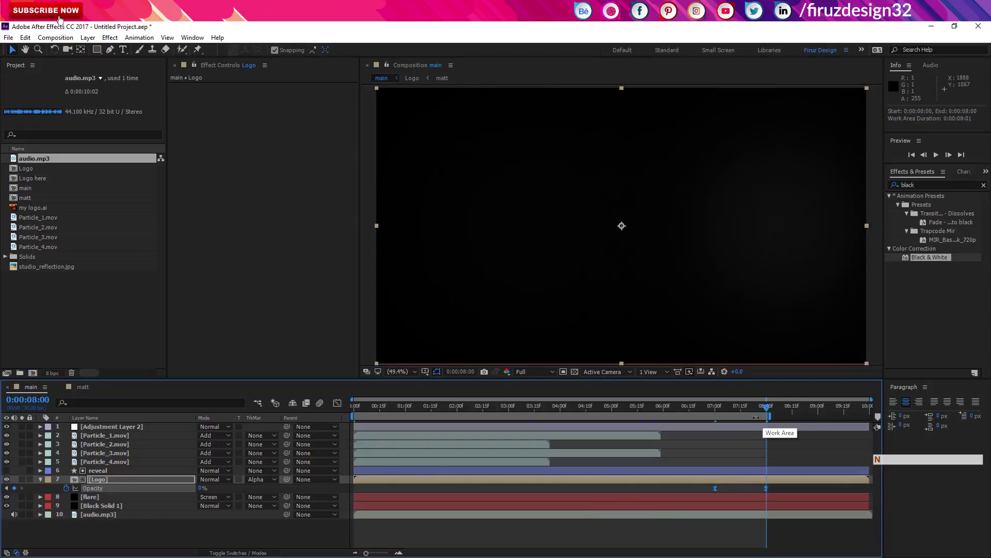
# Step: Trim the main composition to its 8-second work area
pyautogui.rightClick(759, 423)
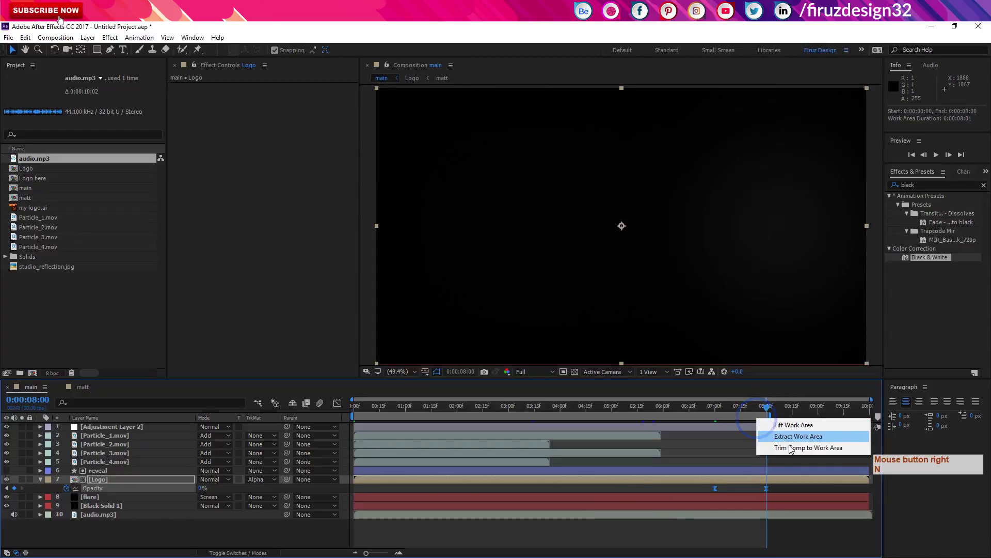
pyautogui.click(792, 449)
pyautogui.rightClick(792, 449)
pyautogui.click(818, 412)
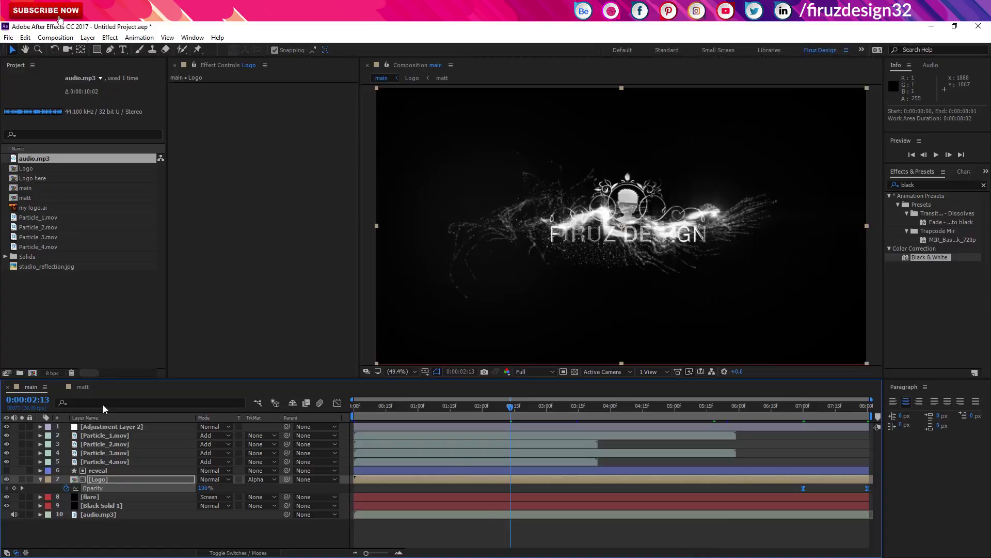
# Step: Collapse the logo layer and open the Logo here precomp holding my logo.ai
pyautogui.click(104, 483)
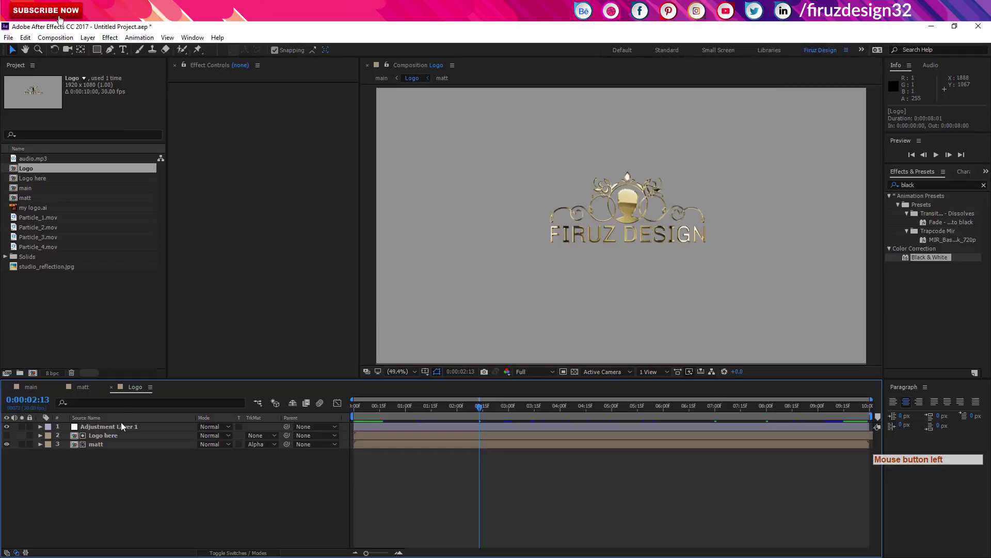
pyautogui.doubleClick(114, 440)
pyautogui.click(64, 388)
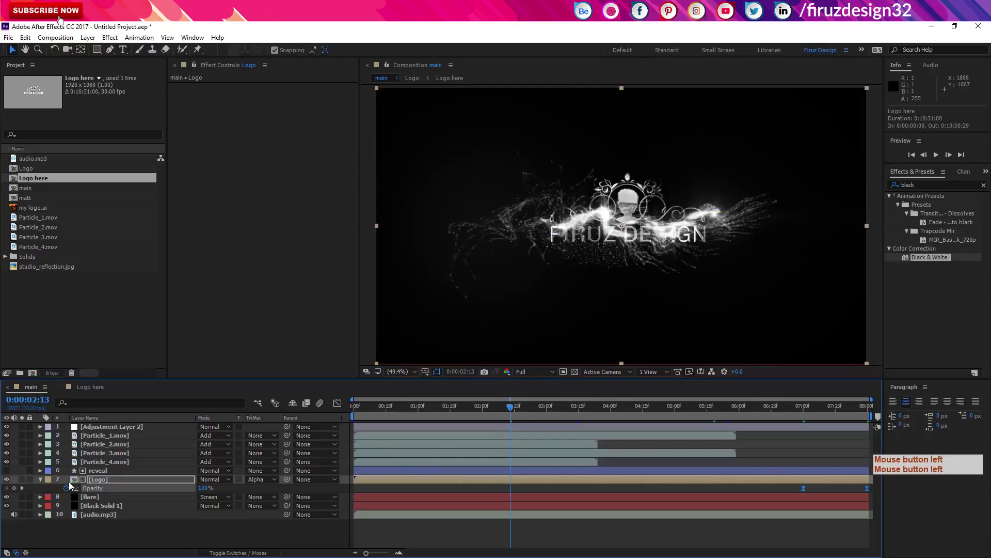
pyautogui.click(181, 532)
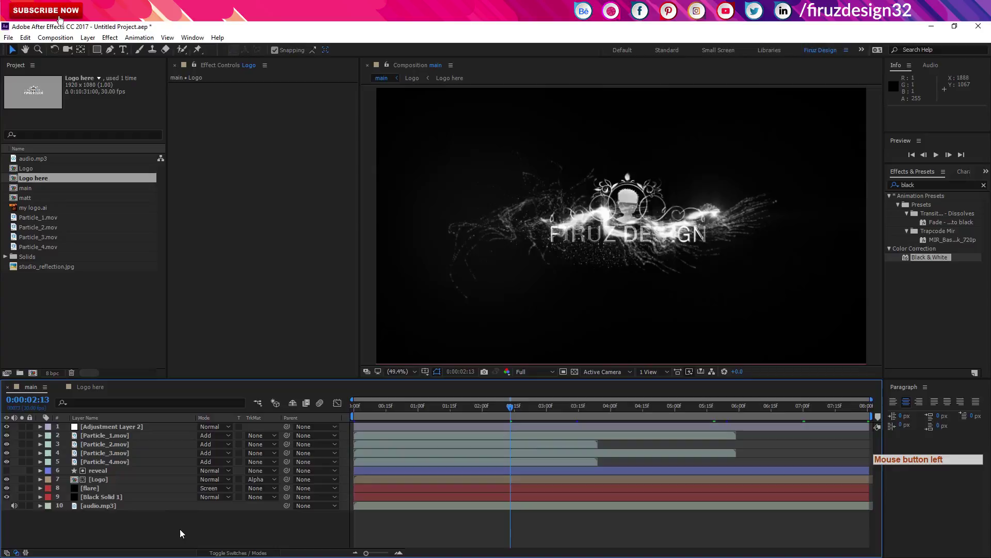
pyautogui.click(100, 392)
pyautogui.click(117, 431)
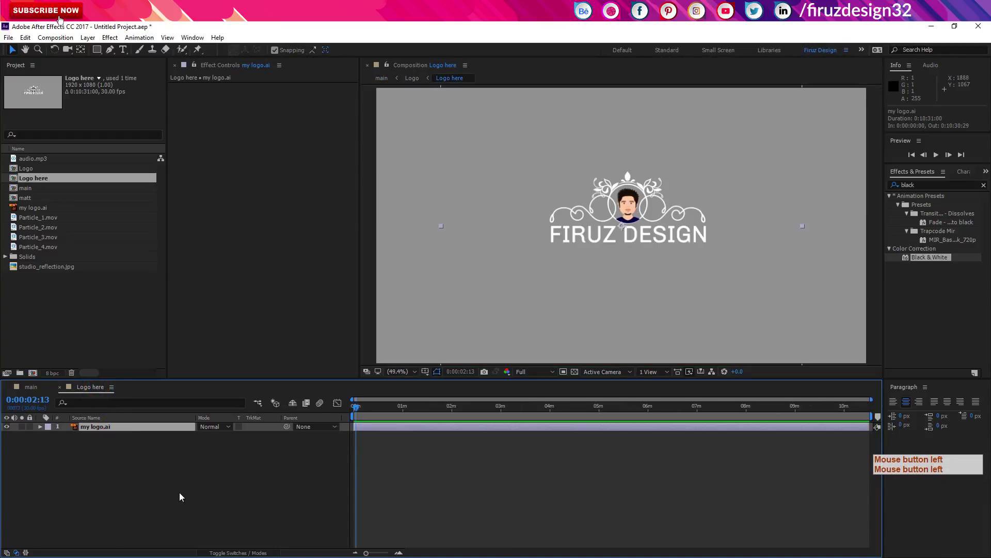
# Step: Edit my logo.ai in Illustrator, typing the new name FIRUZ KABIR ASHIK and filling it white
pyautogui.press('ctrl+e')
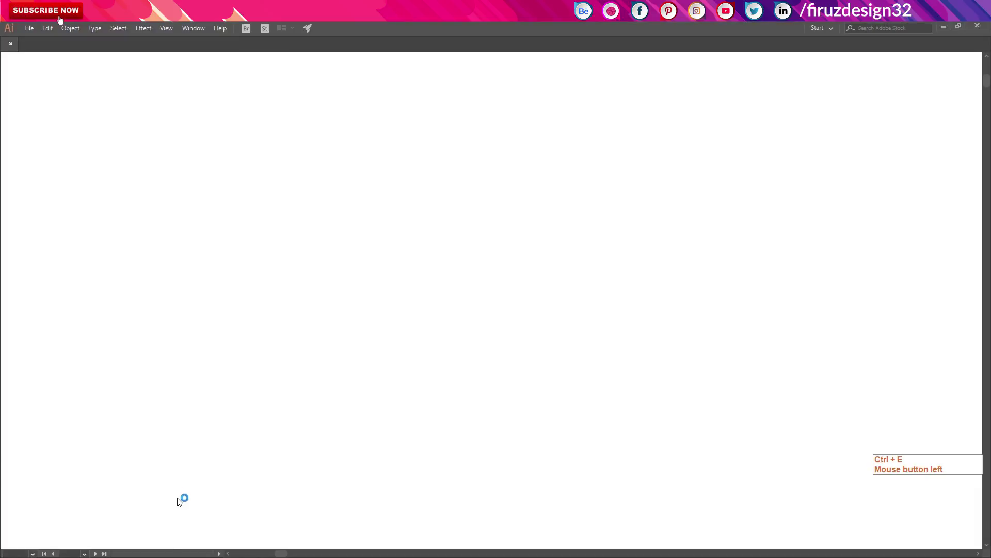
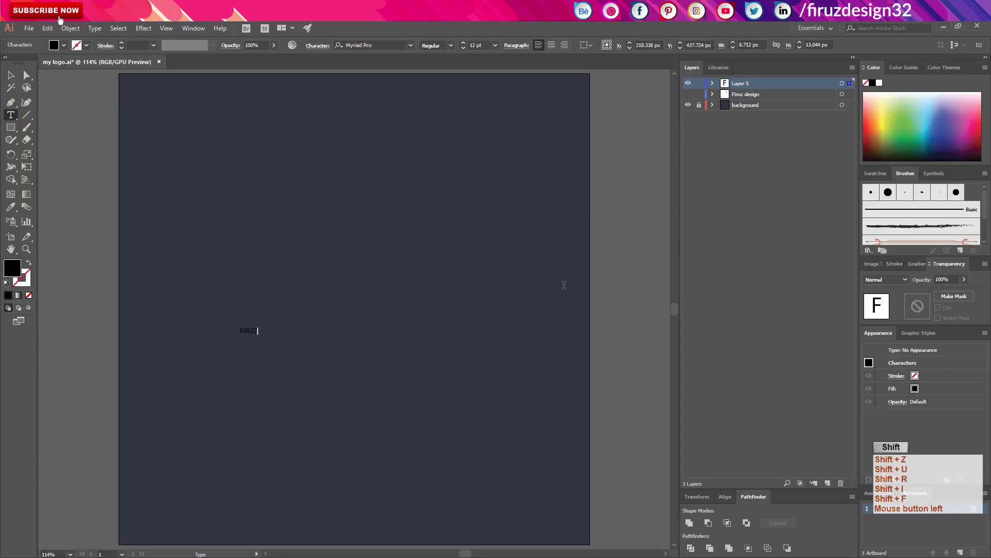
pyautogui.press('shift+space')
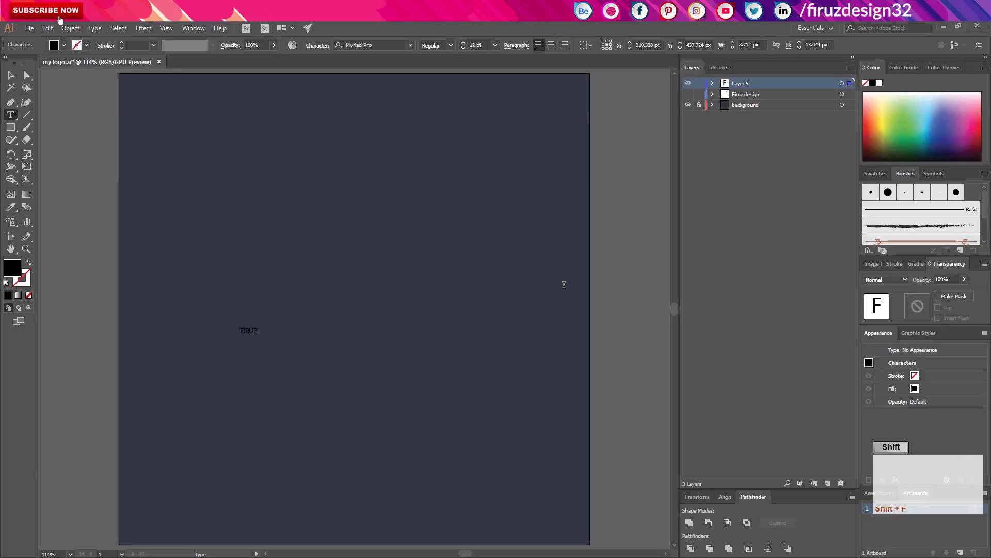
pyautogui.press('shift+space')
pyautogui.press('shift+z')
pyautogui.press('shift+space')
pyautogui.press('shift+space')
pyautogui.press('shift+space')
pyautogui.press('shift+space')
pyautogui.press('shift+space')
pyautogui.press('shift+space')
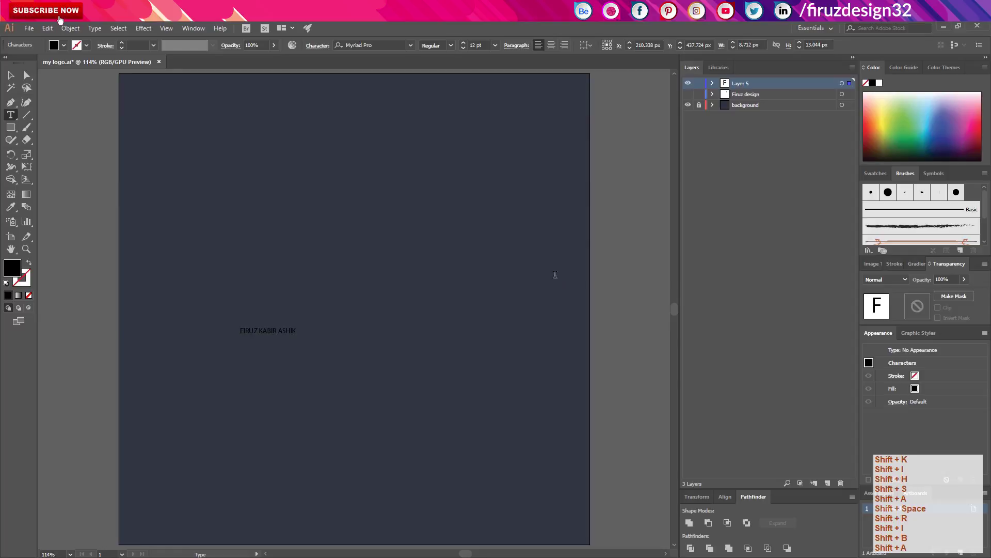
pyautogui.click(13, 76)
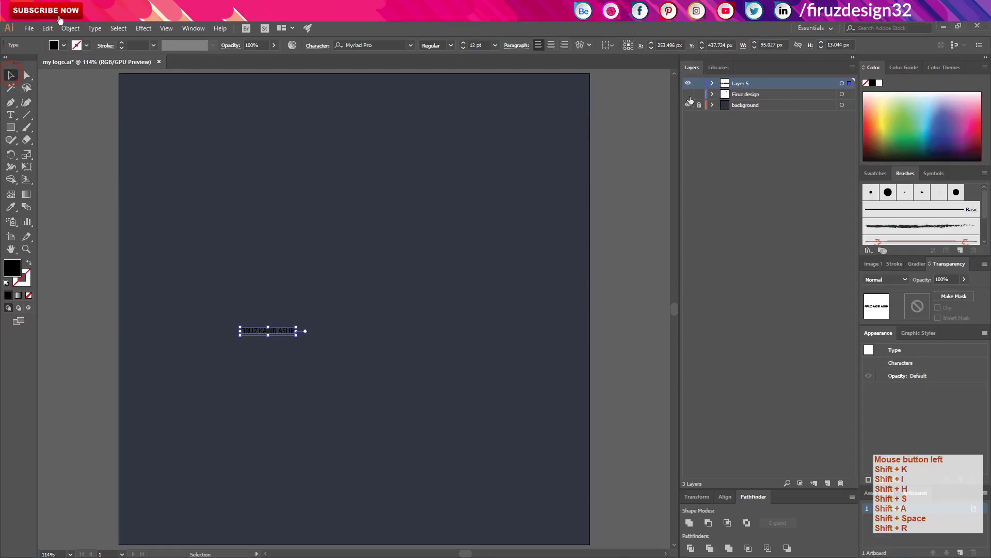
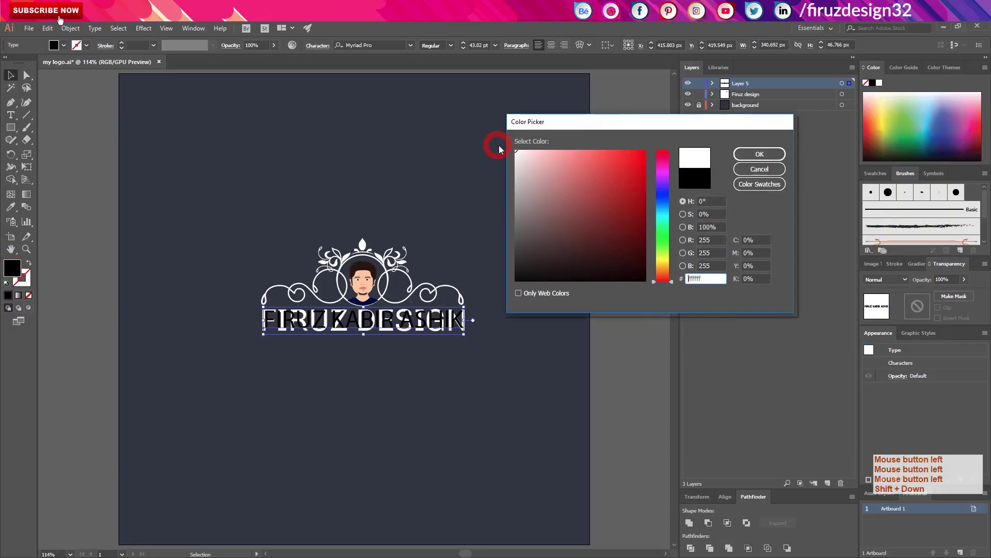
pyautogui.press('Return')
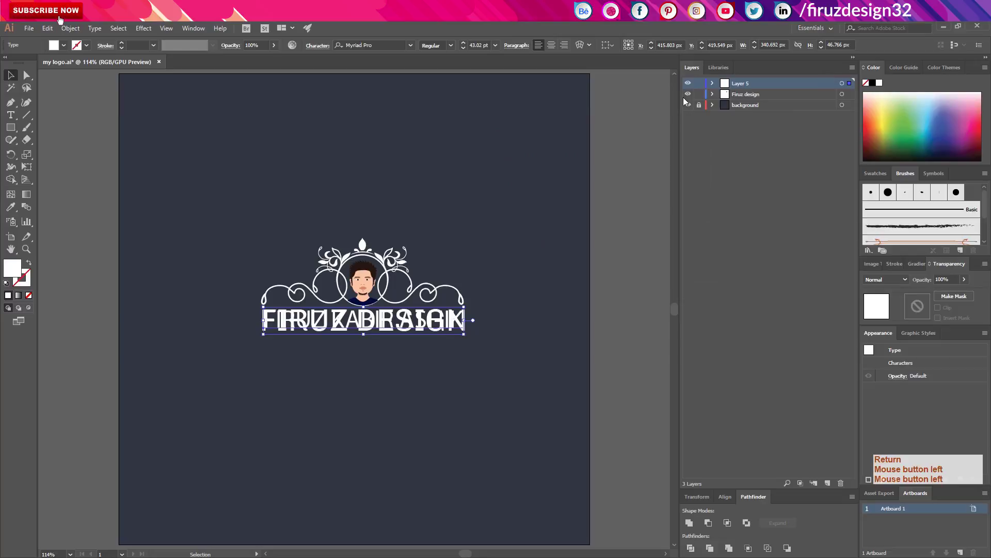
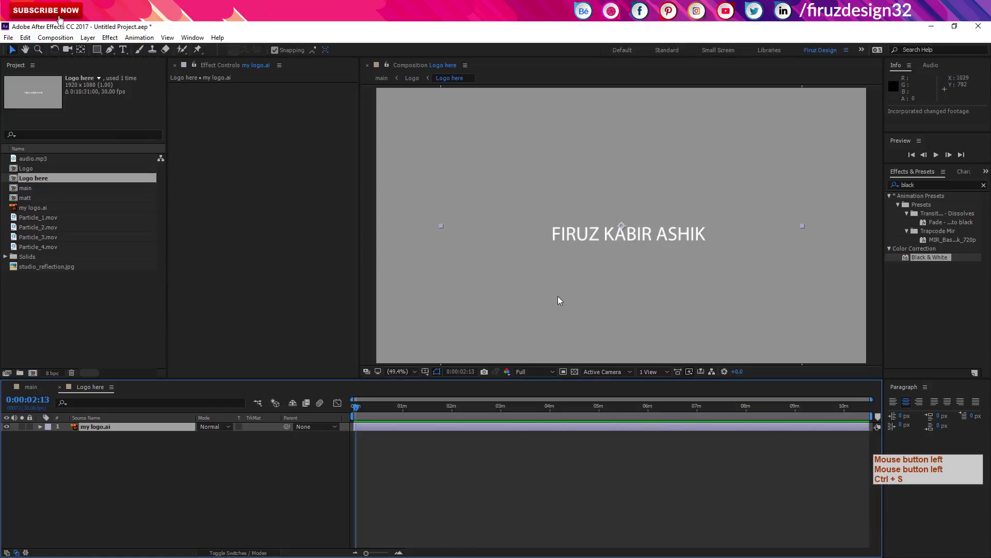
# Step: Check Logo here and the main comp to confirm the reveal now forms FIRUZ KABIR ASHIK
pyautogui.click(89, 391)
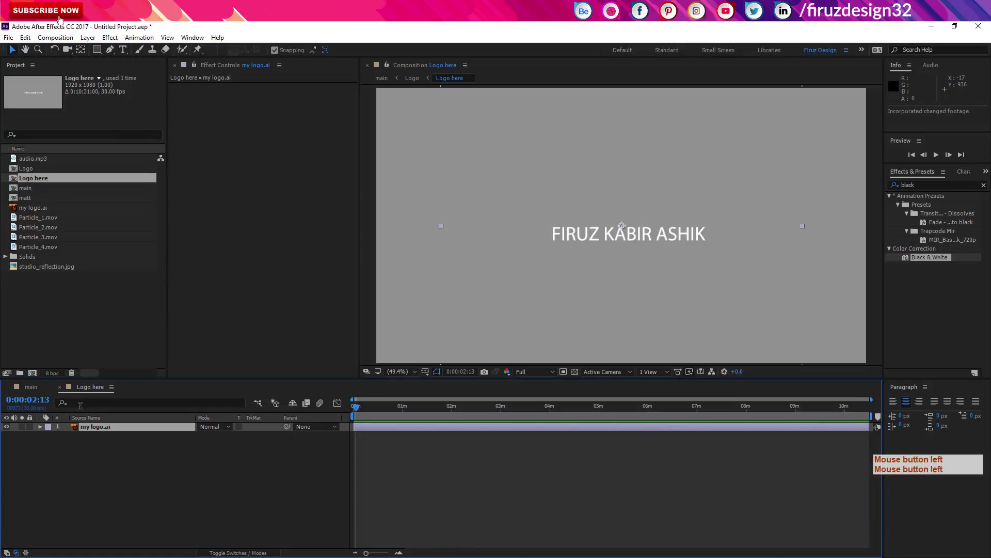
pyautogui.click(27, 388)
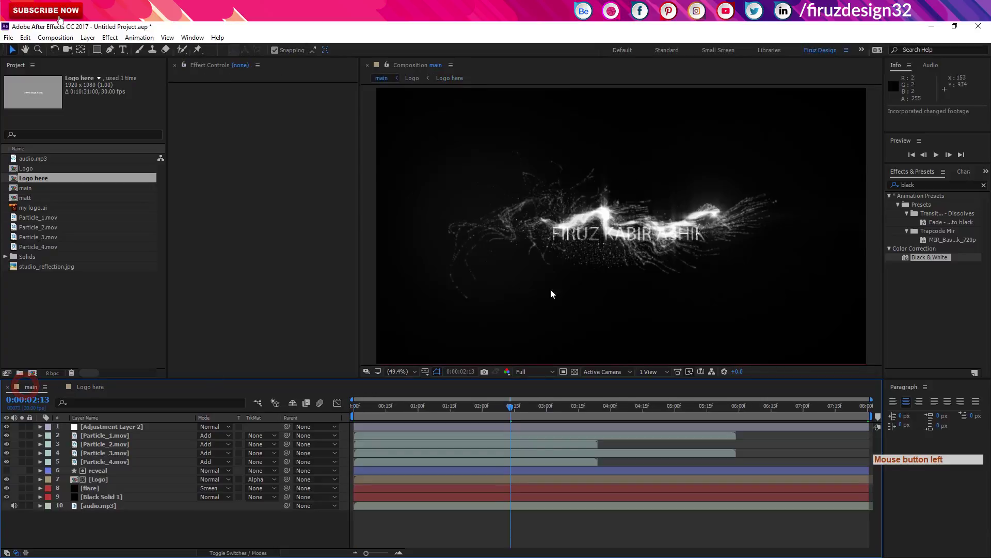
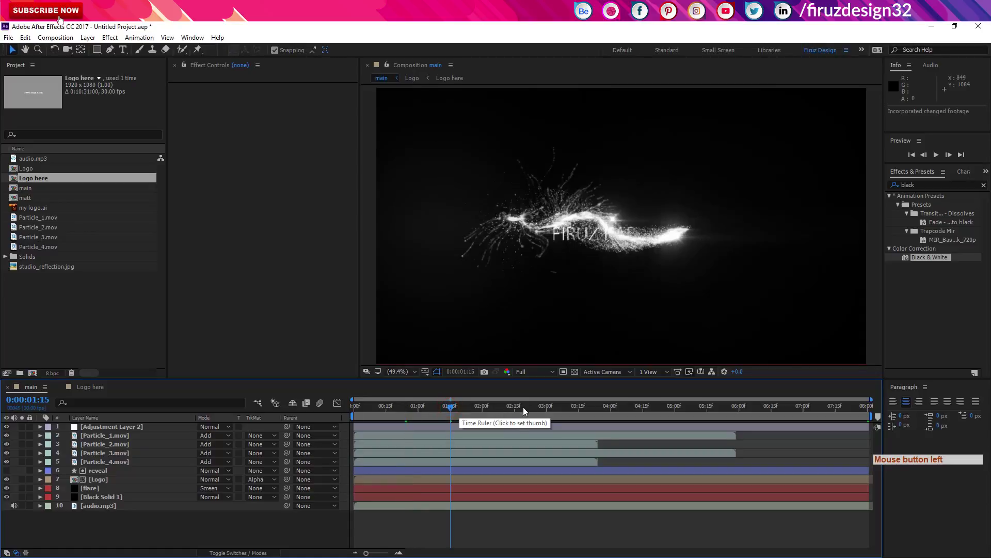
pyautogui.click(531, 409)
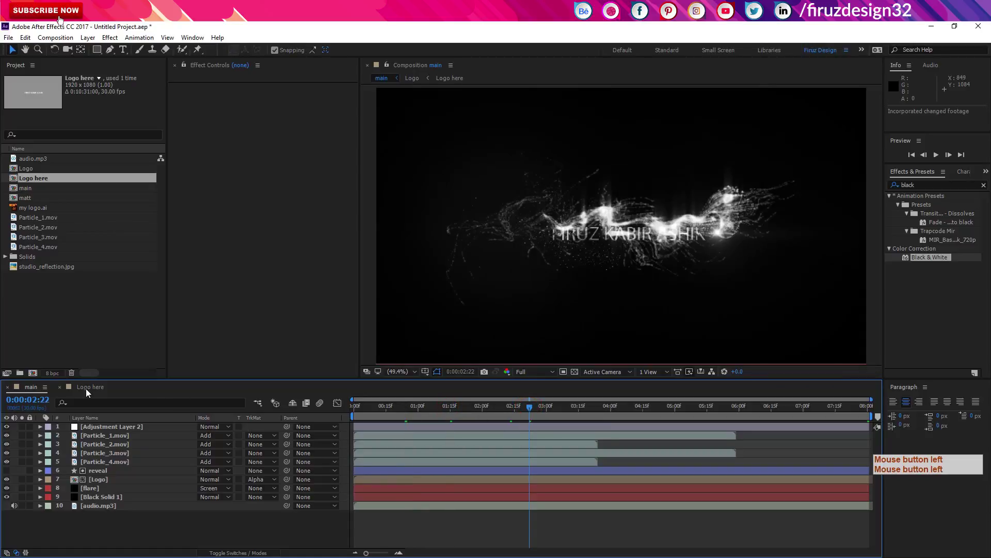
pyautogui.click(89, 390)
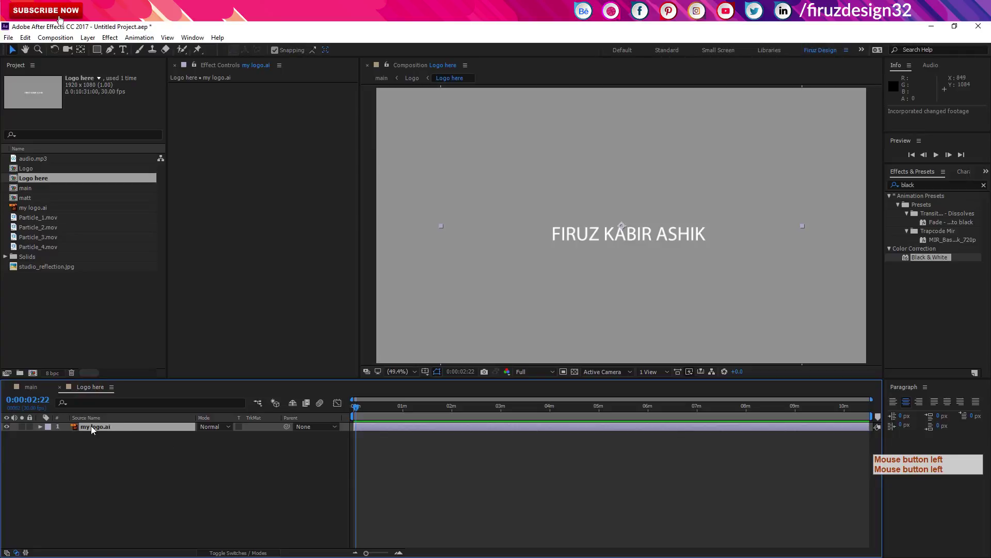
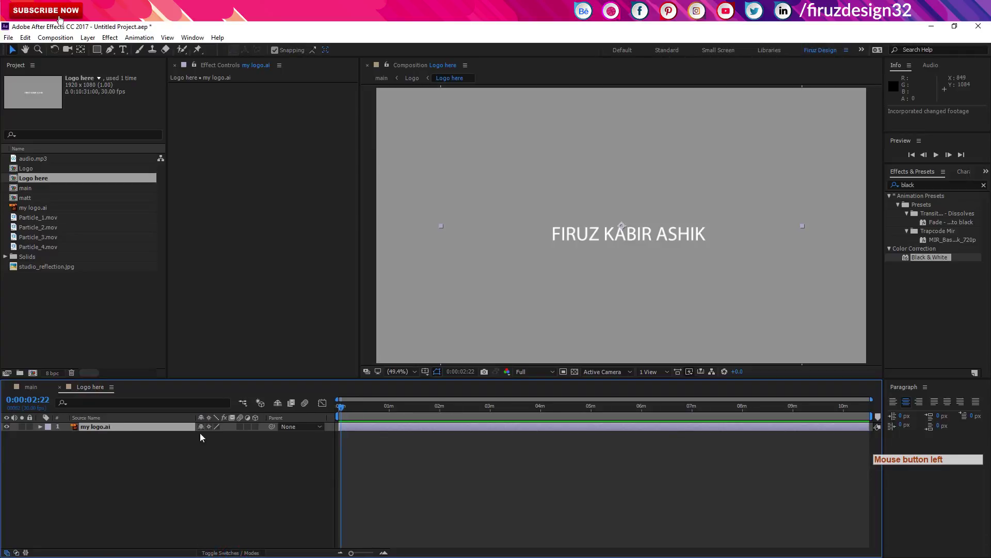
pyautogui.click(35, 394)
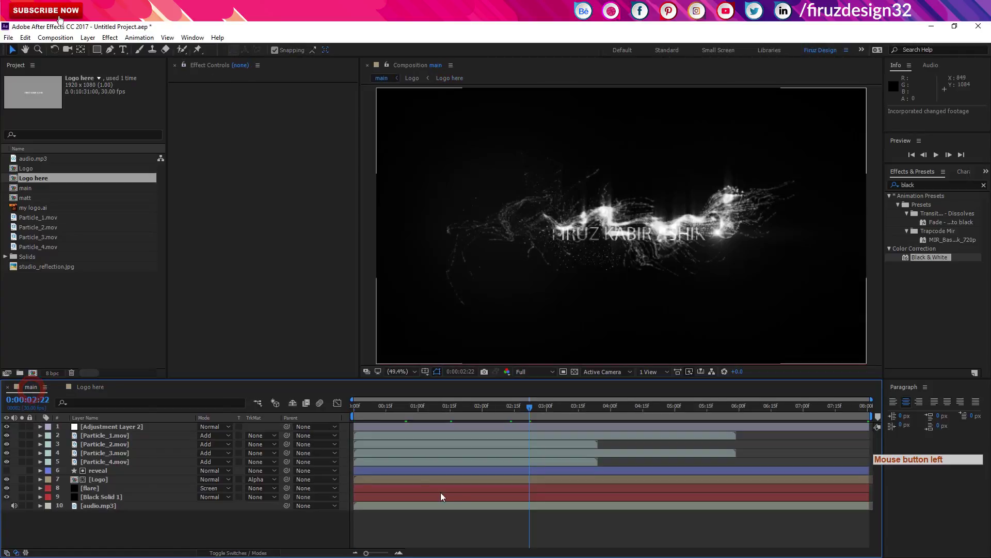